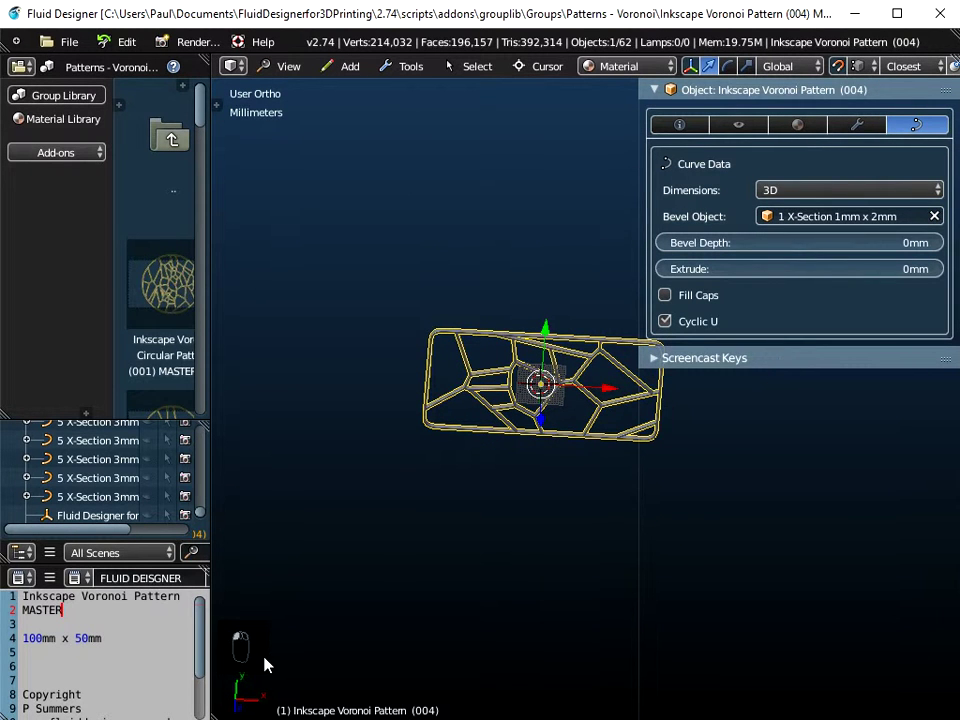
Zoom and tilt the view onto the Voronoi pattern to read its dimensions
left_click_drag(513, 456, 556, 366)
left_click_drag(558, 300, 565, 348)
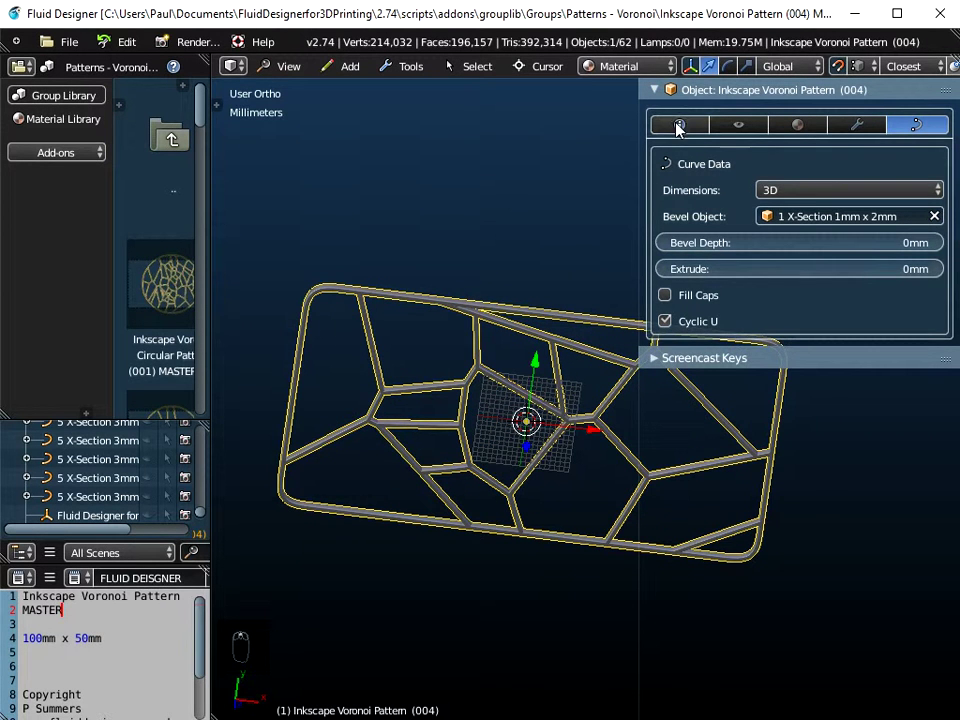
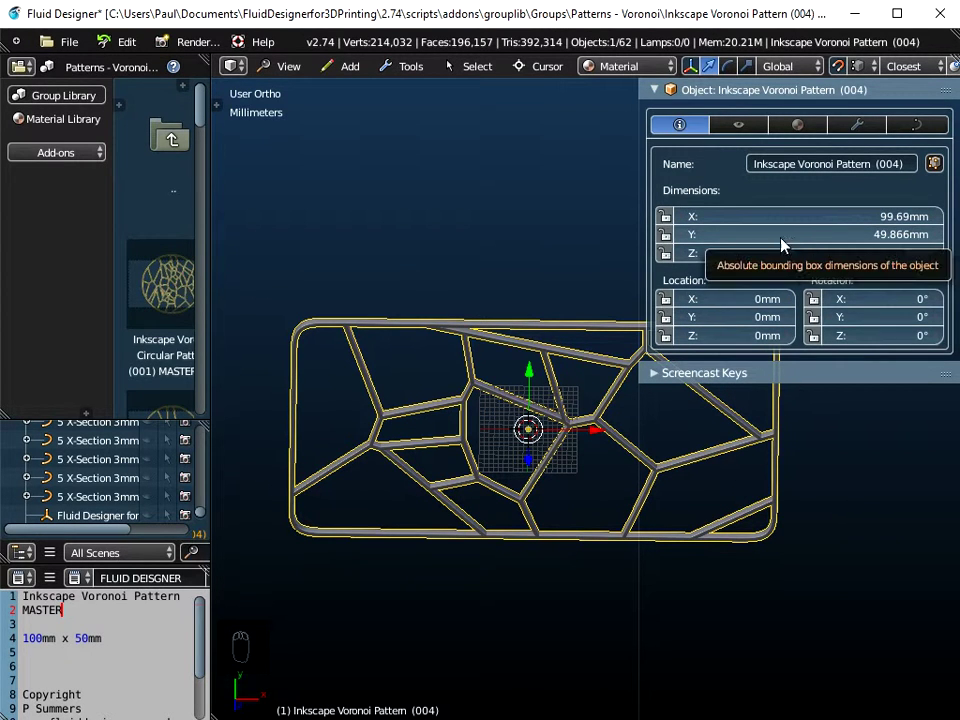
Change the strands' Bevel Object to 1mm x 3mm, then to the 2mm x 4mm cross-section
left_click_drag(463, 424, 911, 131)
left_click_drag(911, 131, 597, 490)
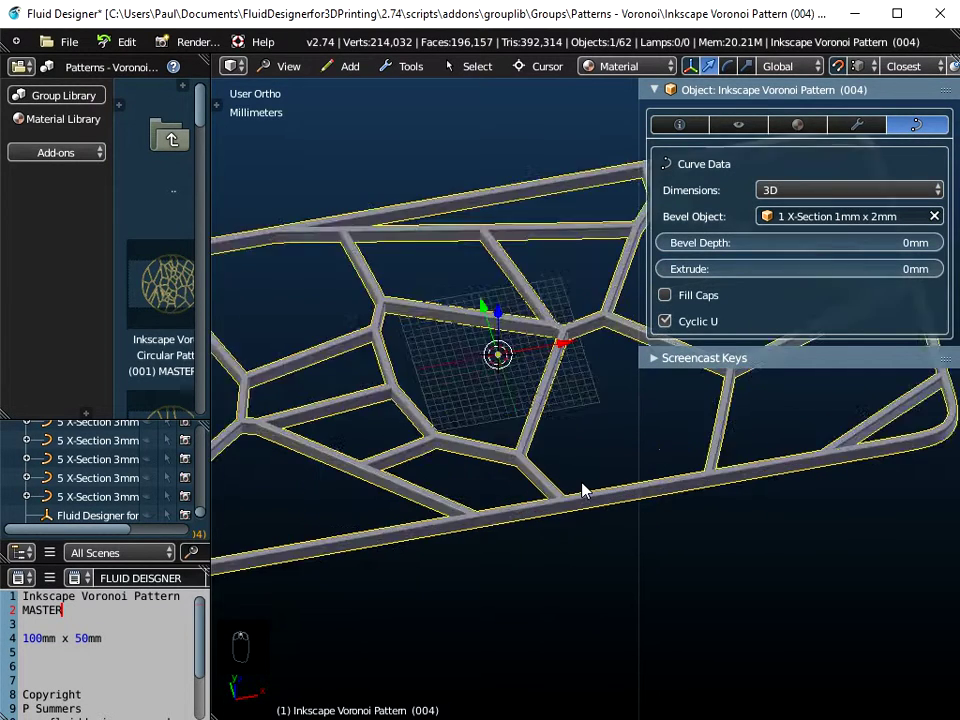
left_click_drag(582, 485, 721, 435)
left_click_drag(854, 225, 836, 381)
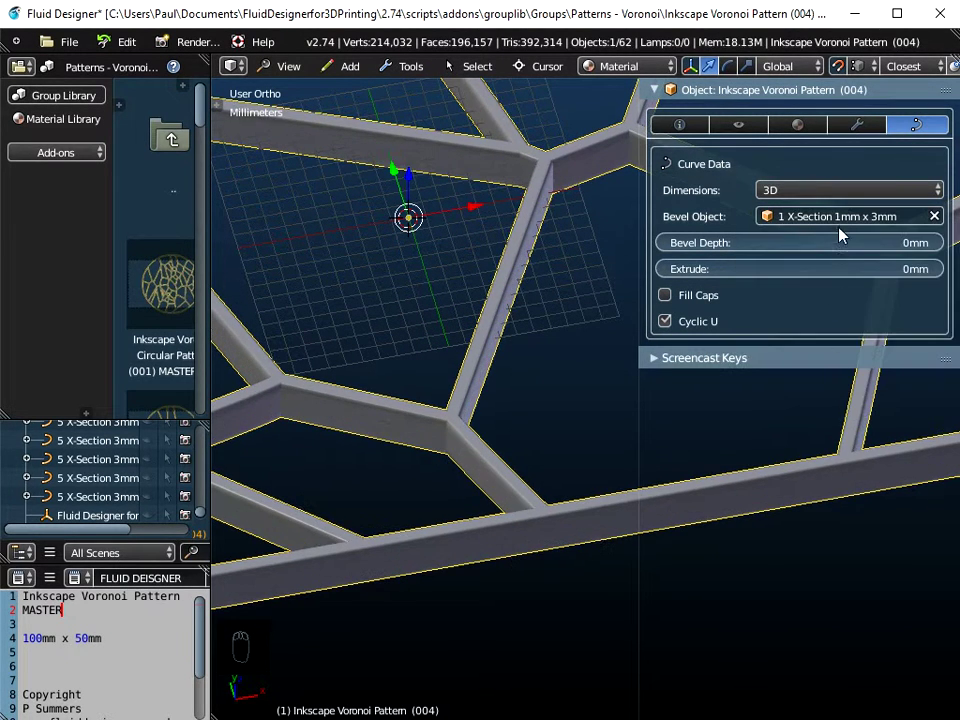
left_click_drag(840, 220, 820, 402)
left_click_drag(851, 218, 808, 392)
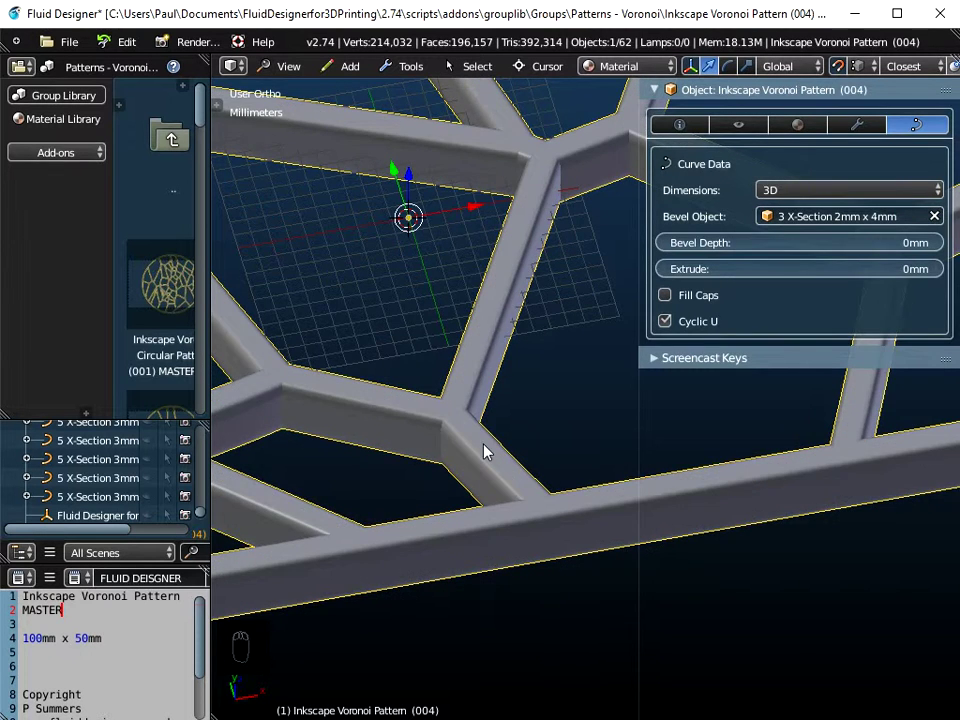
Check the pattern's dimensions, now about 100.69 by 50.87 by 4 mm
left_click_drag(491, 451, 475, 470)
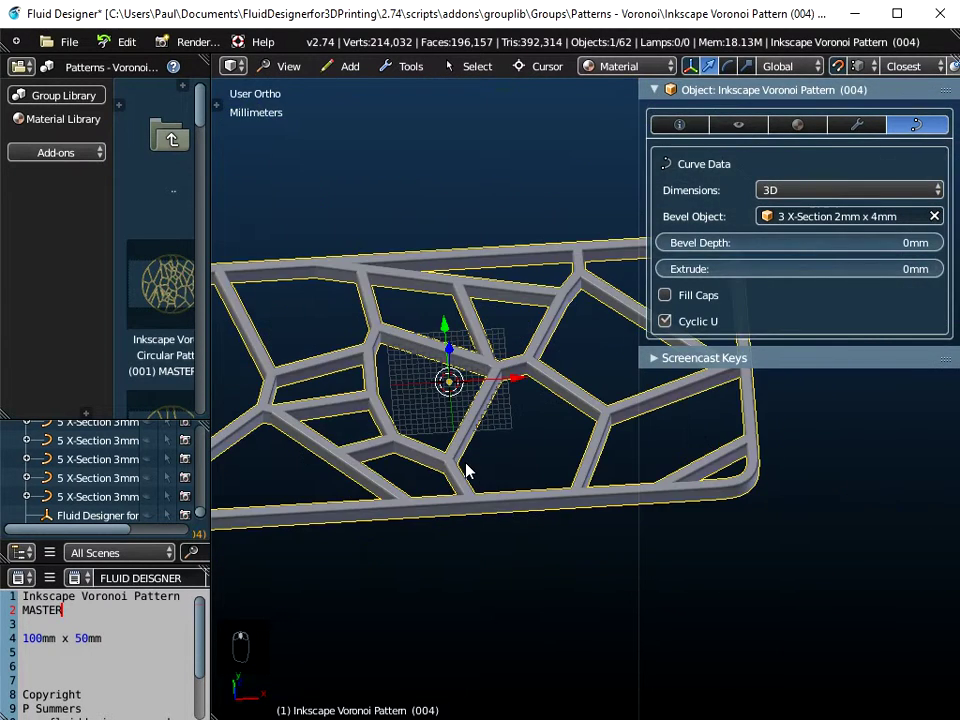
left_click_drag(496, 464, 371, 457)
left_click_drag(464, 402, 678, 137)
left_click_drag(678, 137, 851, 242)
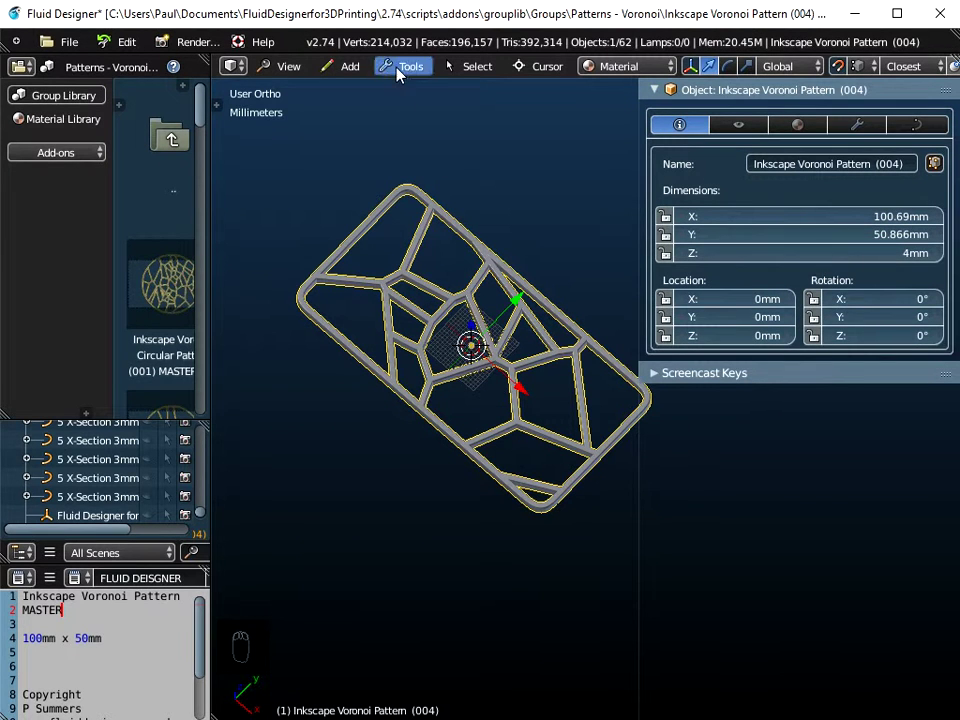
From the top view, scale the pattern uniformly by 2 to about 201 by 102 by 8 mm
left_click_drag(303, 73, 316, 156)
left_click_drag(418, 322, 463, 459)
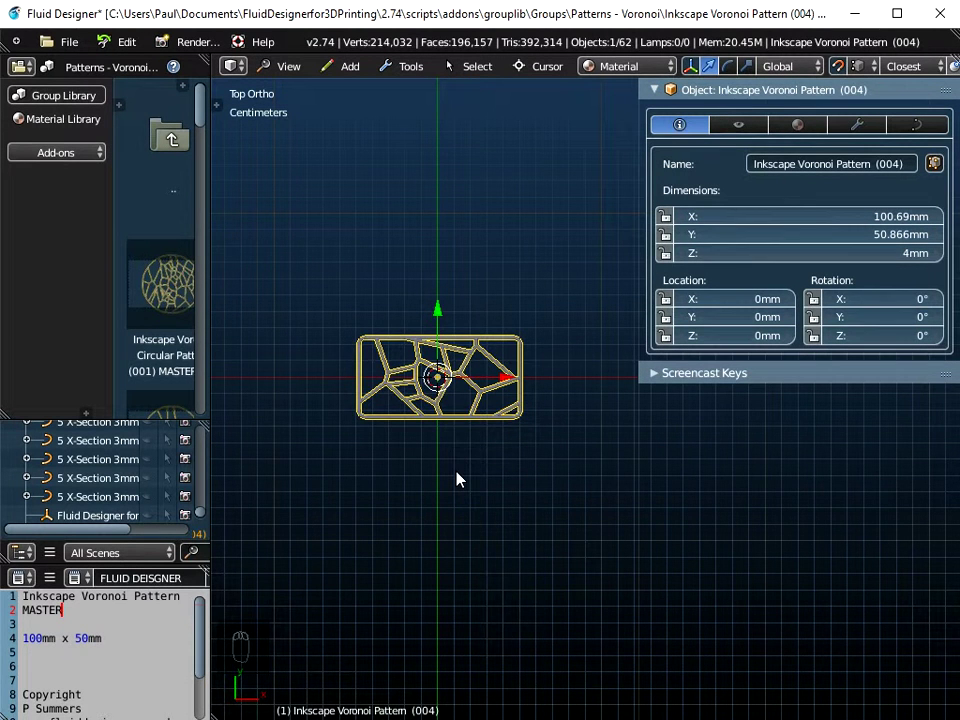
key("s")
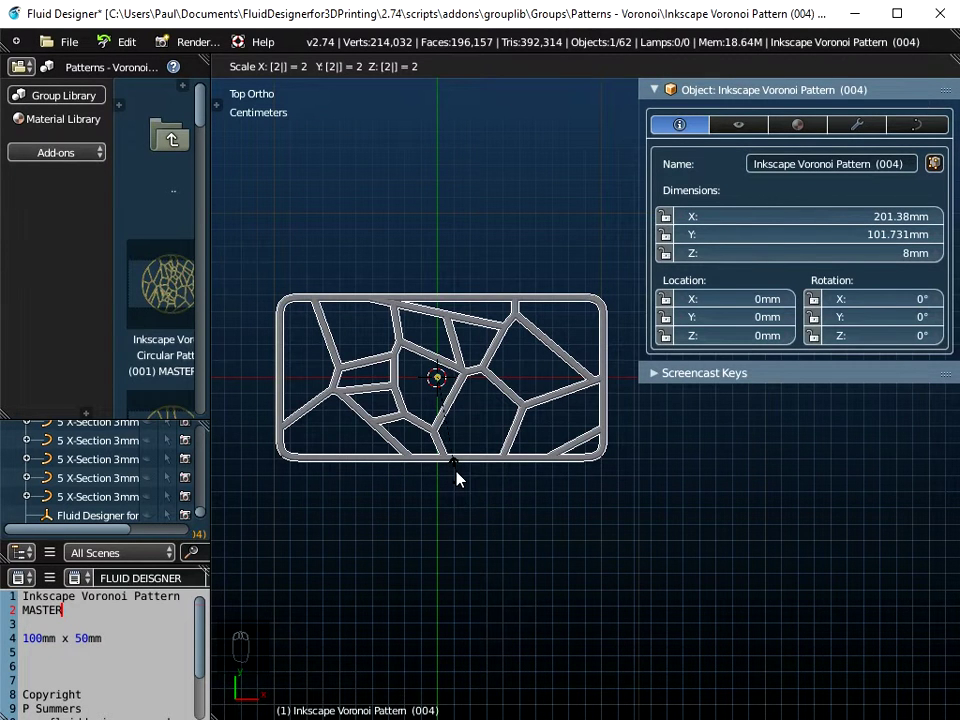
middle_click(466, 477)
left_click_drag(511, 314, 527, 409)
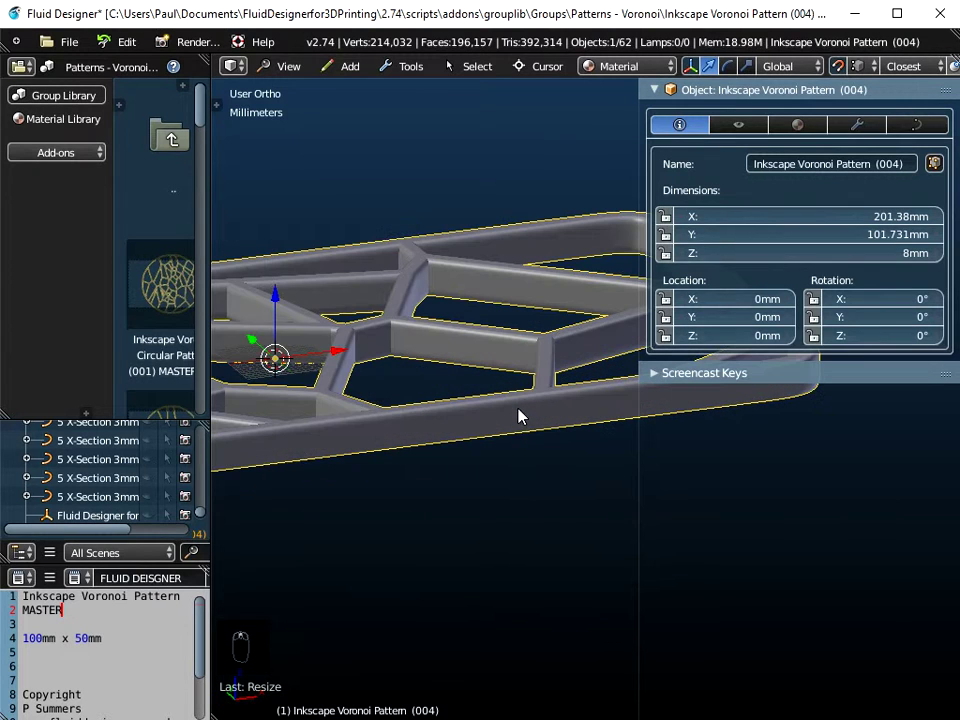
Bring up the Apply transform menu (Ctrl+A) on the doubled pattern
left_click_drag(910, 128, 889, 225)
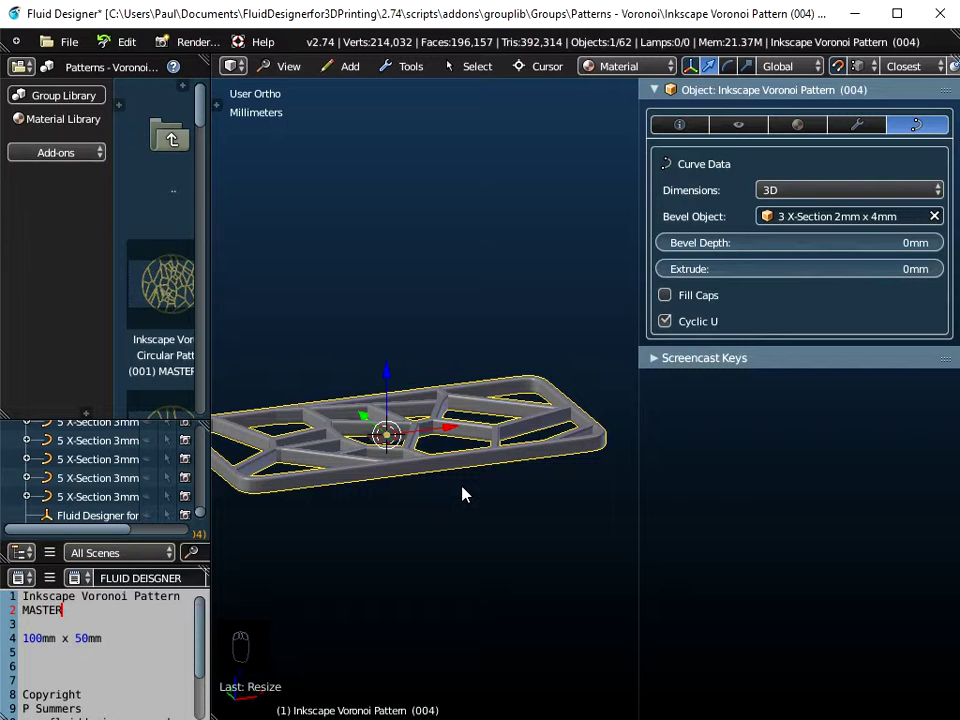
key("ctrl+a")
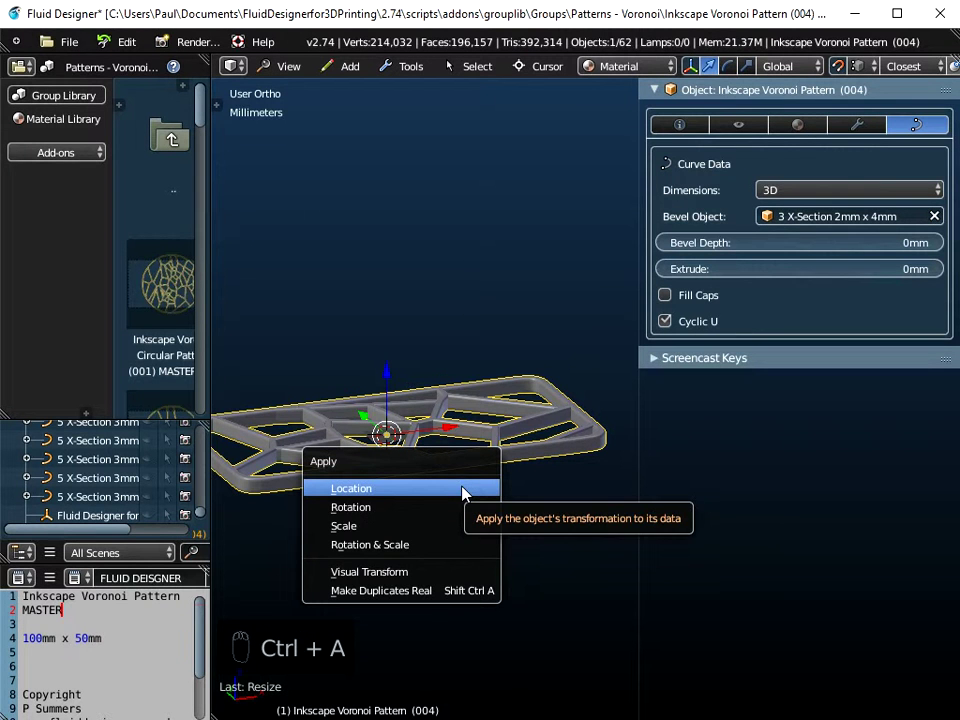
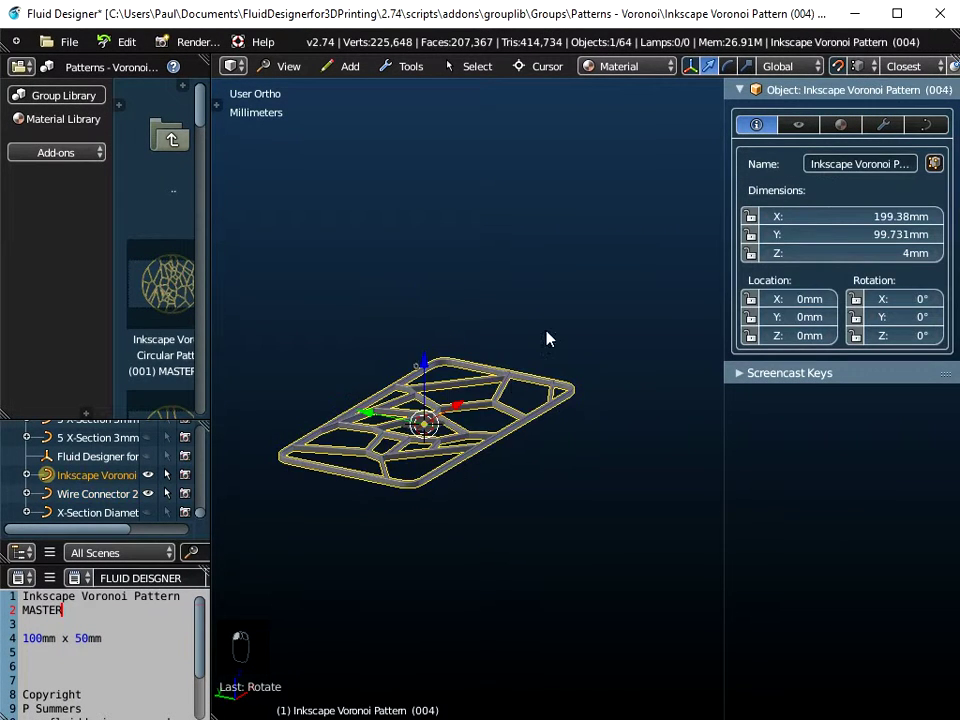
Orbit and tilt the view around the pattern and the wire connector
left_click_drag(522, 398, 895, 221)
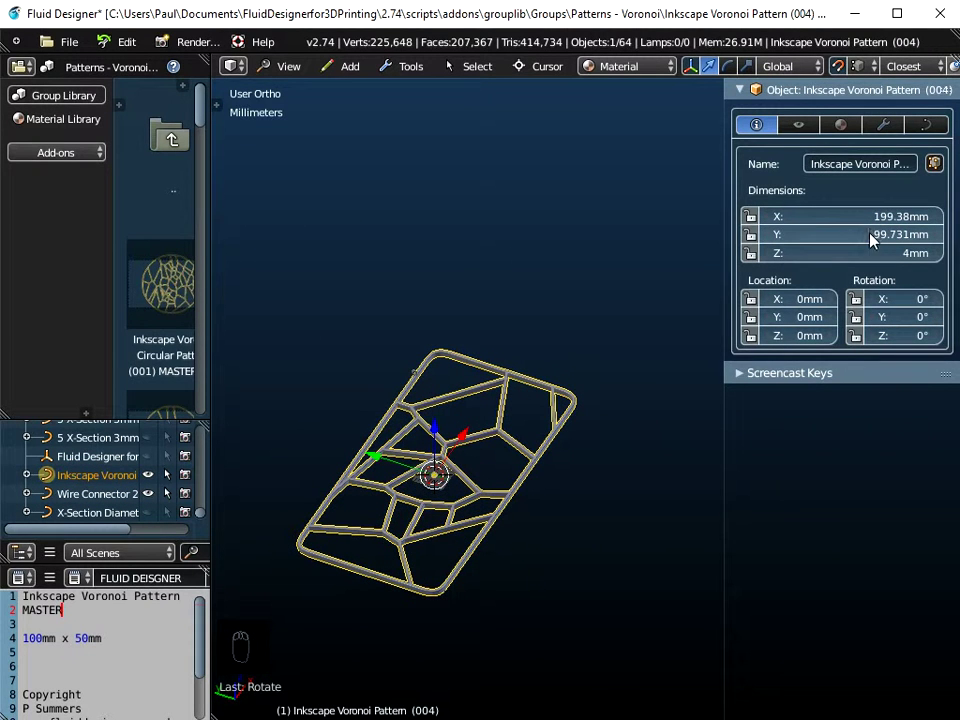
left_click_drag(480, 493, 757, 267)
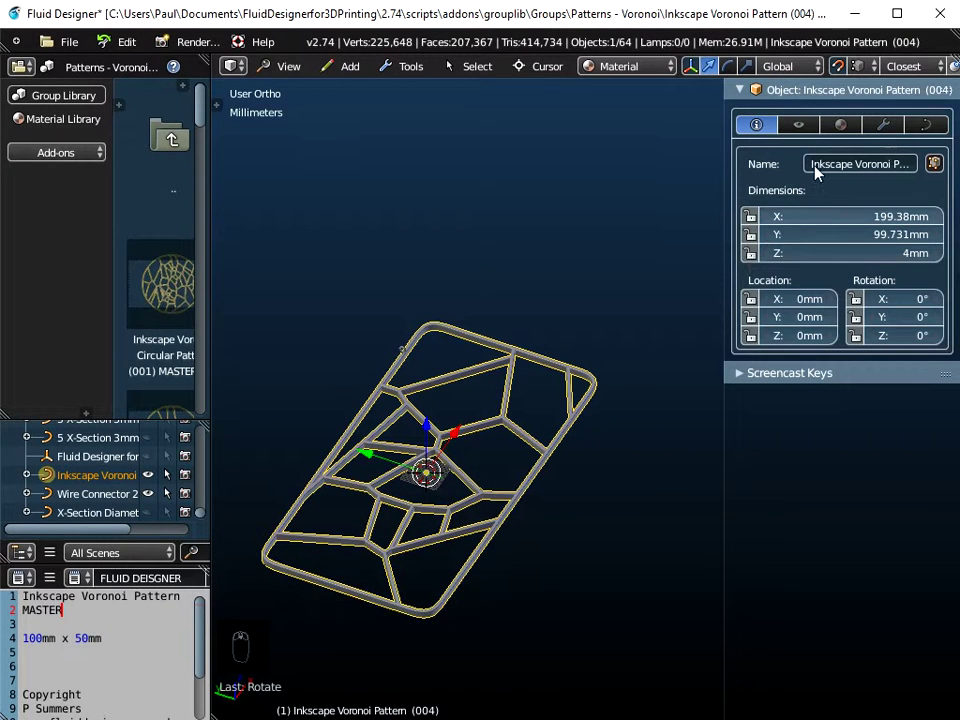
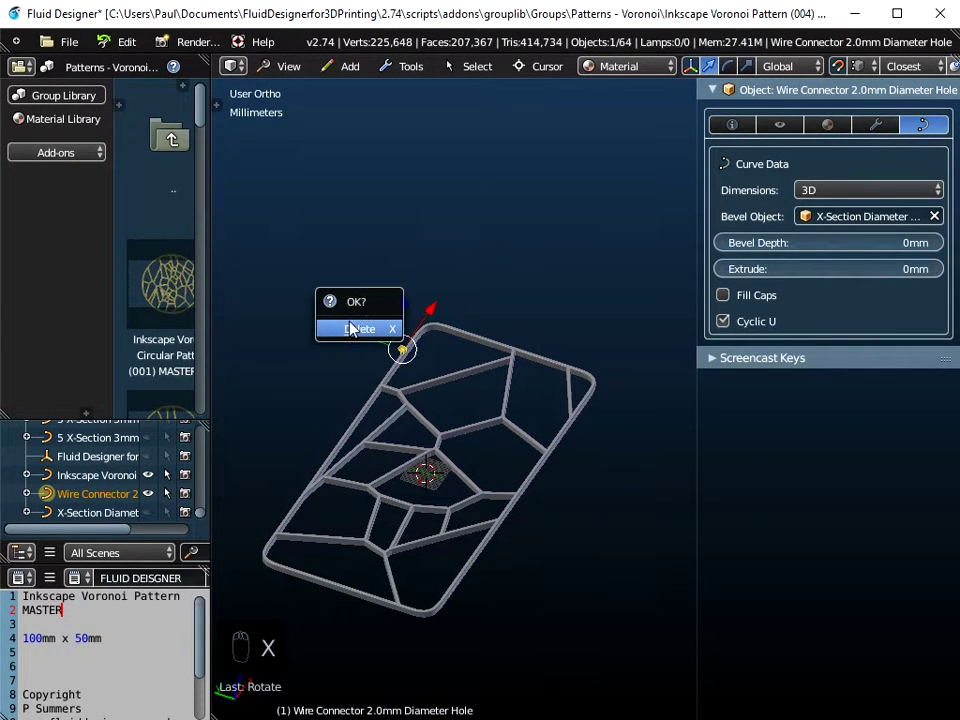
Confirm deleting the wire connector and reload the start-up file via File > New
left_click_drag(295, 74, 66, 40)
left_click_drag(66, 40, 78, 73)
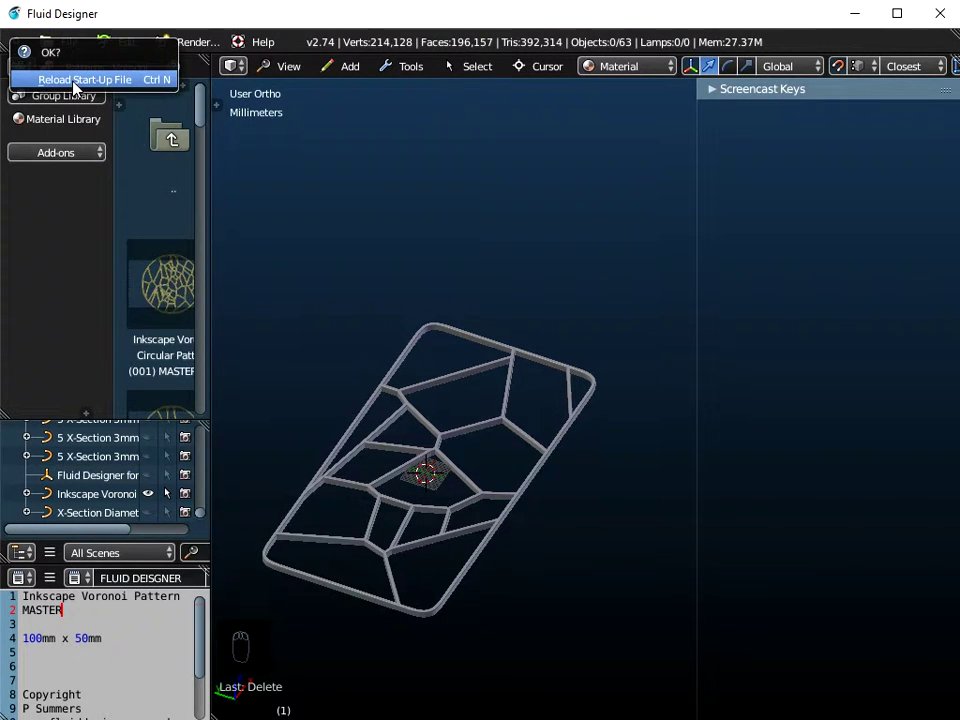
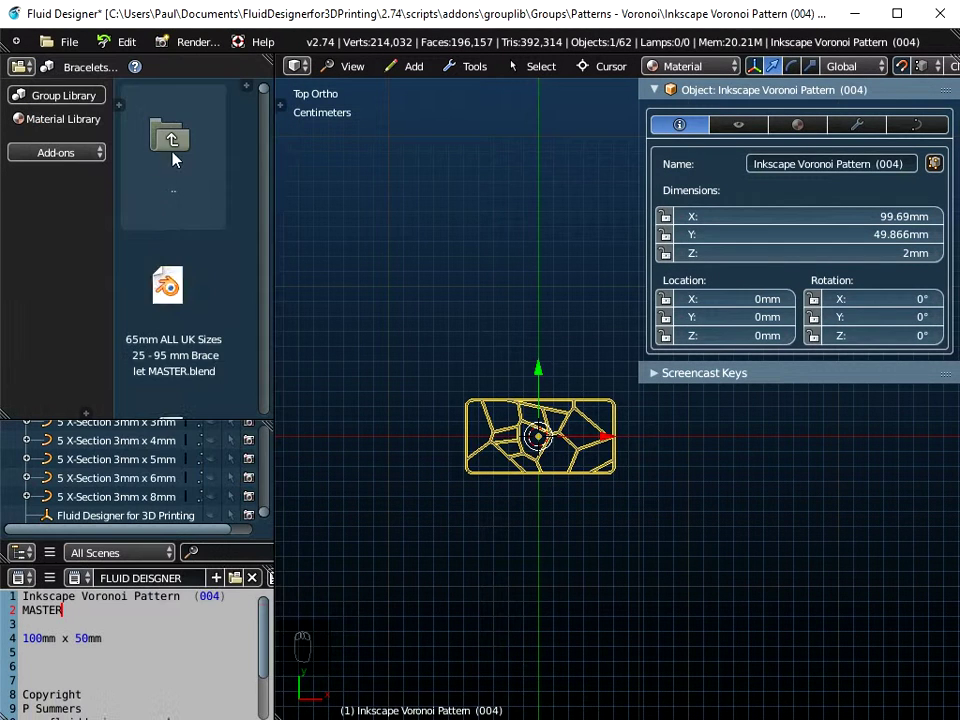
Drag the 65mm ALL UK Sizes bracelet master from the library into the scene
left_click_drag(193, 222, 179, 254)
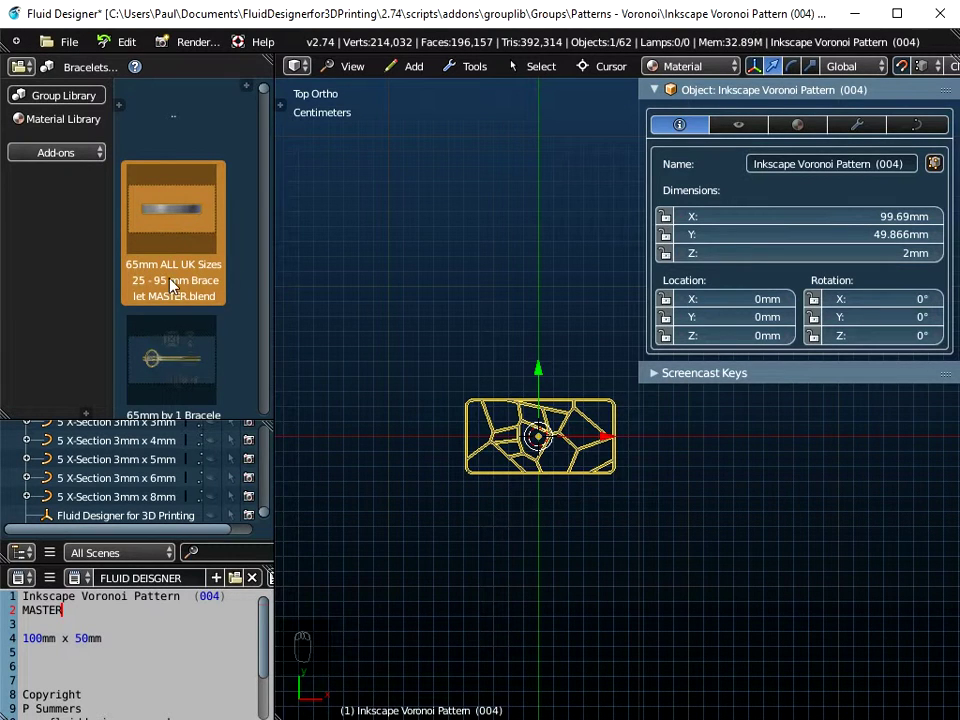
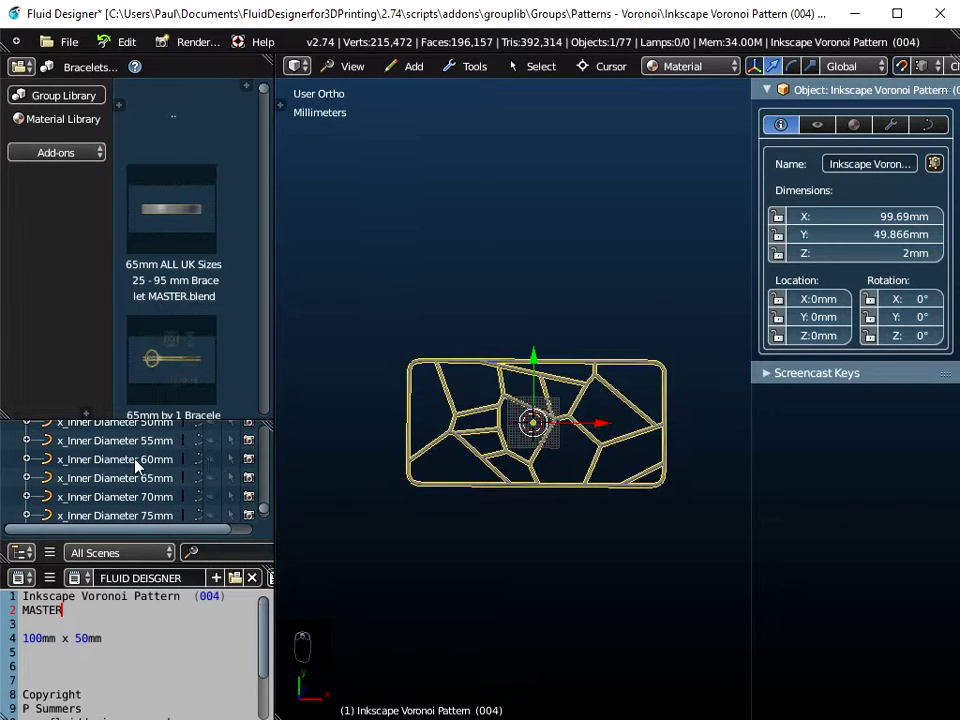
Select the 60mm inner diameter guide circle, rotate it upright, and orbit to face the pattern
left_click_drag(214, 464, 128, 463)
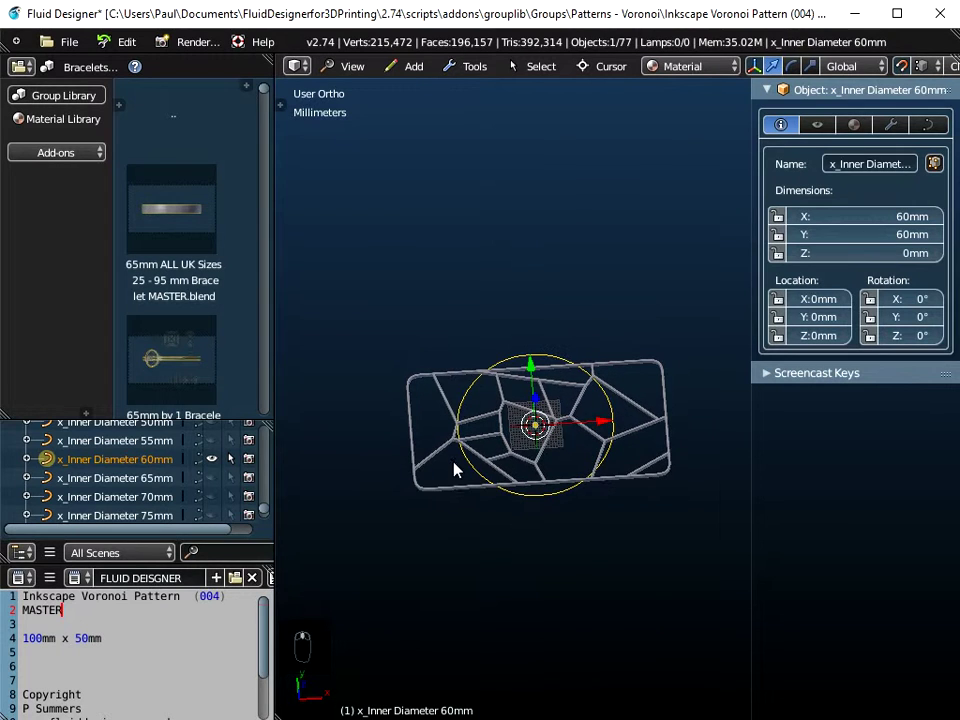
left_click_drag(460, 505, 554, 388)
left_click_drag(560, 422, 599, 363)
key("r")
left_click_drag(586, 433, 586, 566)
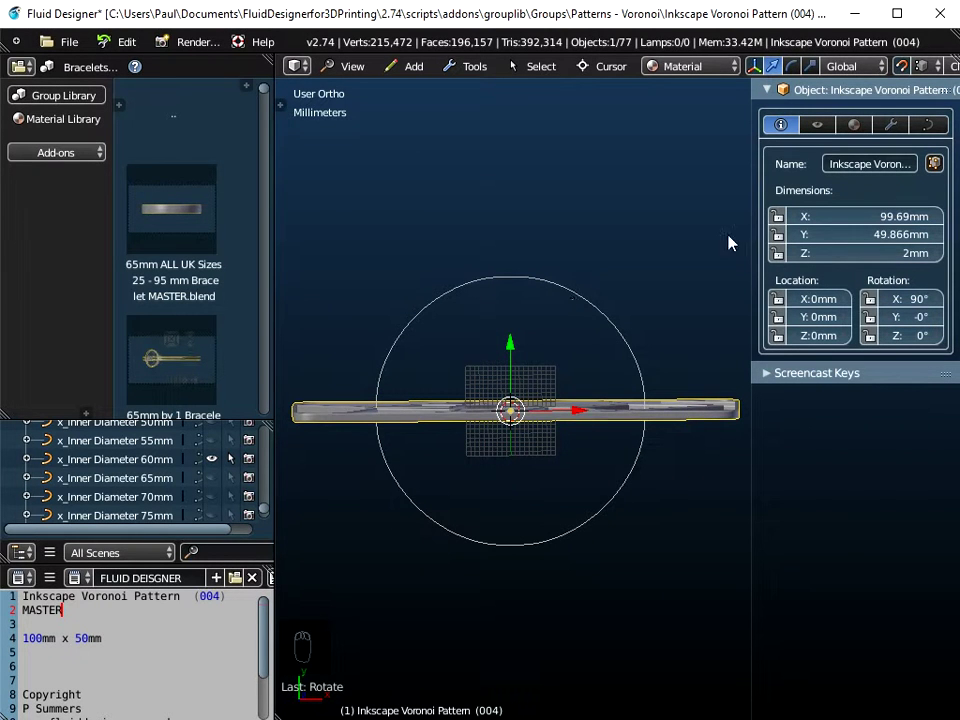
left_click_drag(559, 405, 902, 130)
Add a Curve modifier wrapping the pattern along the x_Inner Diameter 60mm circle
left_click_drag(902, 130, 838, 156)
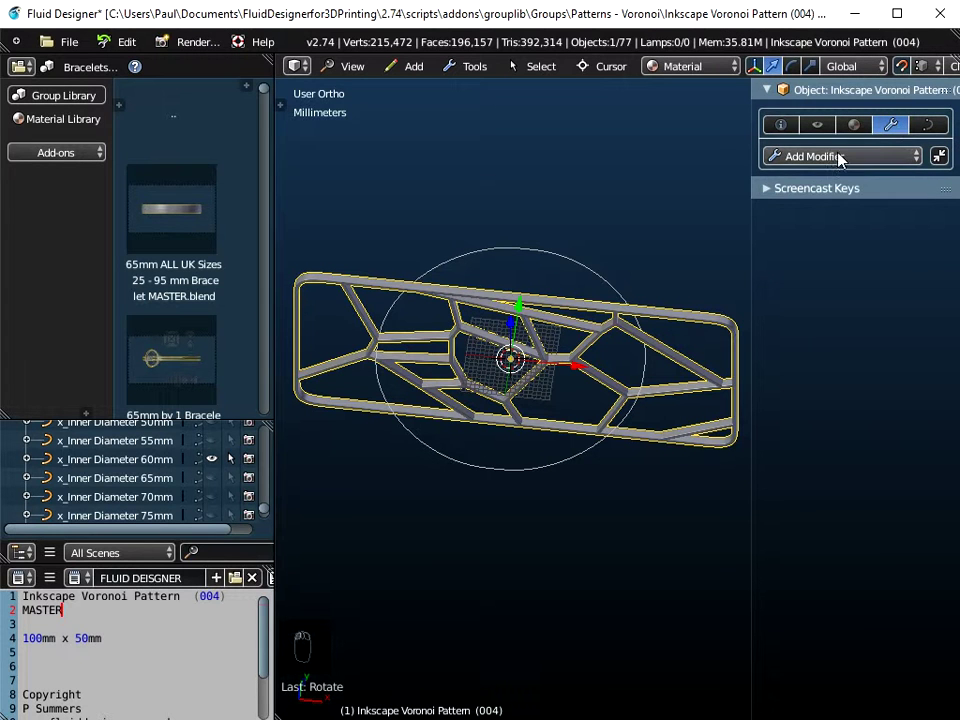
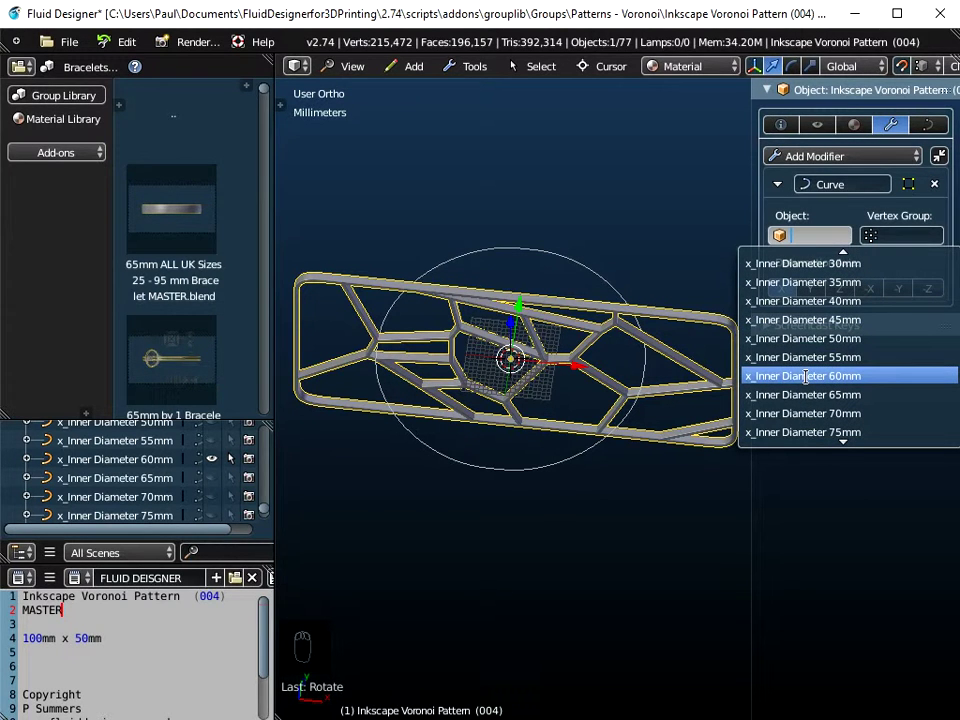
left_click_drag(477, 528, 559, 542)
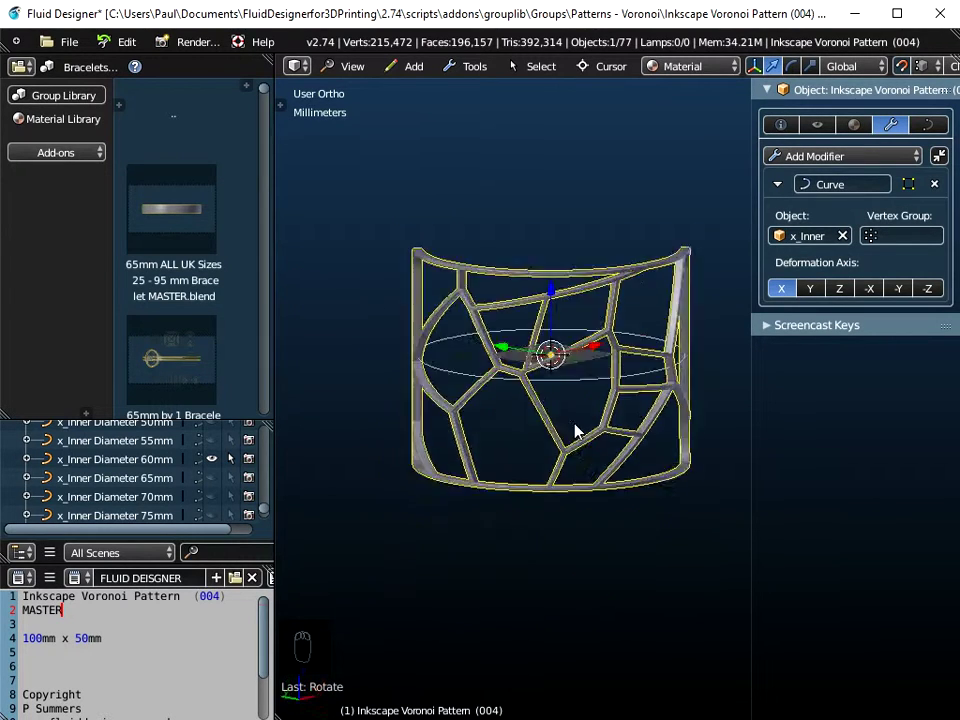
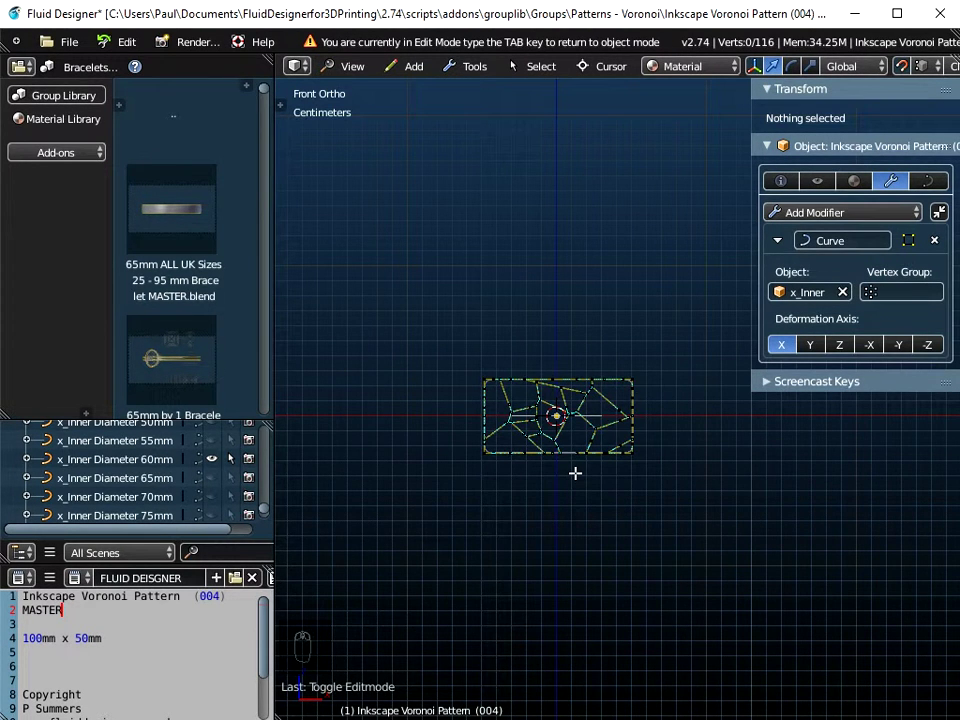
Select all 116 curve points of the flat pattern
key("a")
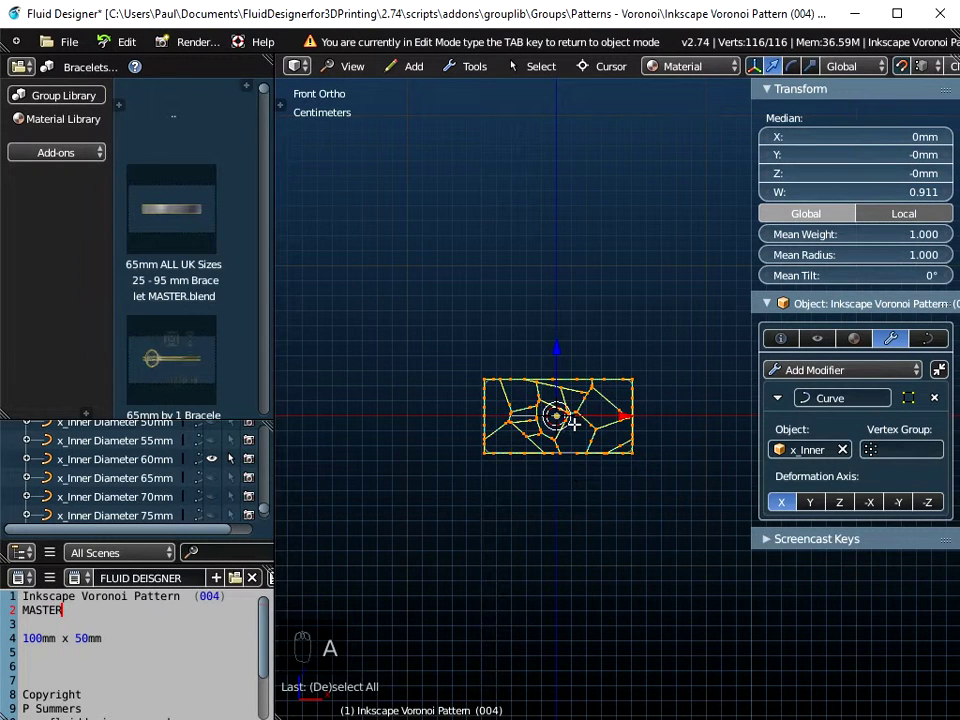
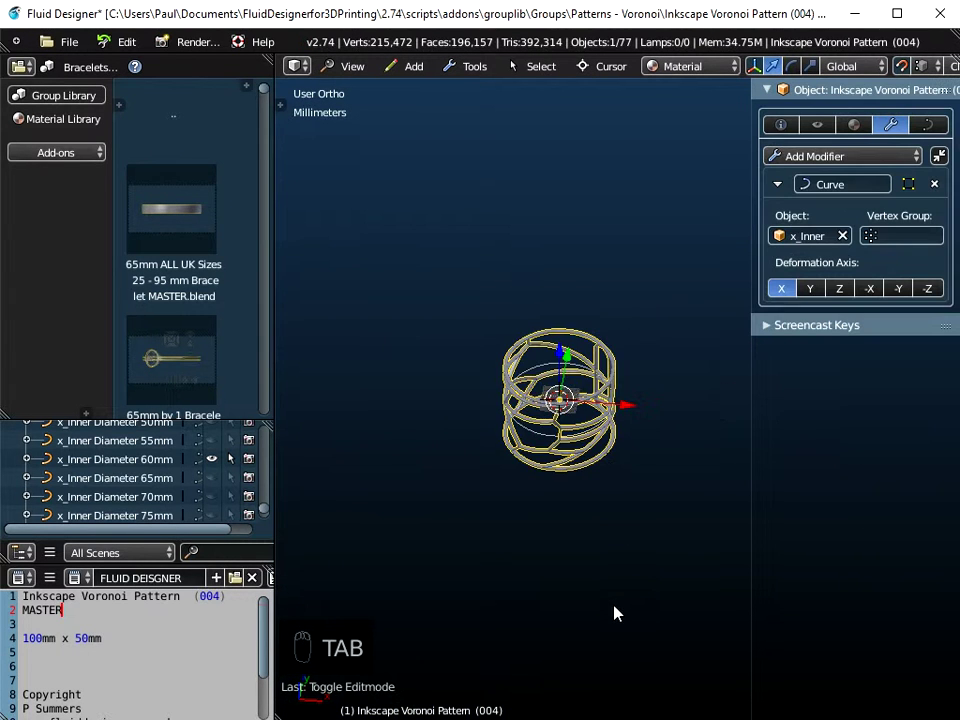
Scale the pattern's points along X to 176.401 mm and check the wrapped ring from the front
left_click_drag(587, 362, 587, 362)
key("ctrl+a")
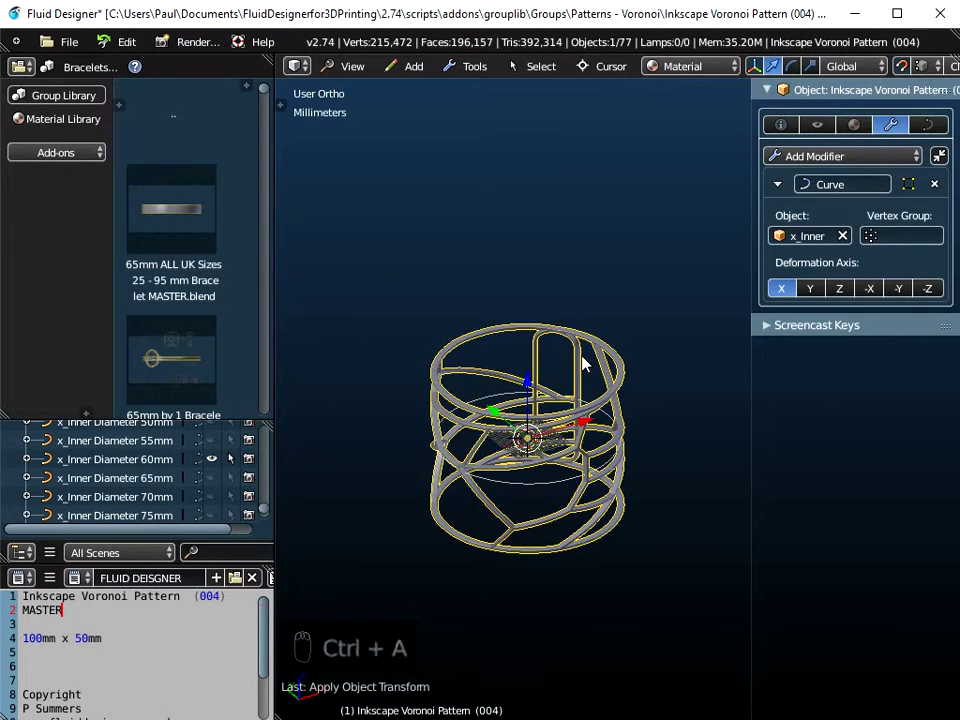
key("Tab")
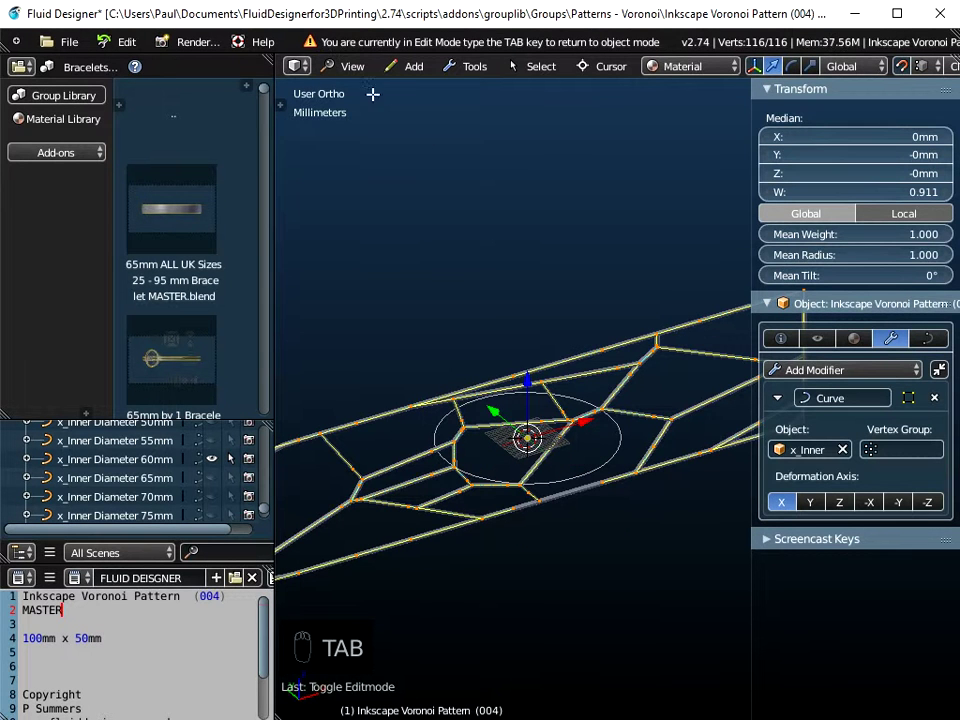
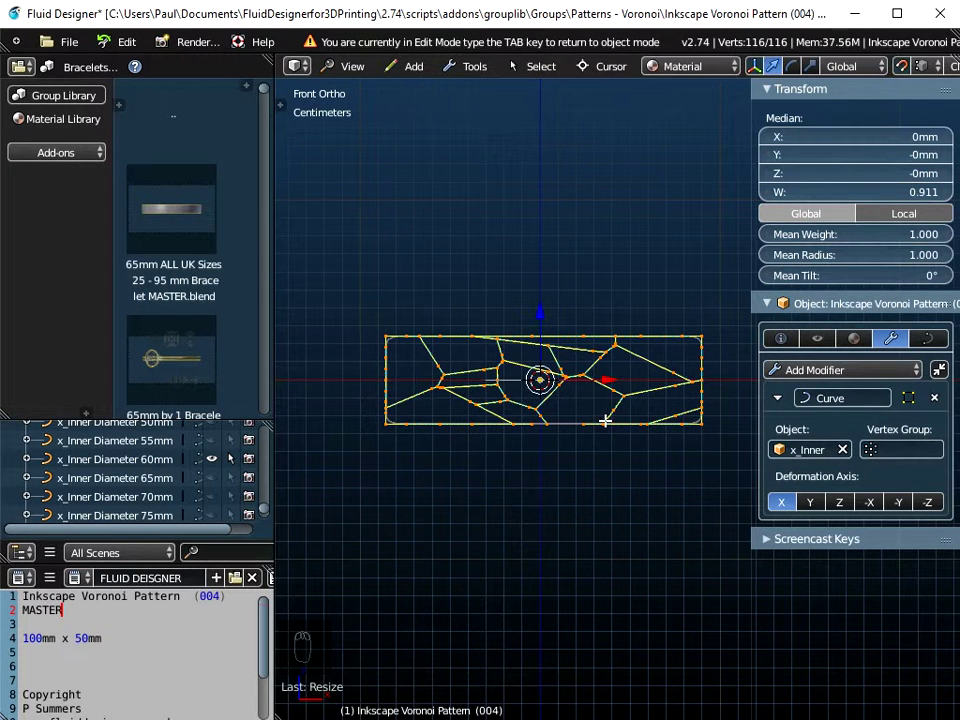
key("Tab")
middle_click(594, 385)
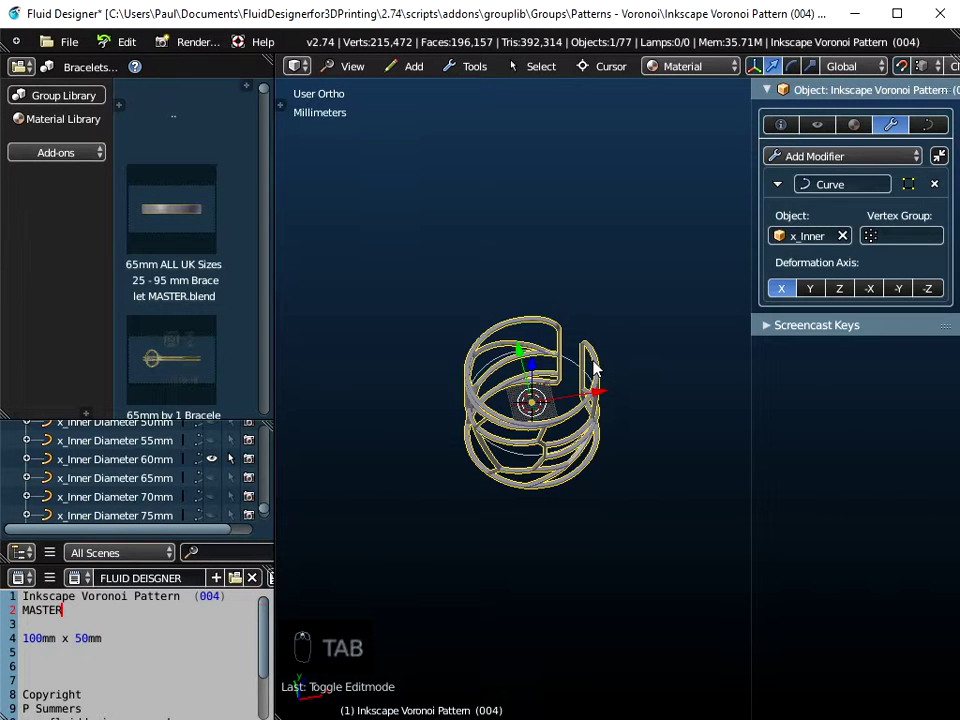
key("ctrl+a")
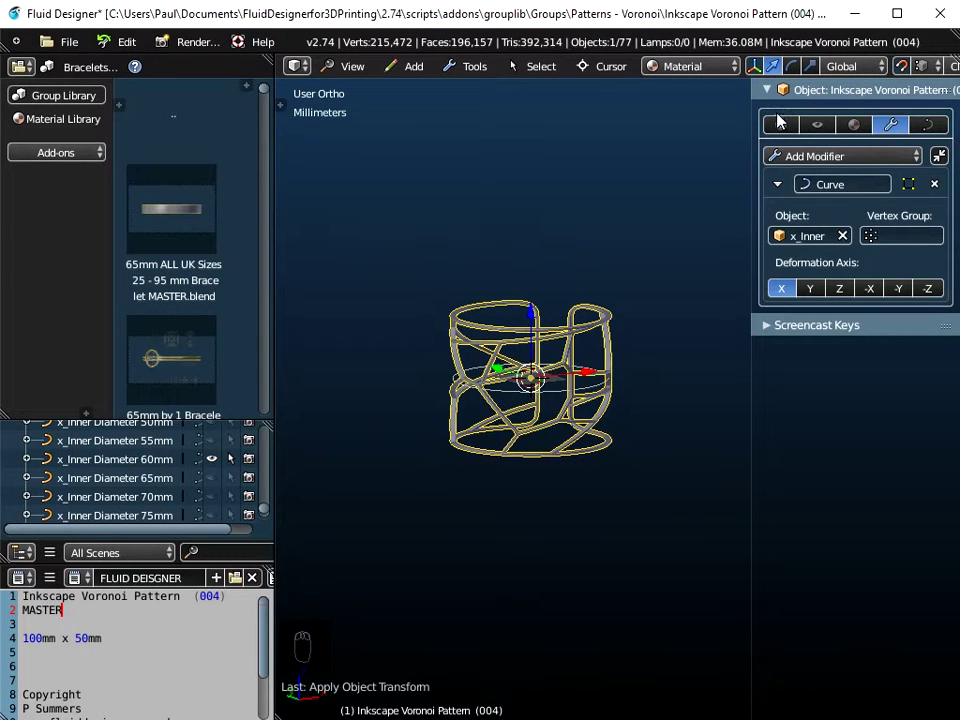
left_click_drag(794, 131, 841, 259)
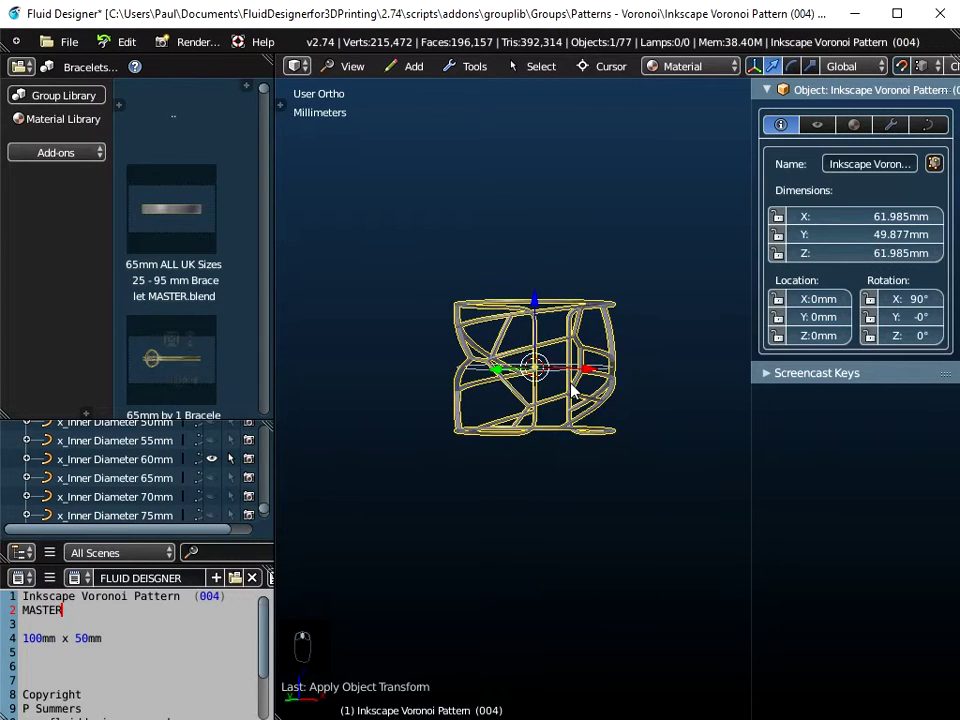
left_click_drag(364, 76, 533, 432)
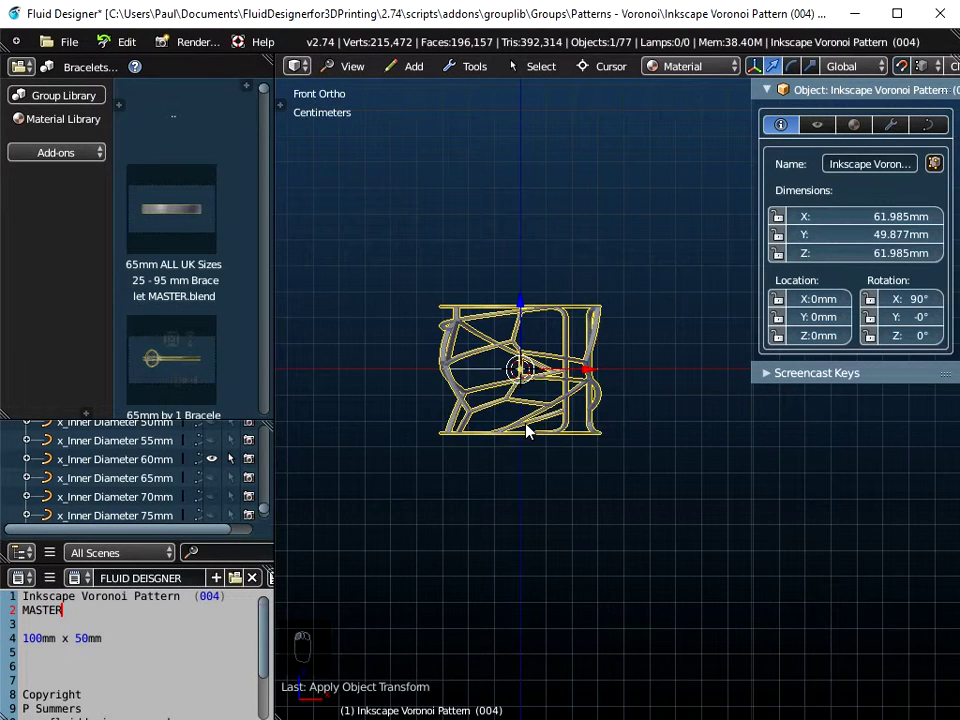
Scale the pattern's points along Z to 21.045 mm, giving a band about 62 x 21 x 62 mm
key("Tab")
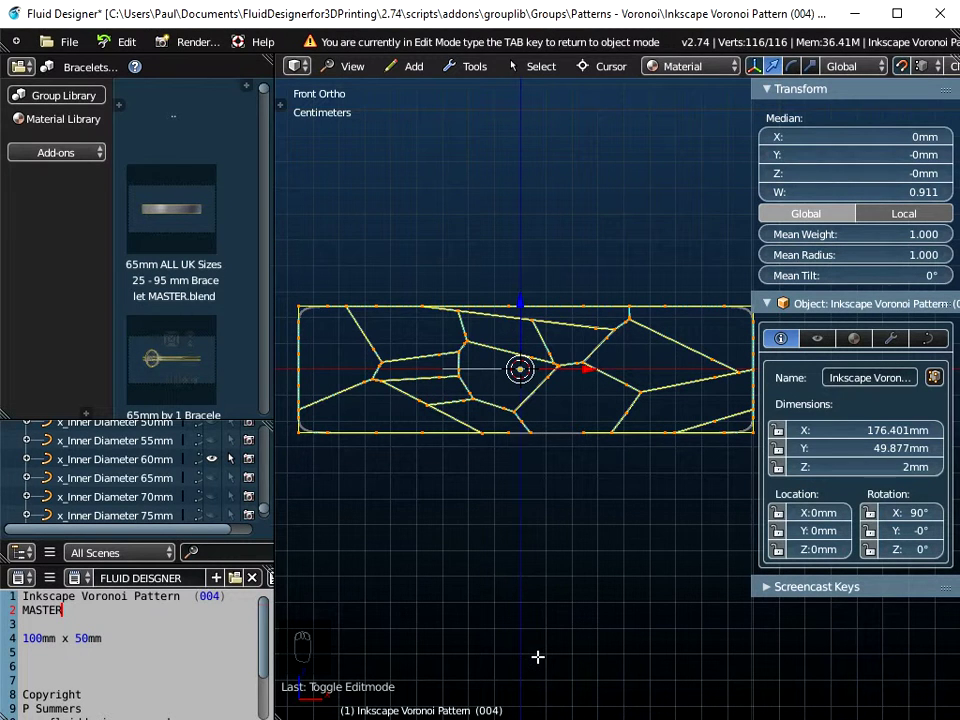
key("s")
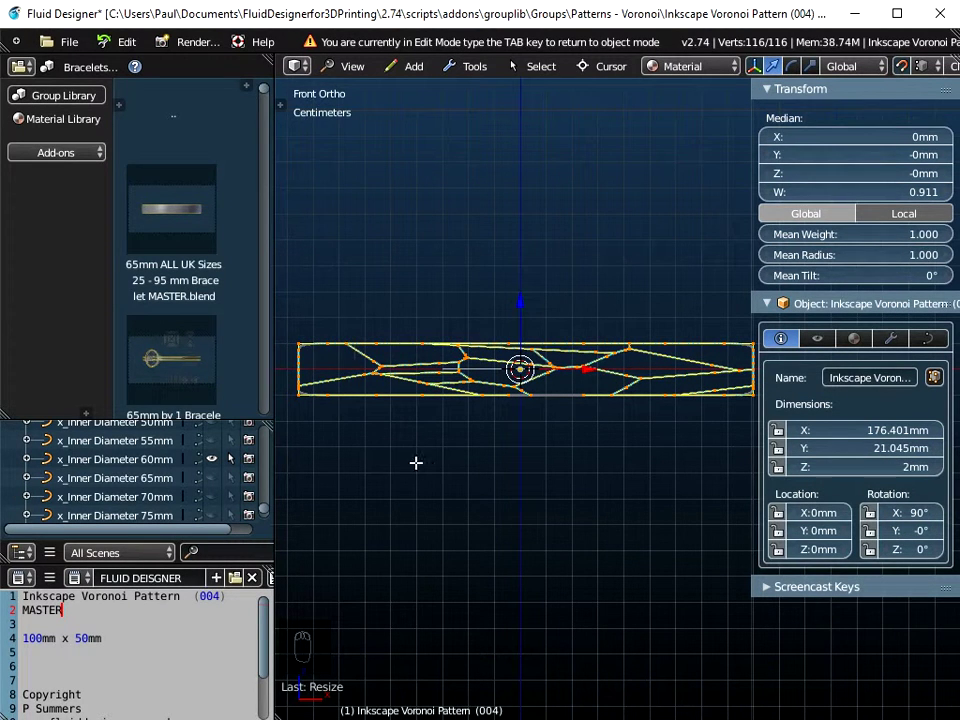
key("Tab")
key("ctrl+a")
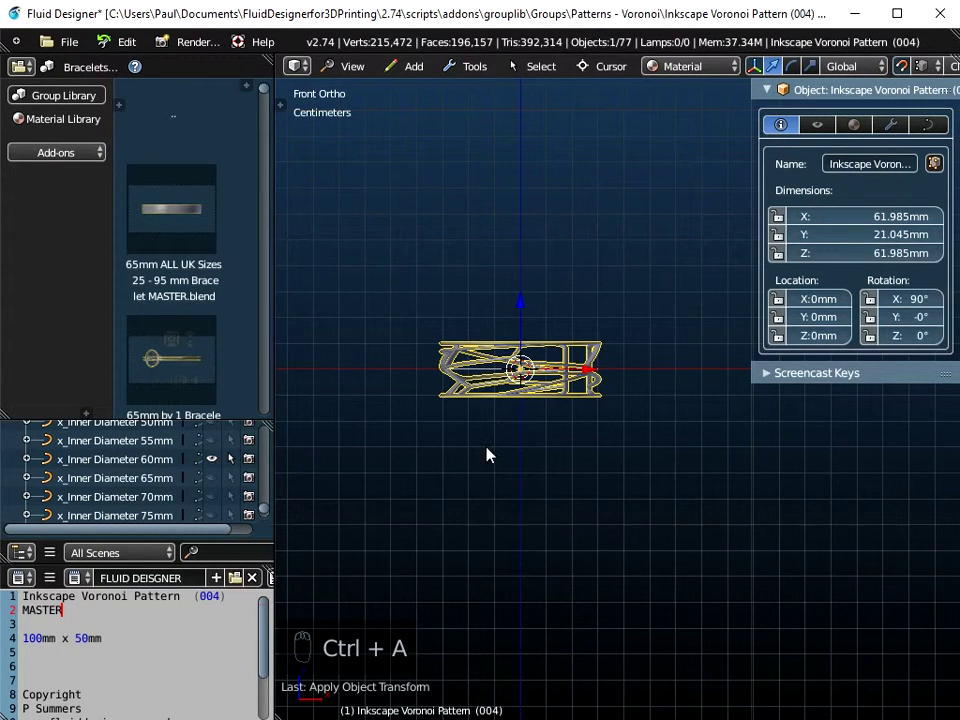
left_click(497, 435)
middle_click(536, 515)
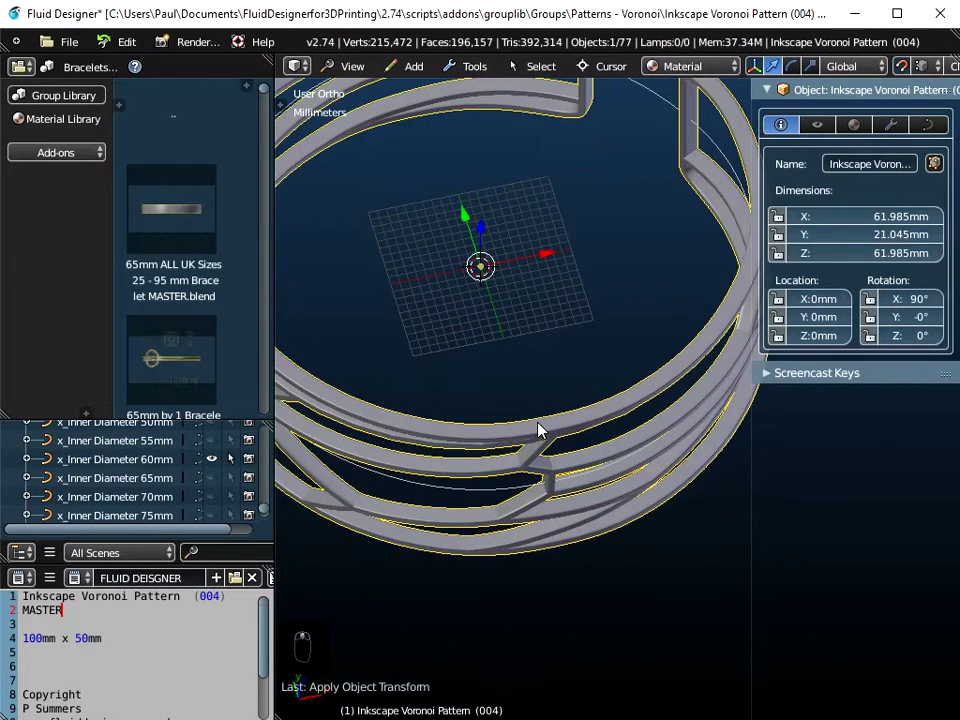
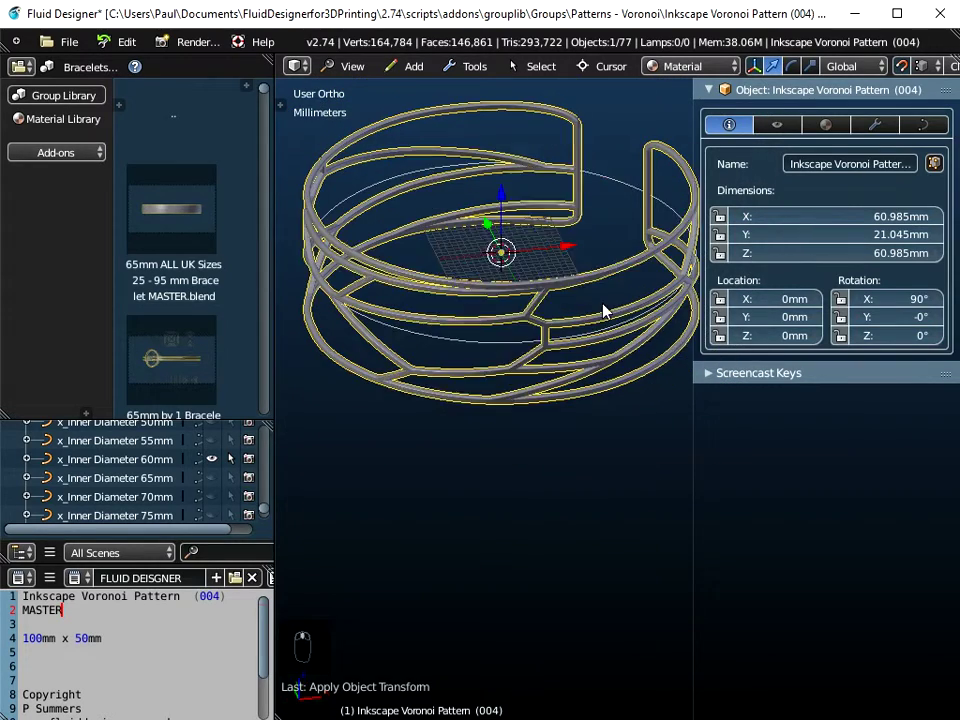
Set the strands' Bevel Object to the 1mm X-Section curve and view the bracelet's opening
left_click_drag(945, 136, 600, 407)
left_click_drag(604, 339, 600, 407)
right_click(600, 407)
left_click_drag(618, 334, 665, 244)
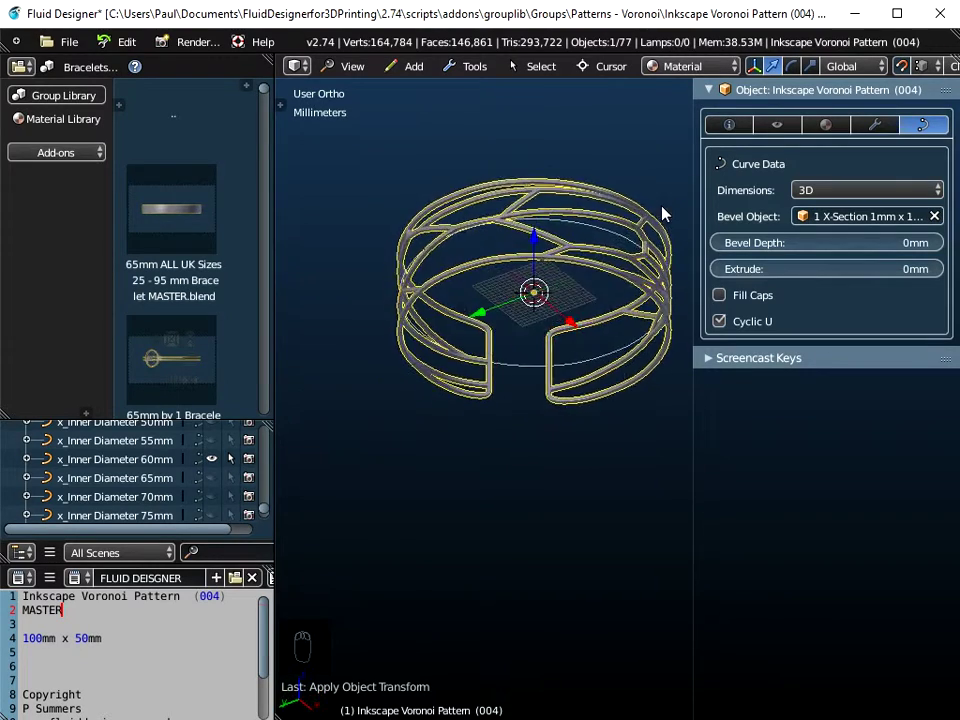
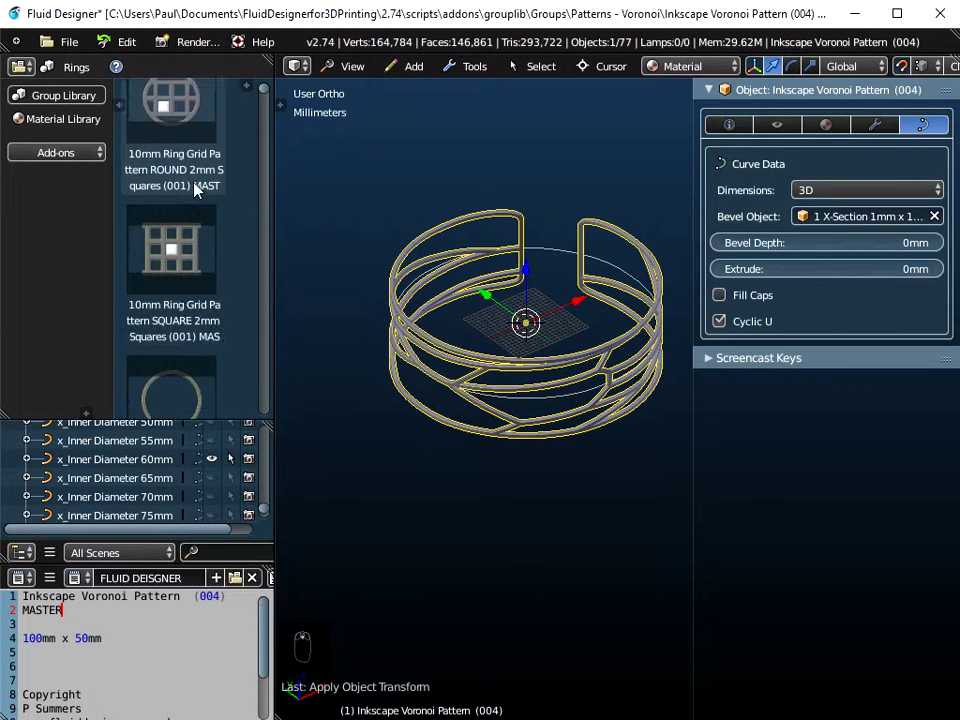
Select the x_Inner Diameter 60mm ring and zoom in on its gap from the top view
left_click_drag(189, 188, 559, 257)
left_click_drag(559, 257, 158, 479)
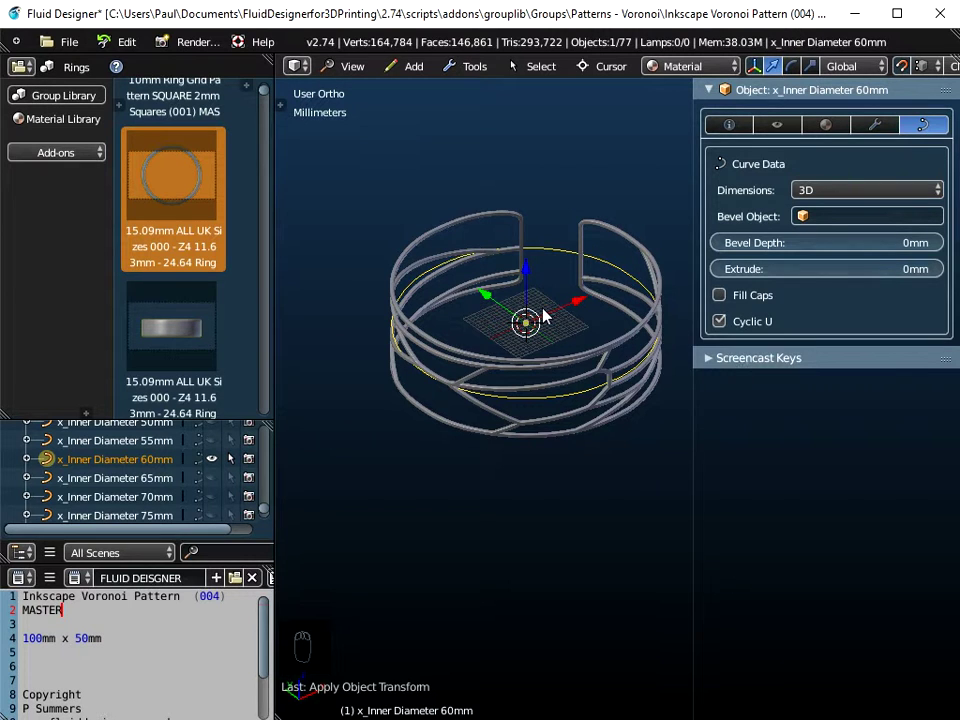
middle_click(509, 398)
middle_click(525, 331)
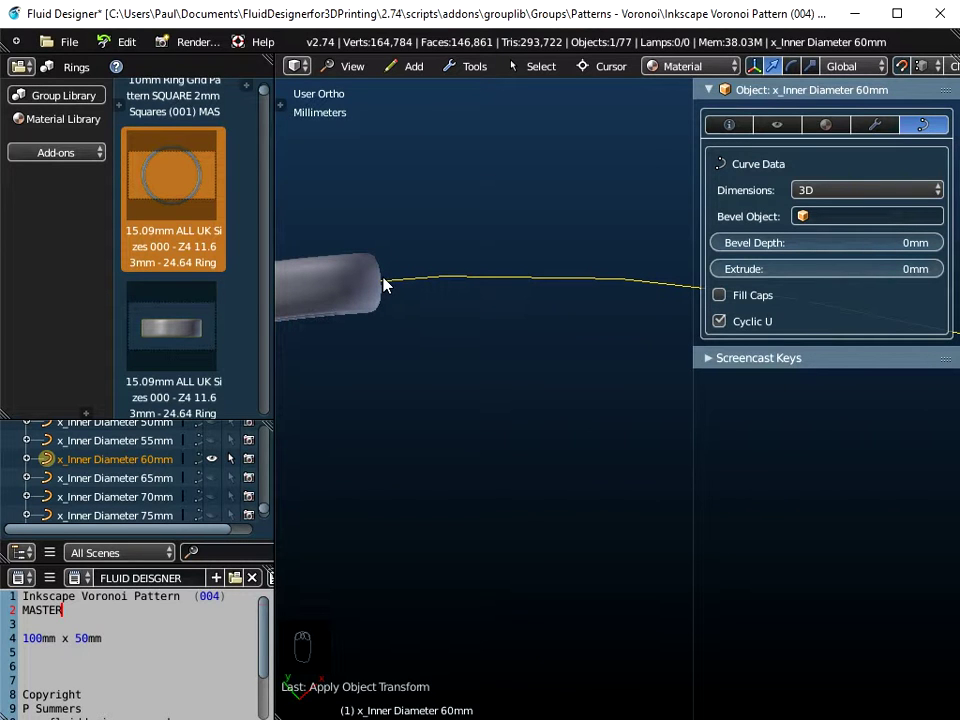
left_click_drag(454, 280, 470, 280)
middle_click(470, 280)
middle_click(470, 280)
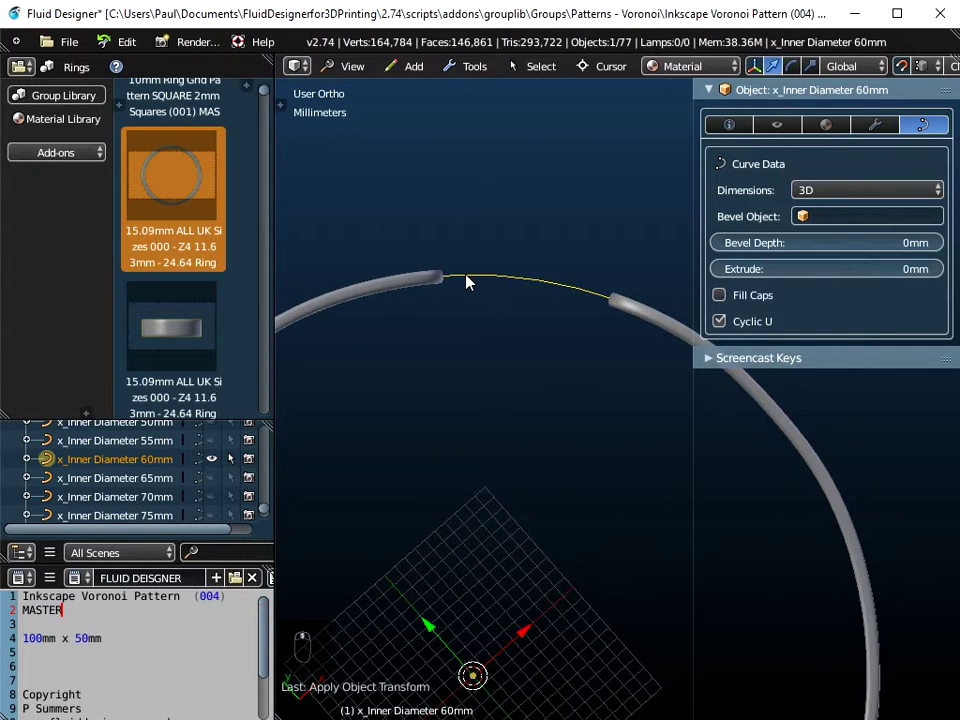
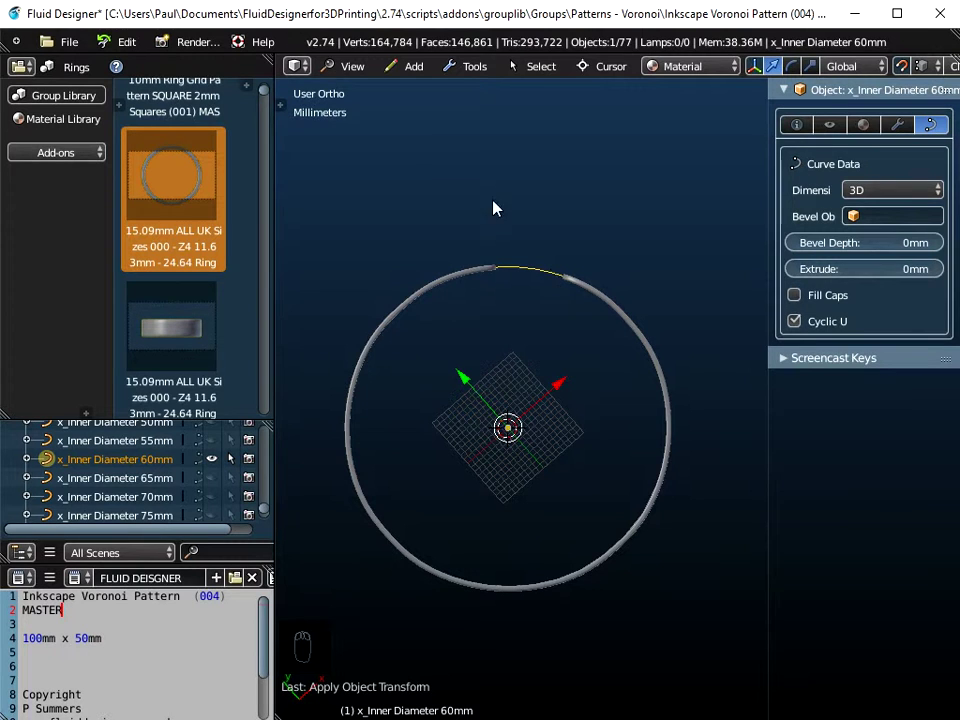
Rotate the ring so the bracelet's opening shifts round the band, then re-enter point editing
left_click_drag(360, 70, 362, 156)
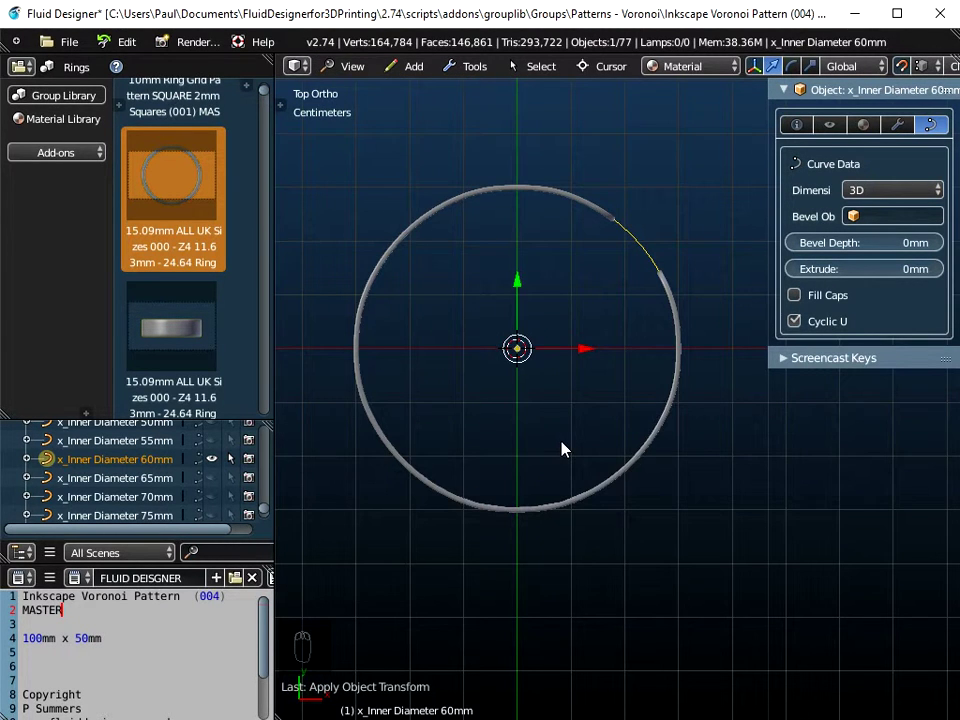
key("Tab")
key("Tab")
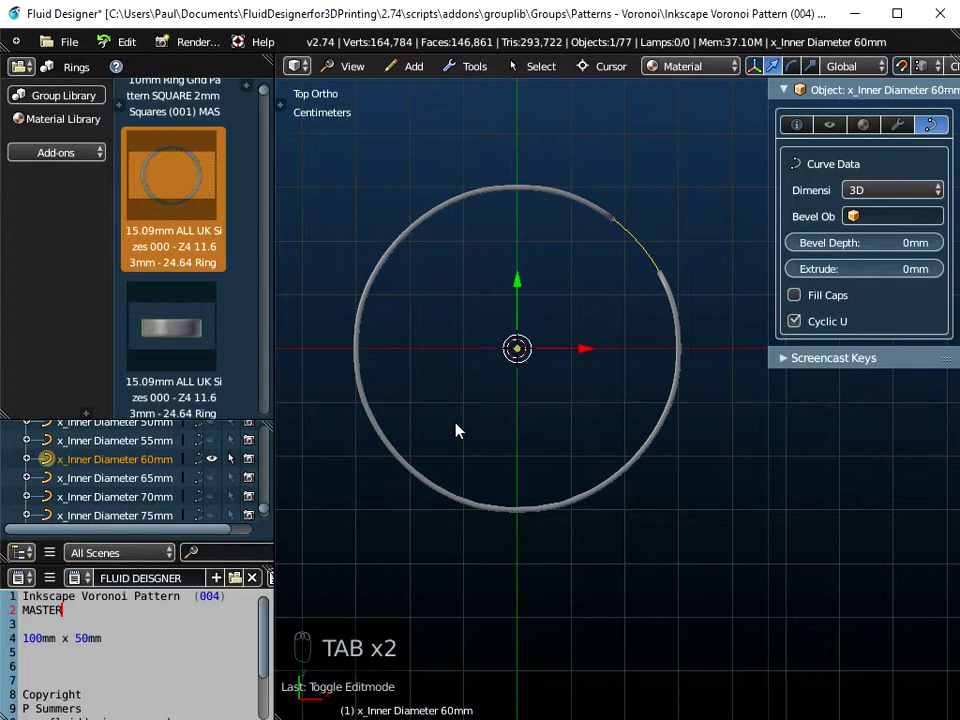
left_click_drag(501, 190, 617, 225)
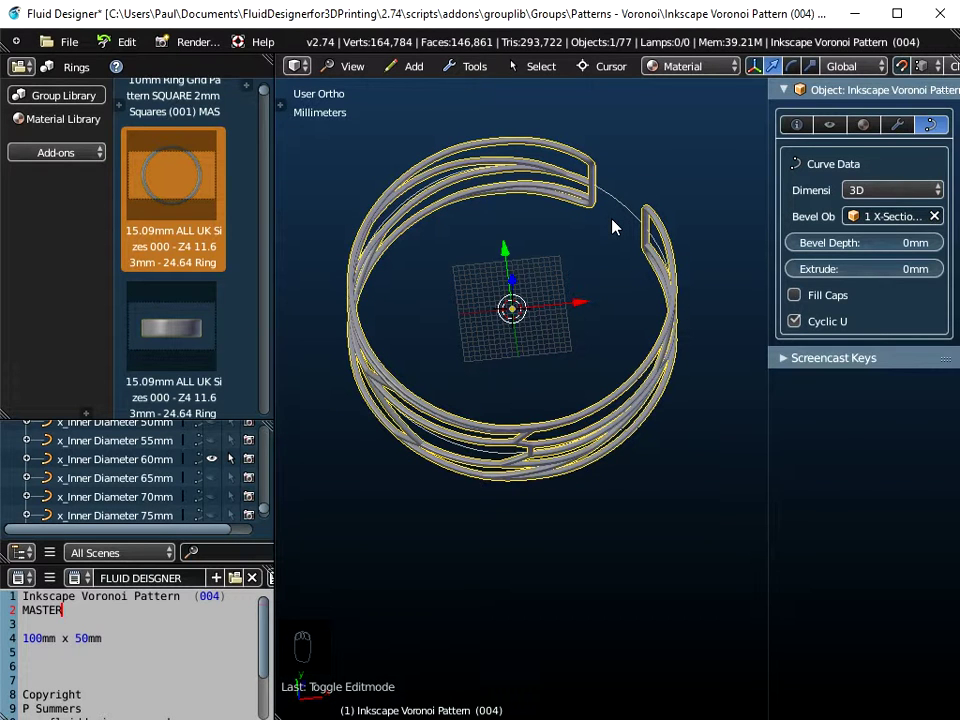
left_click_drag(358, 76, 582, 336)
Set the selected pattern points' Median Z to -0.5 mm and return to Object Mode
key("Tab")
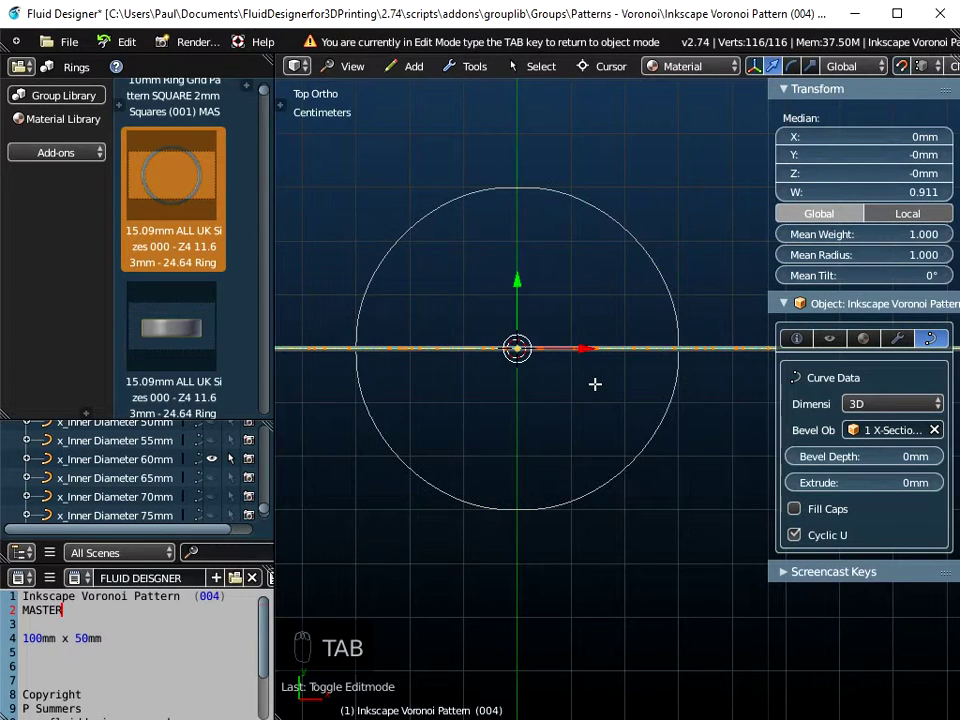
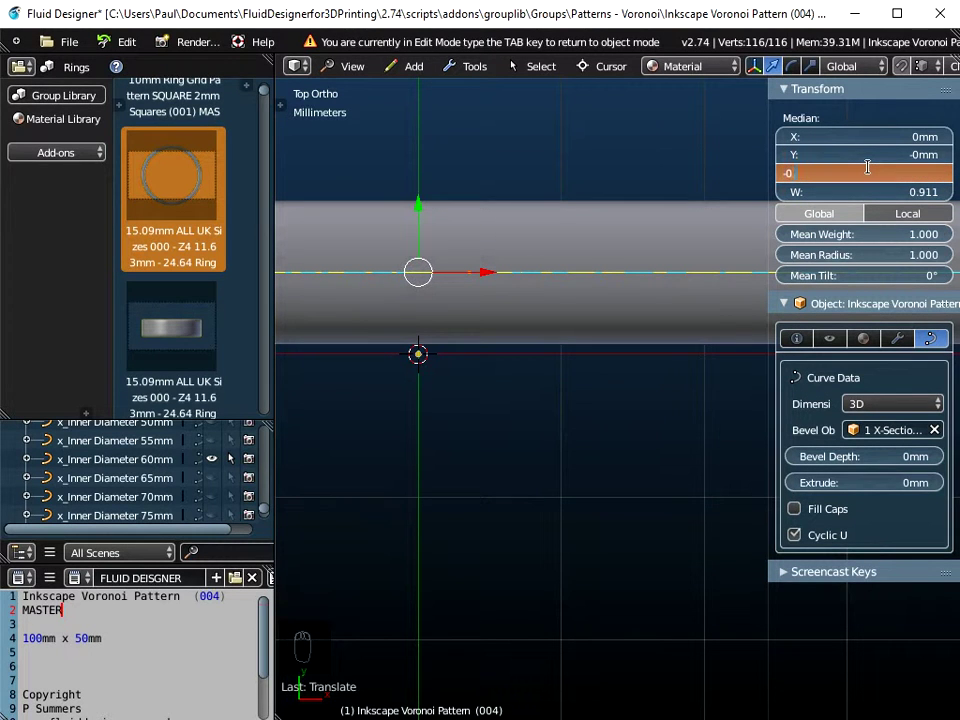
key("m")
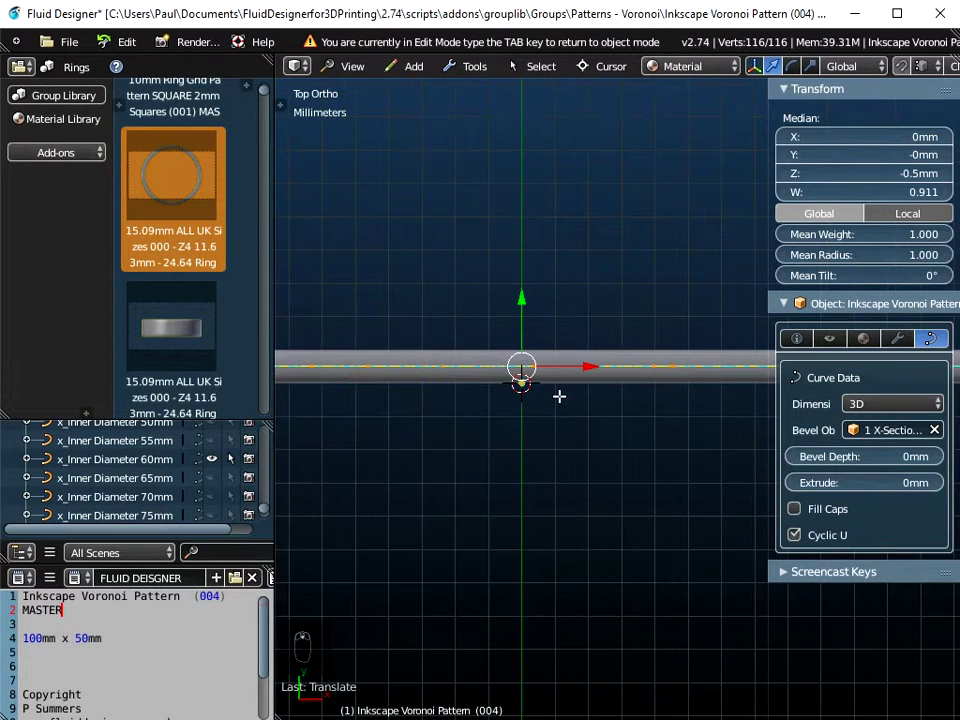
key("Tab")
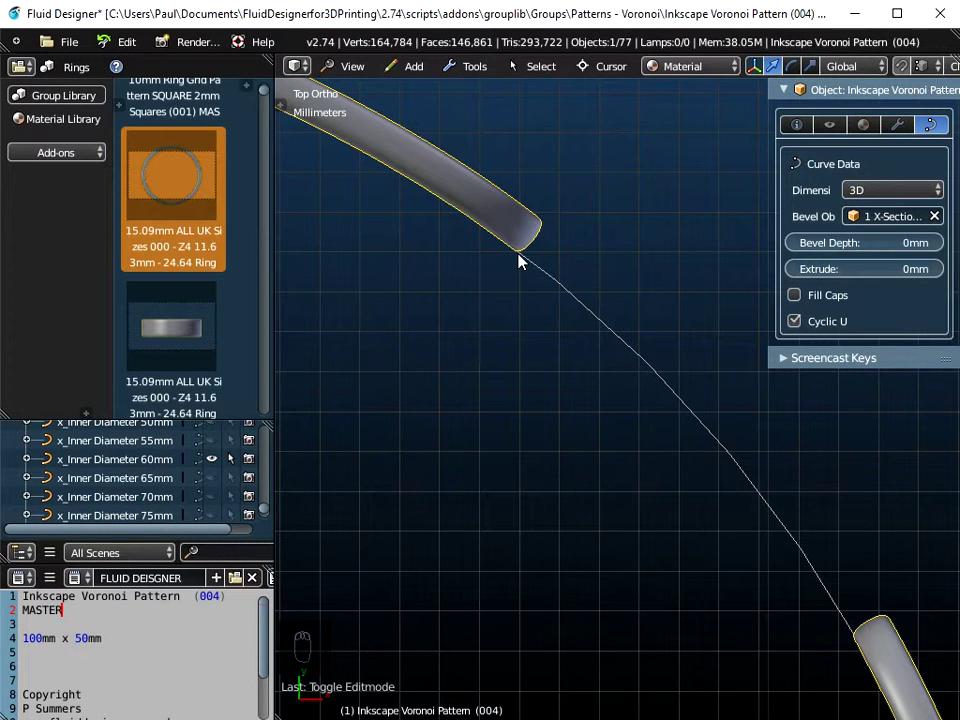
Orbit and zoom around the gapped bracelet ring to inspect it before loading the circular master
middle_click(569, 357)
left_click_drag(569, 357, 662, 353)
left_click_drag(662, 353, 121, 466)
left_click_drag(121, 466, 61, 461)
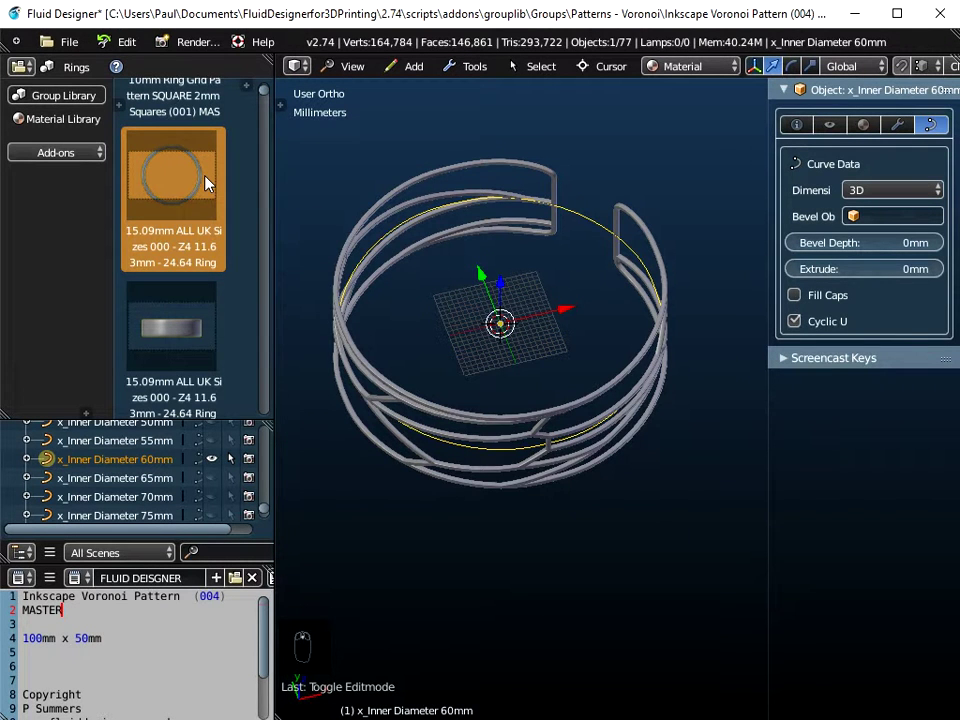
left_click_drag(511, 345, 586, 346)
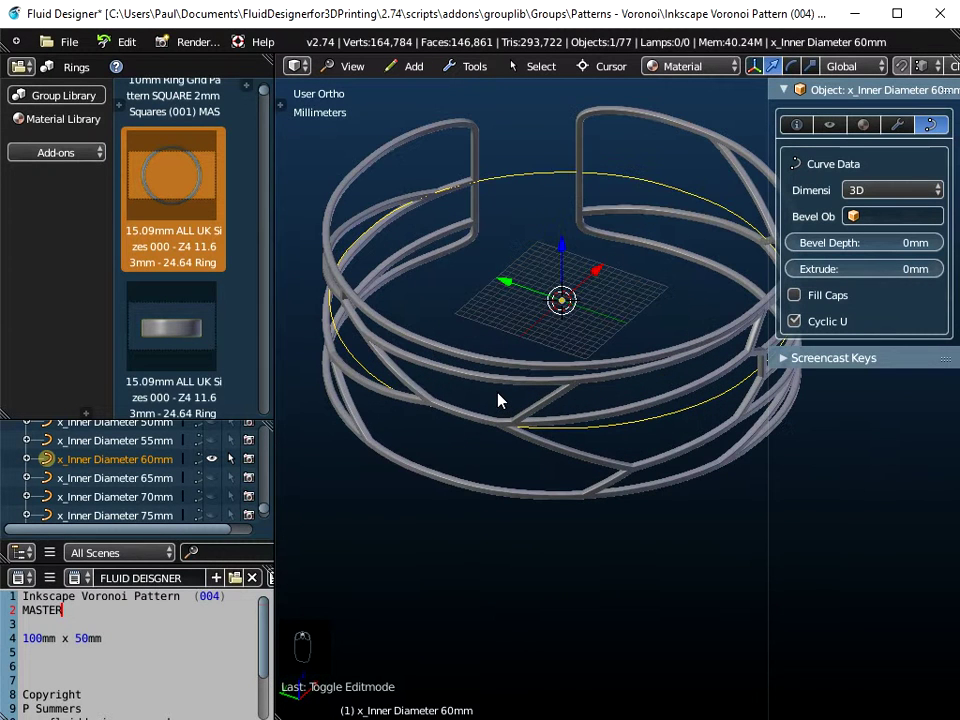
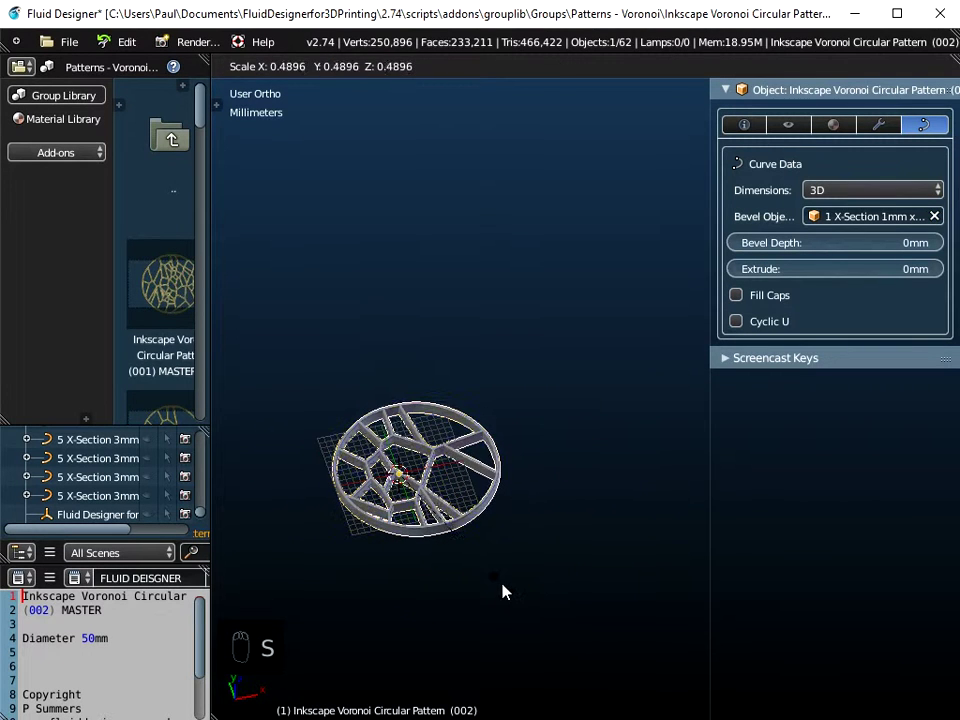
Scale the Voronoi disc to about 0.49, 25.48 mm across, and apply the scale
left_click_drag(479, 537, 745, 127)
left_click_drag(745, 127, 847, 264)
left_click_drag(946, 128, 402, 416)
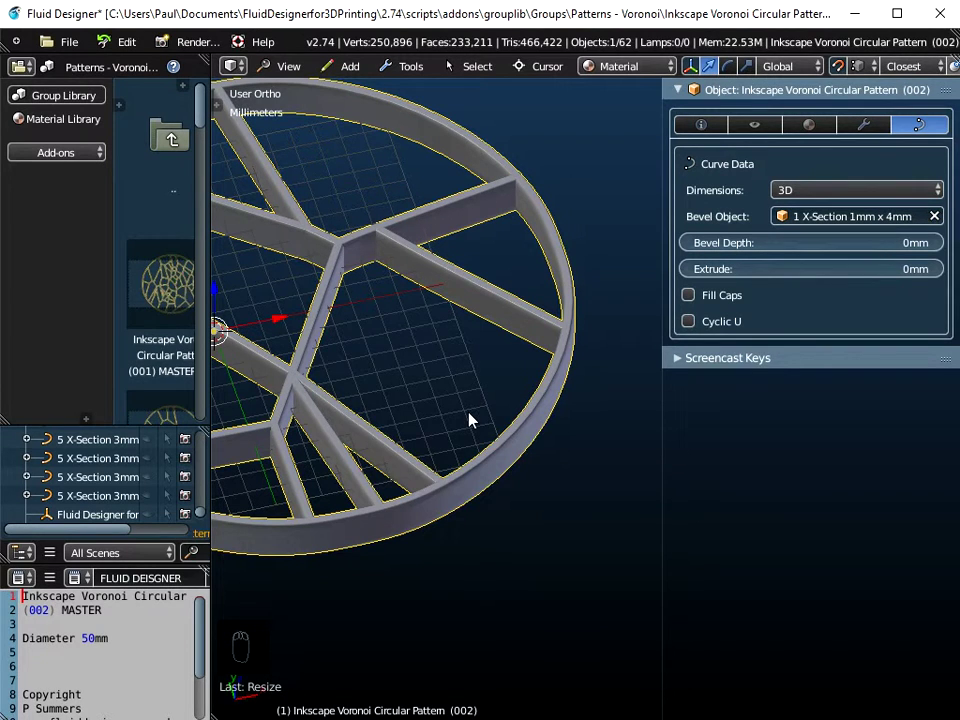
key("ctrl+a")
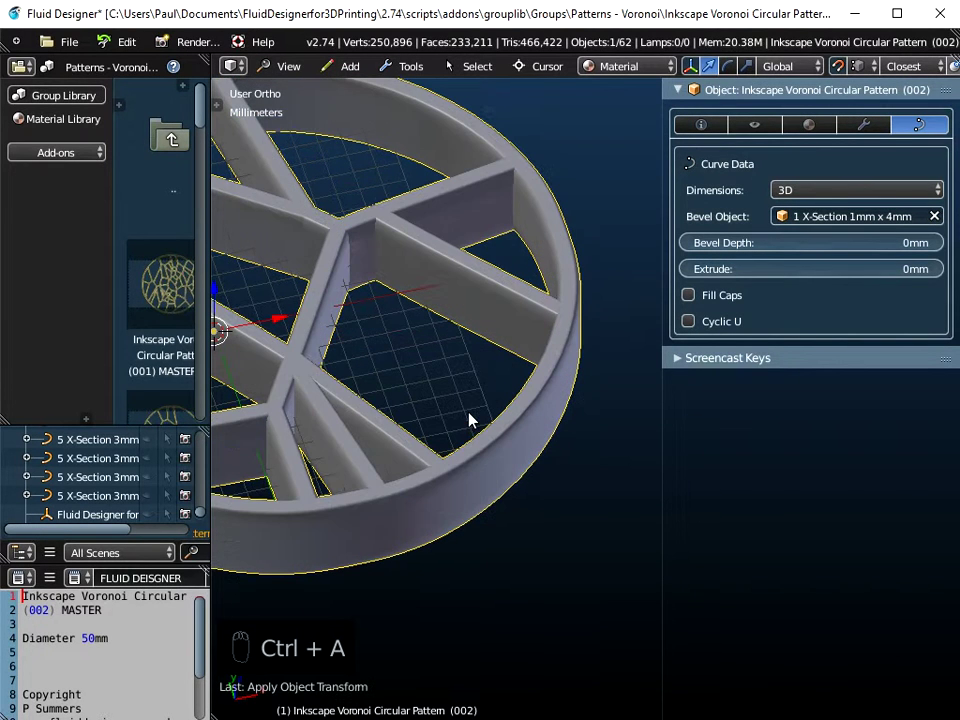
left_click_drag(718, 126, 412, 404)
left_click_drag(412, 404, 521, 503)
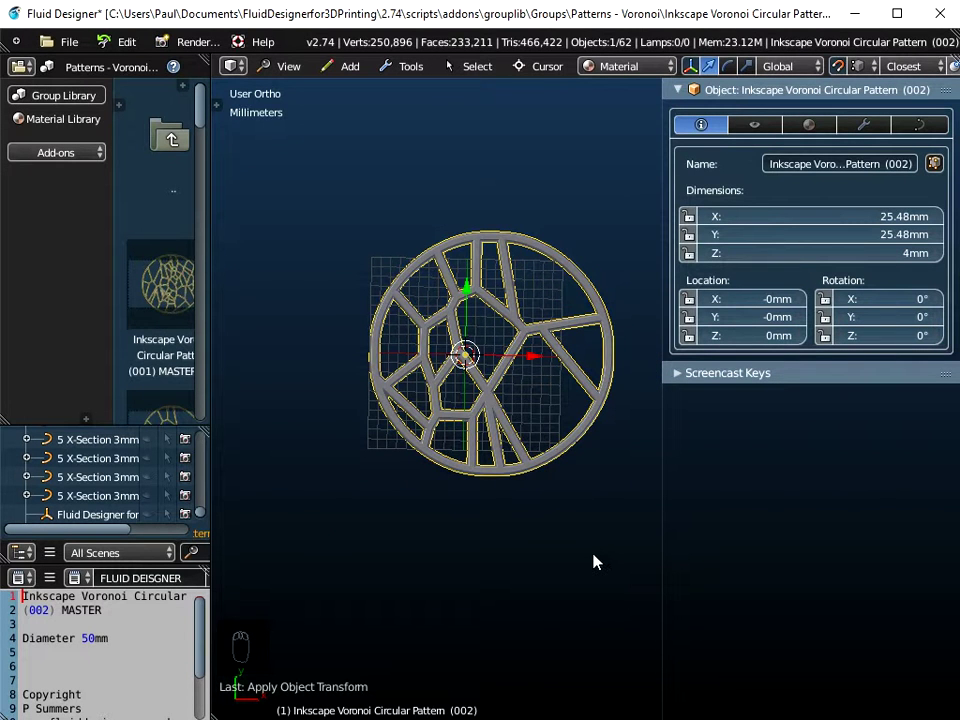
Switch the disc's Bevel Object to the 1 X-Section 1mm x 2mm profile, viewed from above
left_click_drag(294, 71, 553, 406)
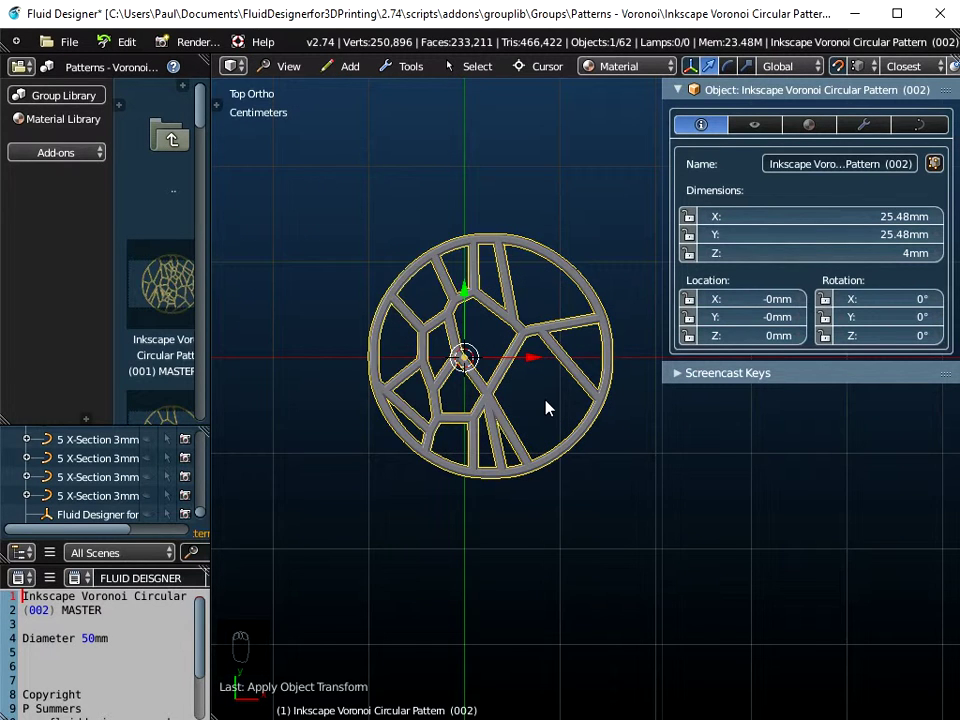
middle_click(841, 180)
left_click_drag(918, 124, 480, 446)
left_click_drag(493, 460, 482, 289)
left_click_drag(282, 66, 504, 291)
left_click_drag(504, 292, 546, 365)
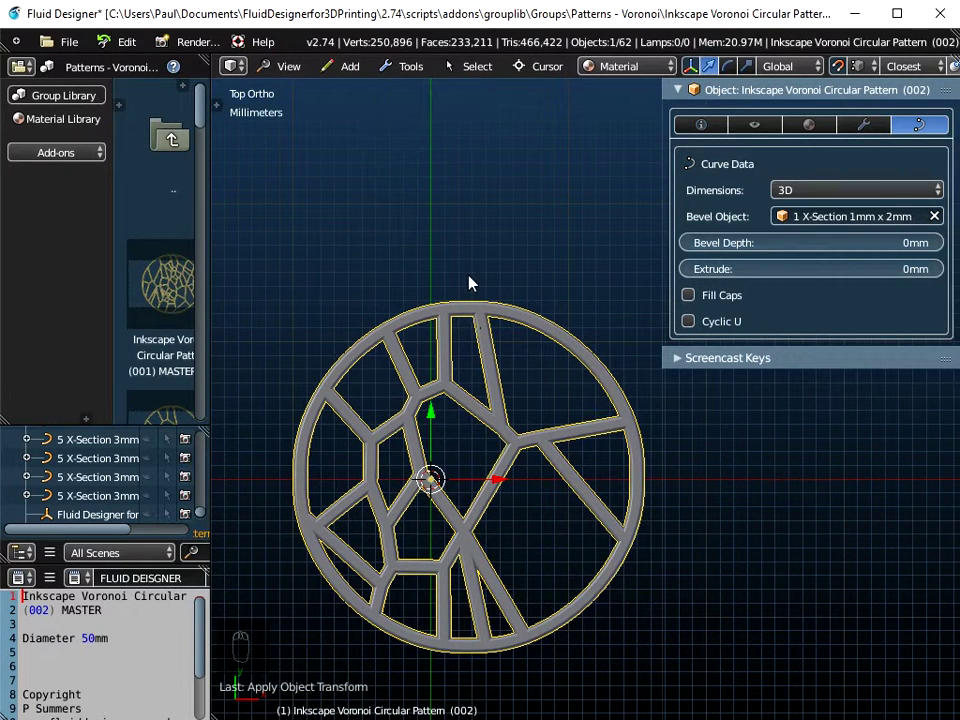
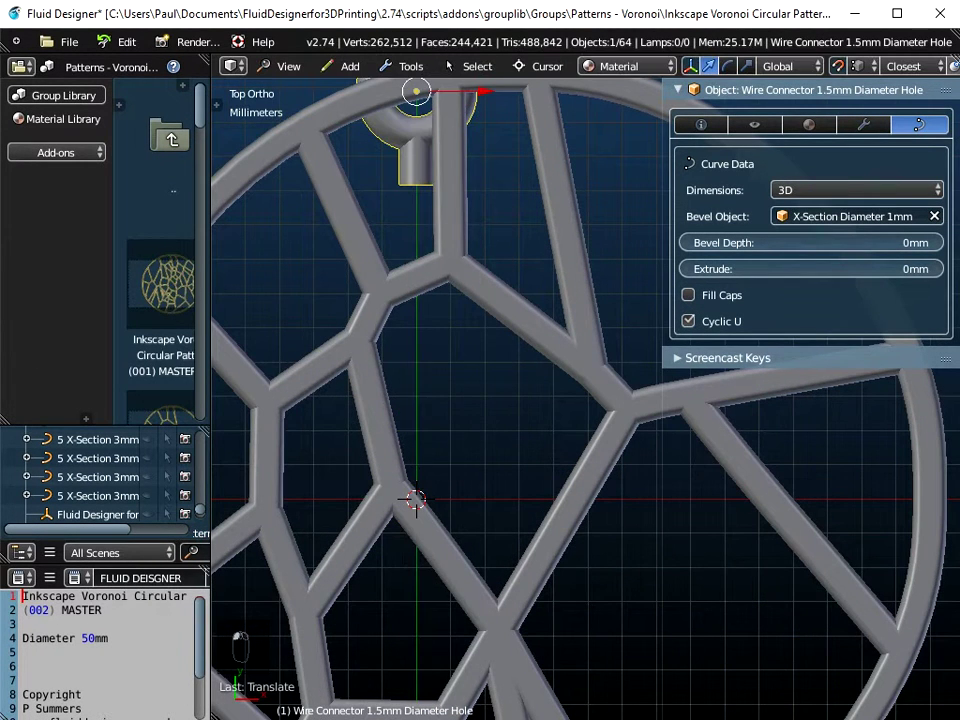
Place the appended Wire Connector 1.5mm Diameter Hole loop on the disc's top rim
middle_click(527, 259)
middle_click(498, 526)
left_click_drag(398, 365, 467, 338)
left_click_drag(477, 337, 565, 333)
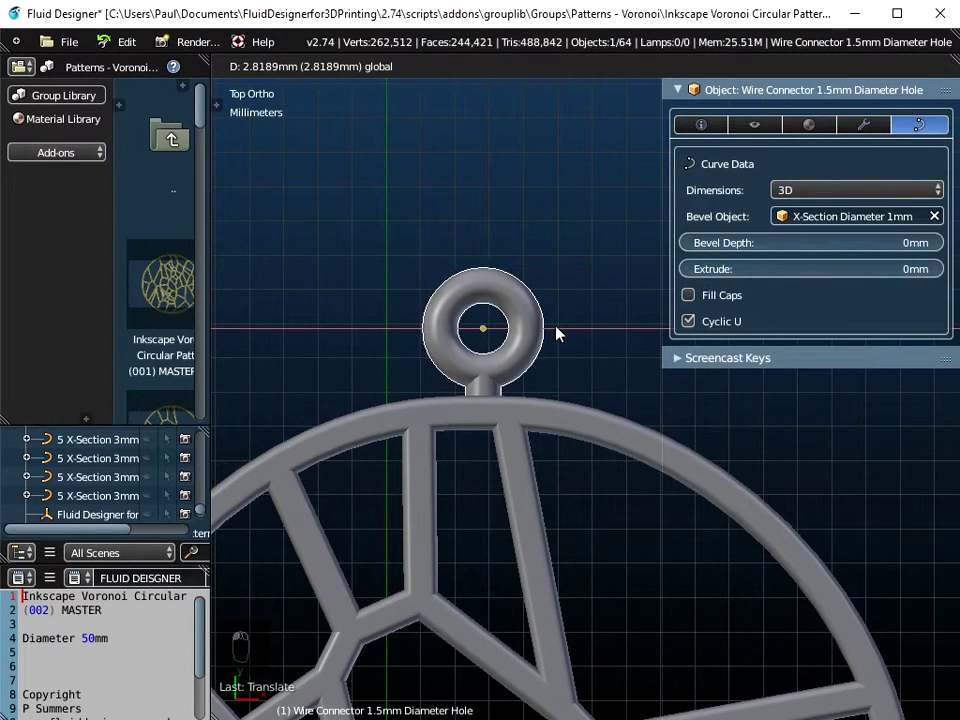
left_click_drag(506, 442, 550, 257)
left_click_drag(550, 257, 481, 209)
left_click_drag(480, 190, 464, 391)
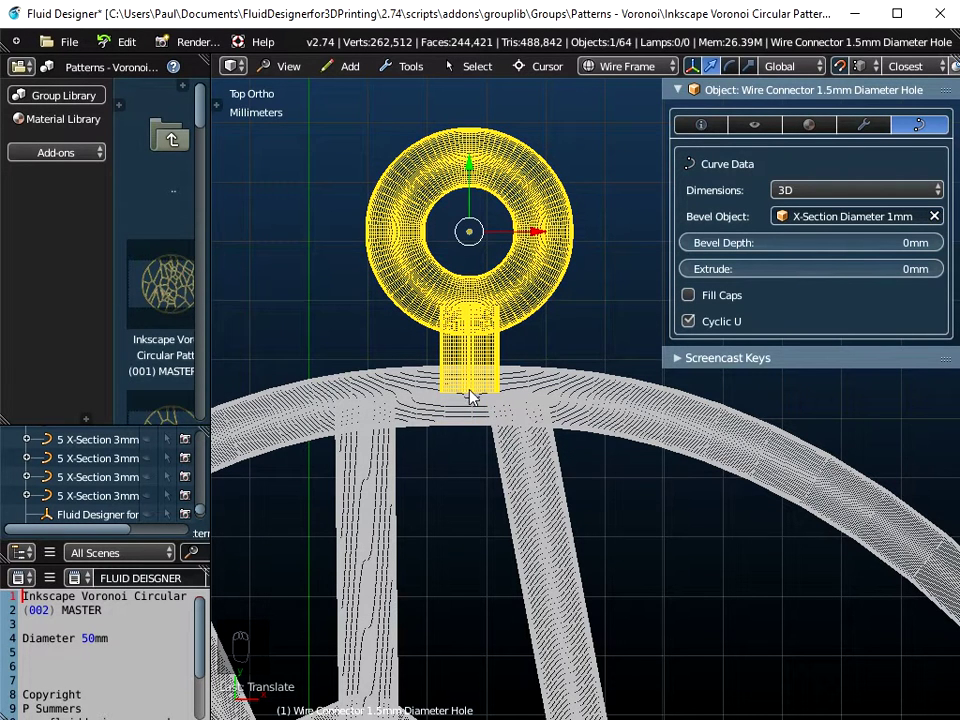
Check the loop in wireframe and solid shading, then join it with the pattern (Ctrl+J)
left_click_drag(635, 67, 470, 415)
middle_click(470, 415)
left_click(471, 472)
middle_click(481, 457)
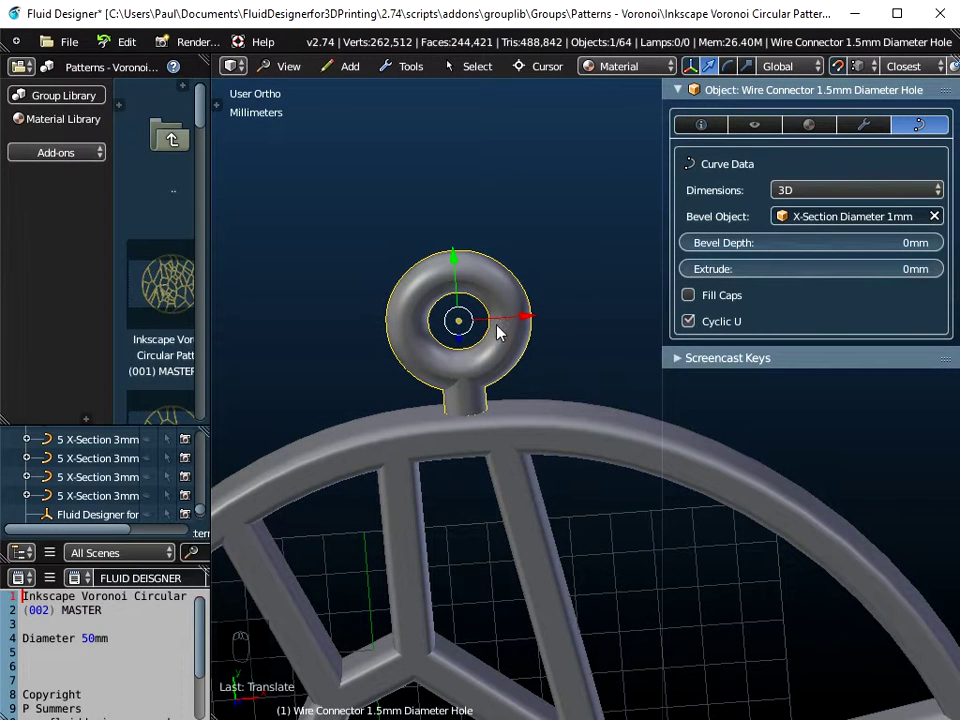
left_click_drag(571, 442, 540, 184)
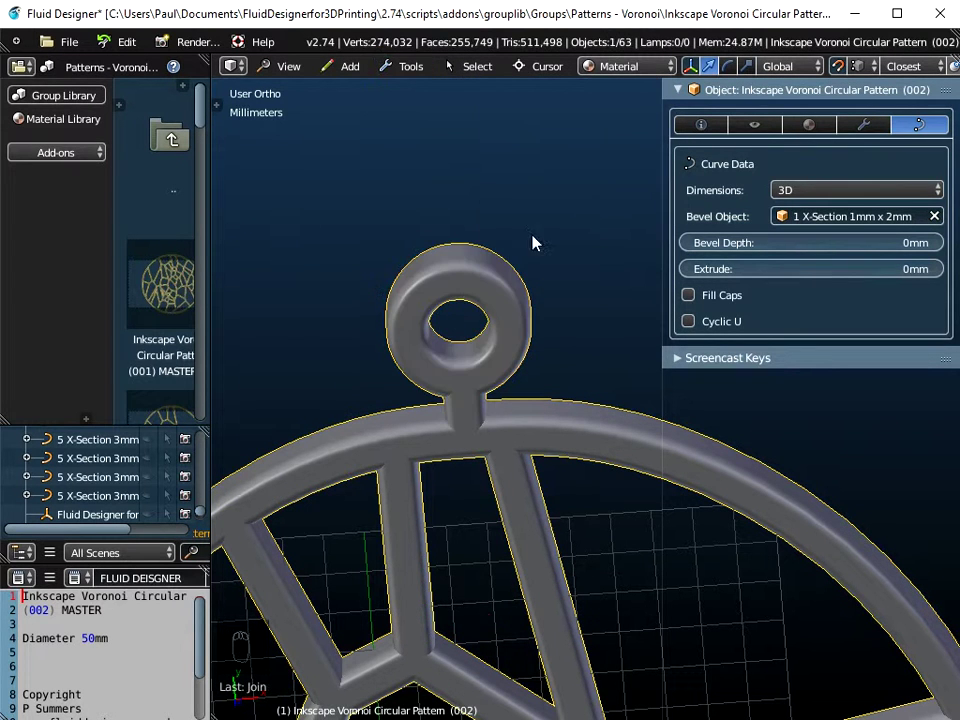
left_click(526, 436)
middle_click(540, 429)
left_click_drag(459, 495, 298, 72)
left_click(298, 72)
left_click(345, 210)
left_click(492, 418)
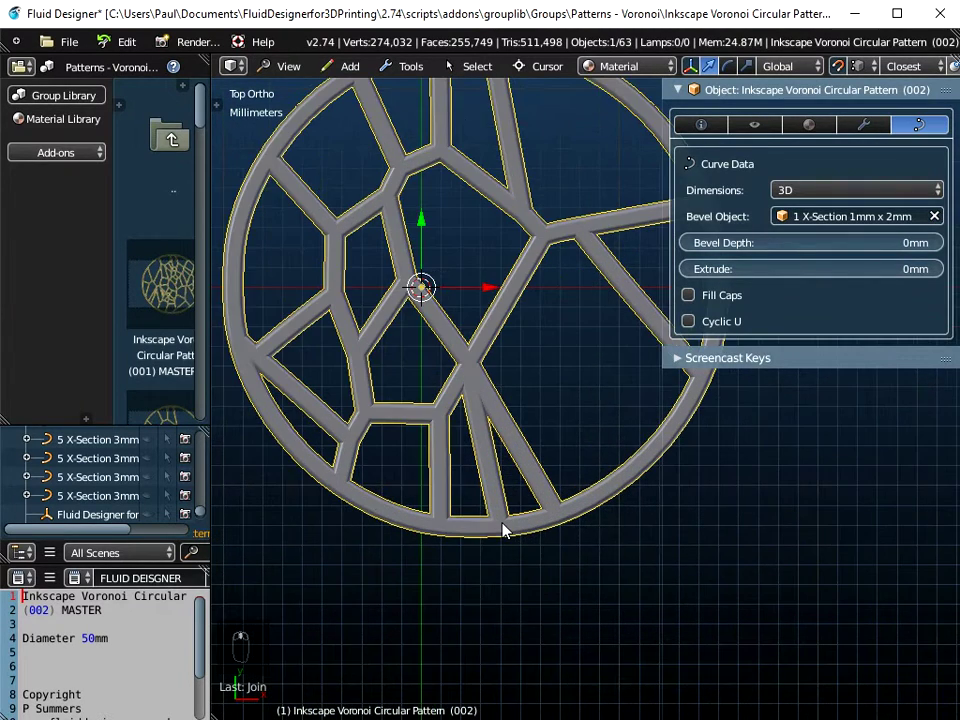
In Edit Mode, undo stray moves and reposition the chosen curve point slightly lower
key("Tab")
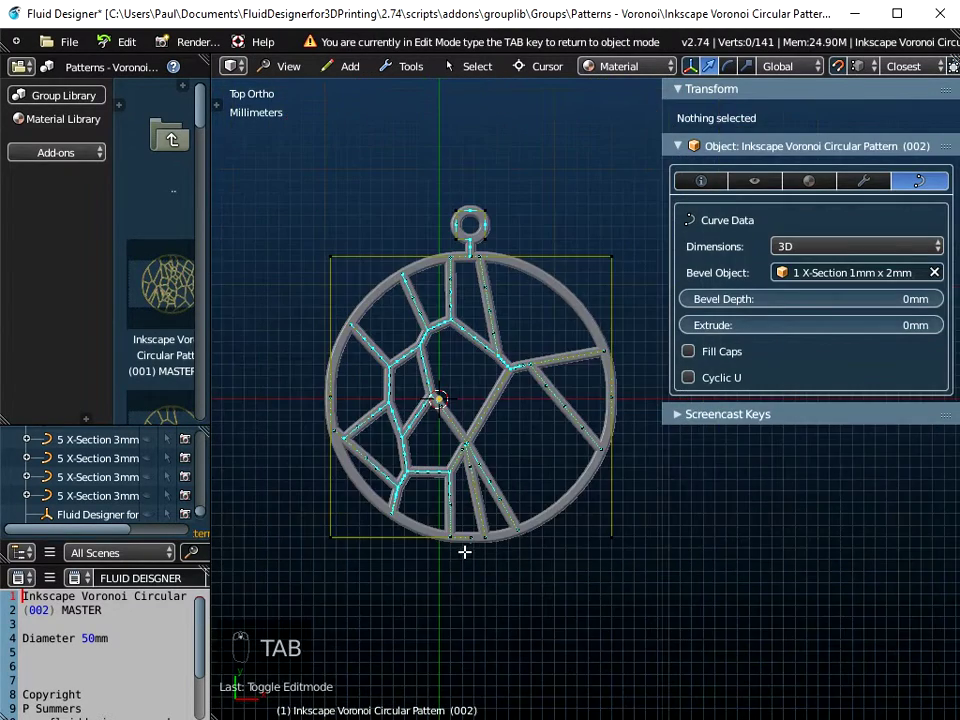
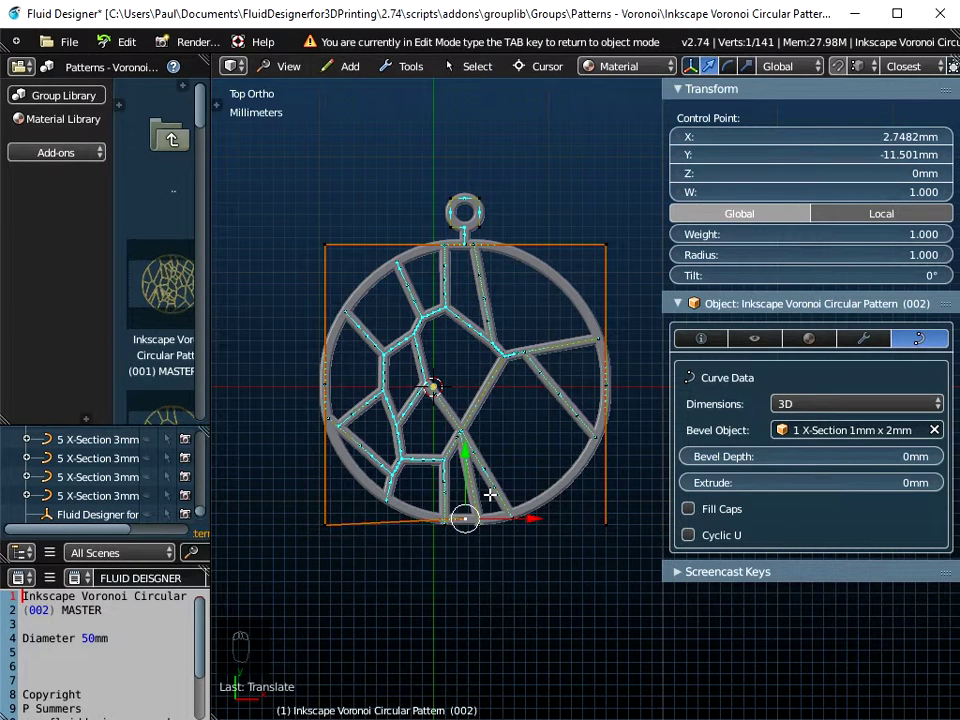
key("ctrl+z")
key("ctrl+z")
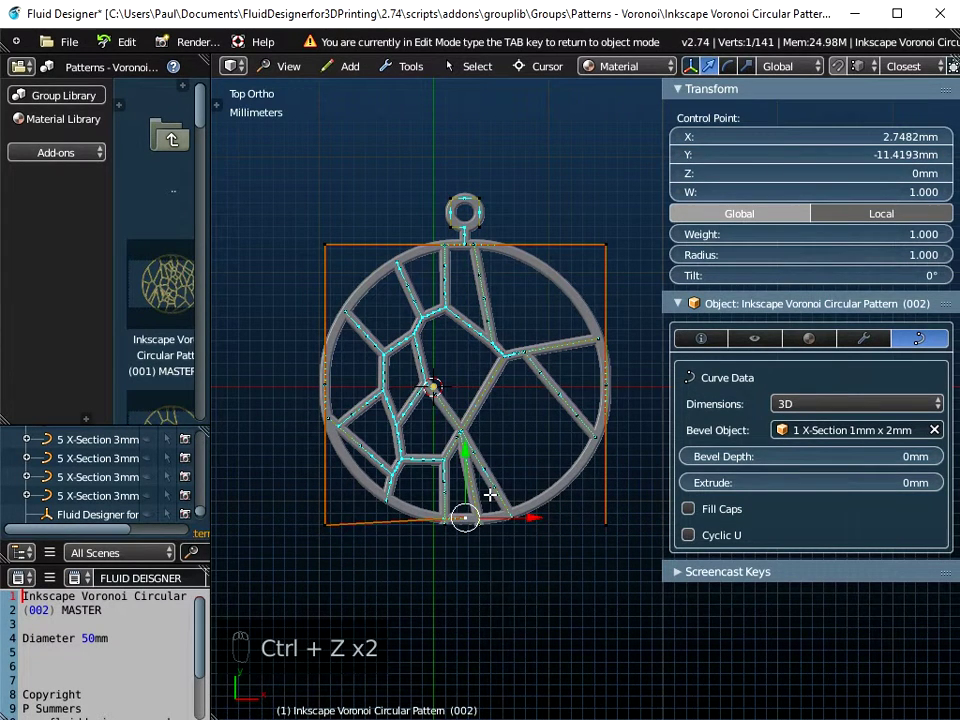
key("ctrl+z")
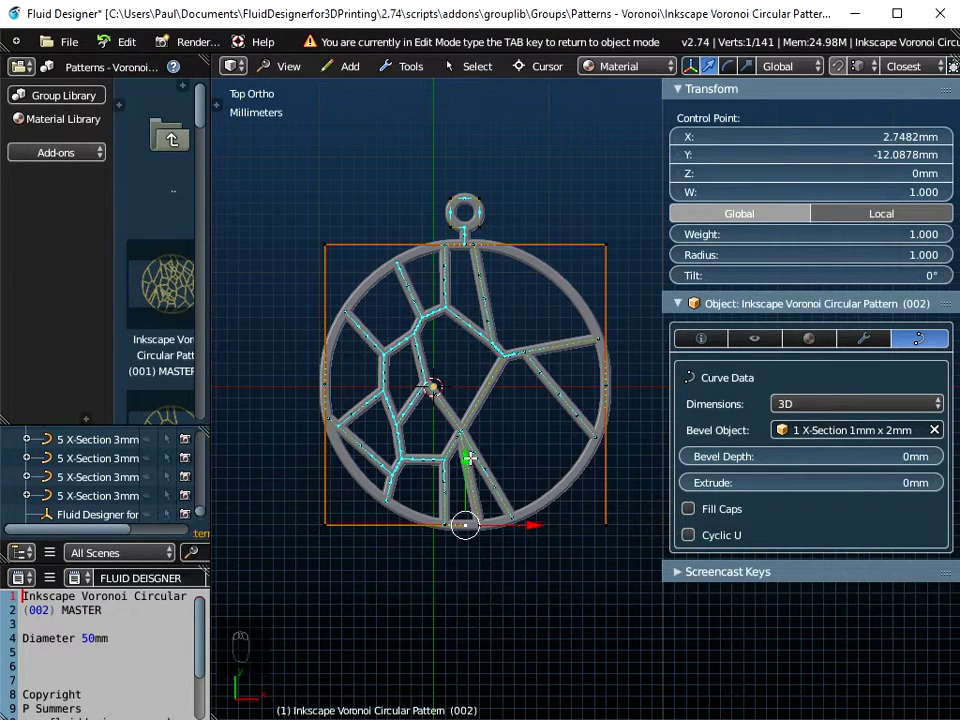
key("o")
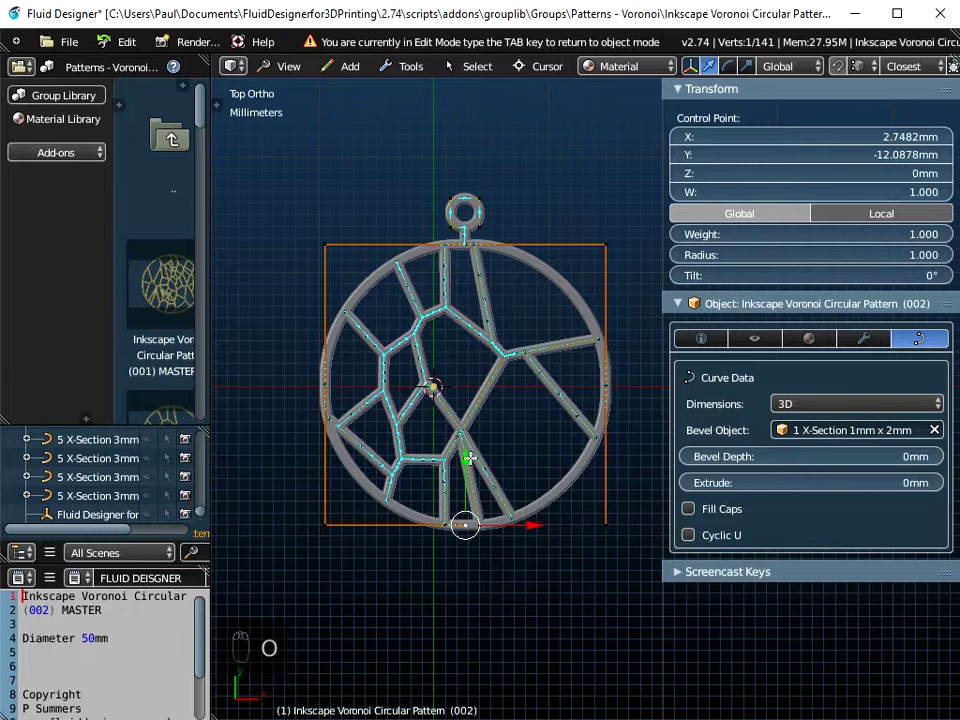
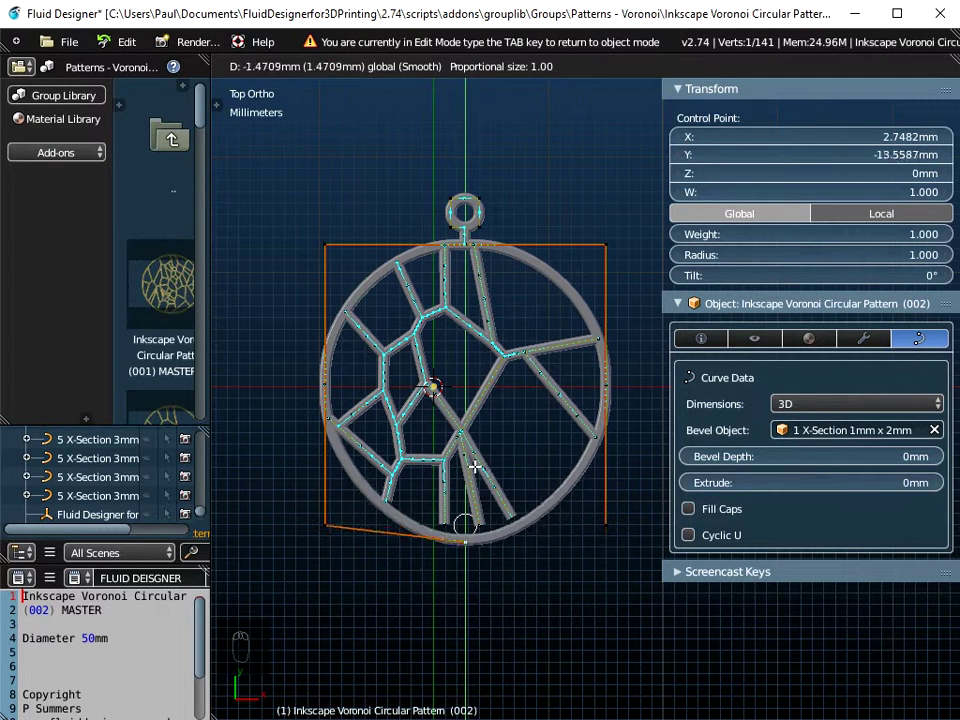
key("o")
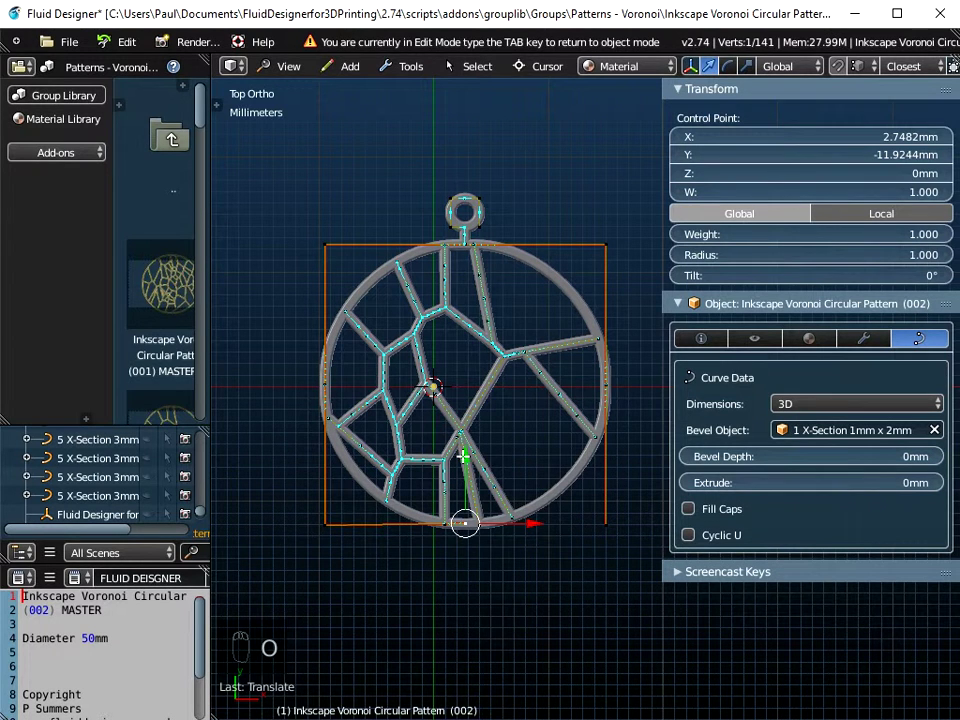
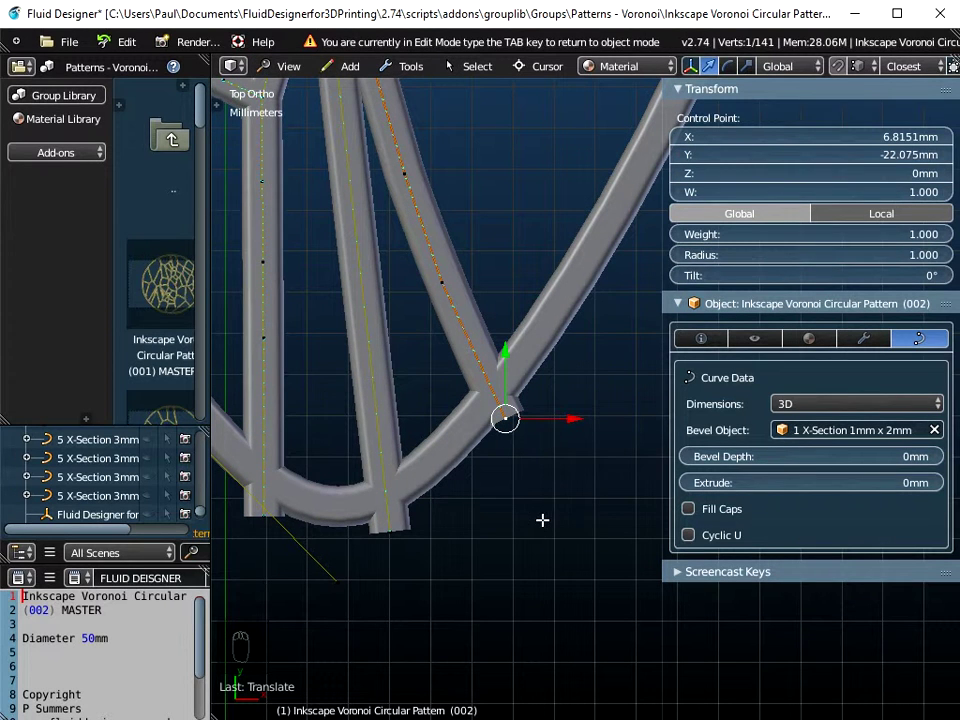
After trying F to join it, grab the loose strut's end point toward the teardrop rim
key("f")
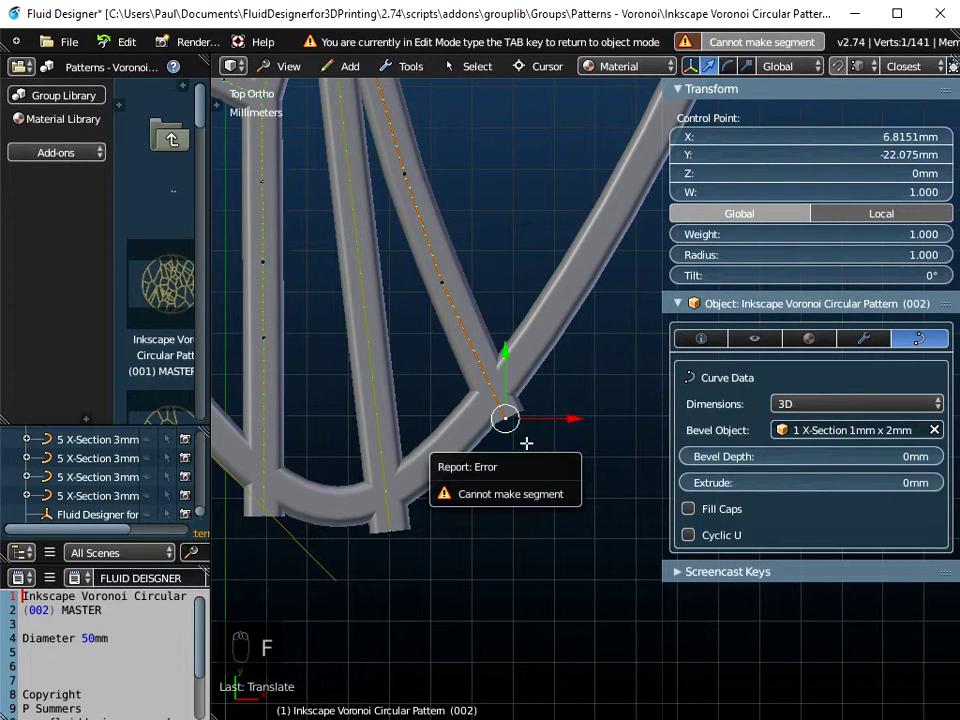
key("g")
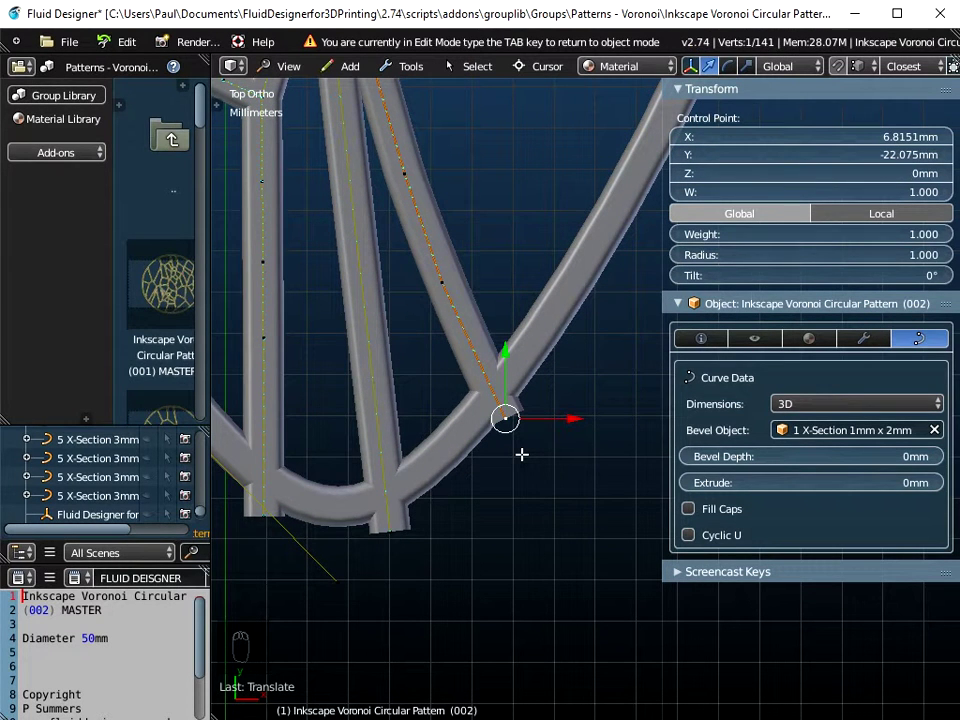
key("o")
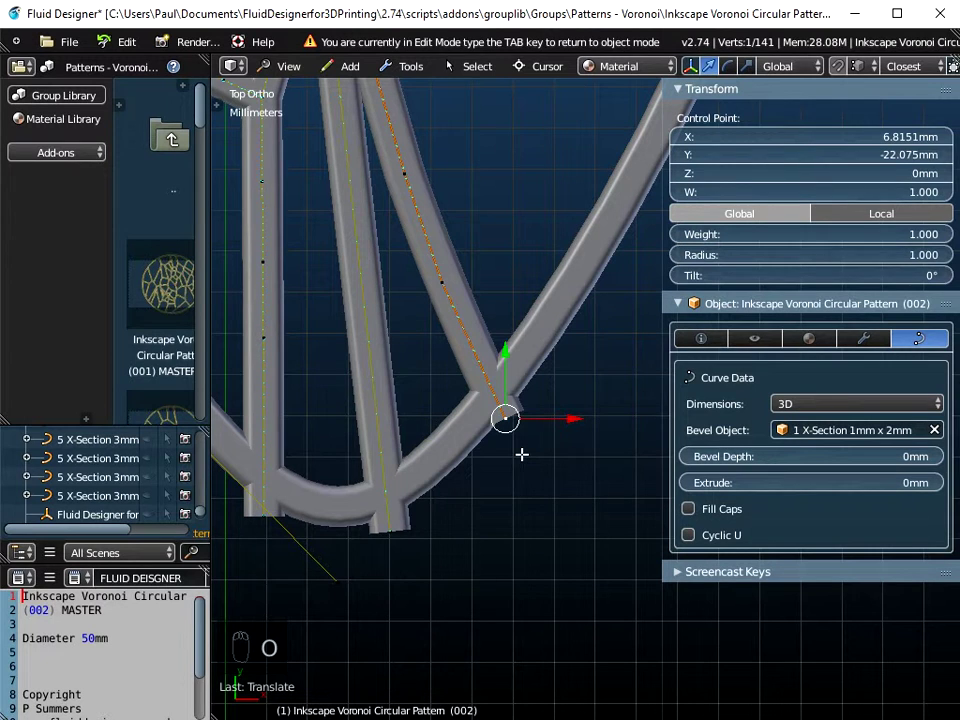
key("g")
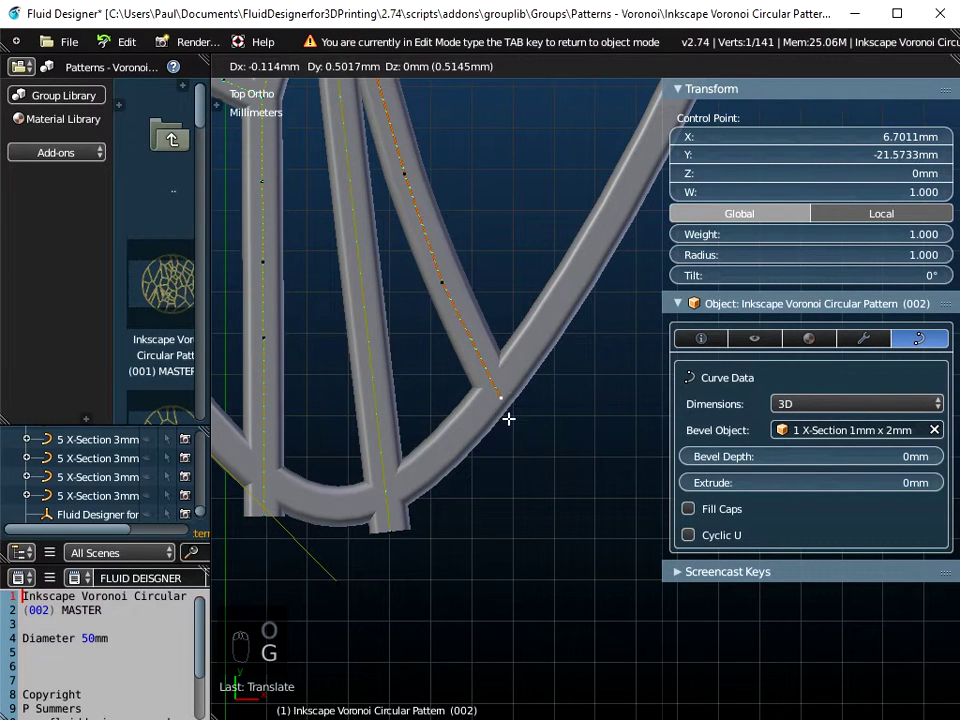
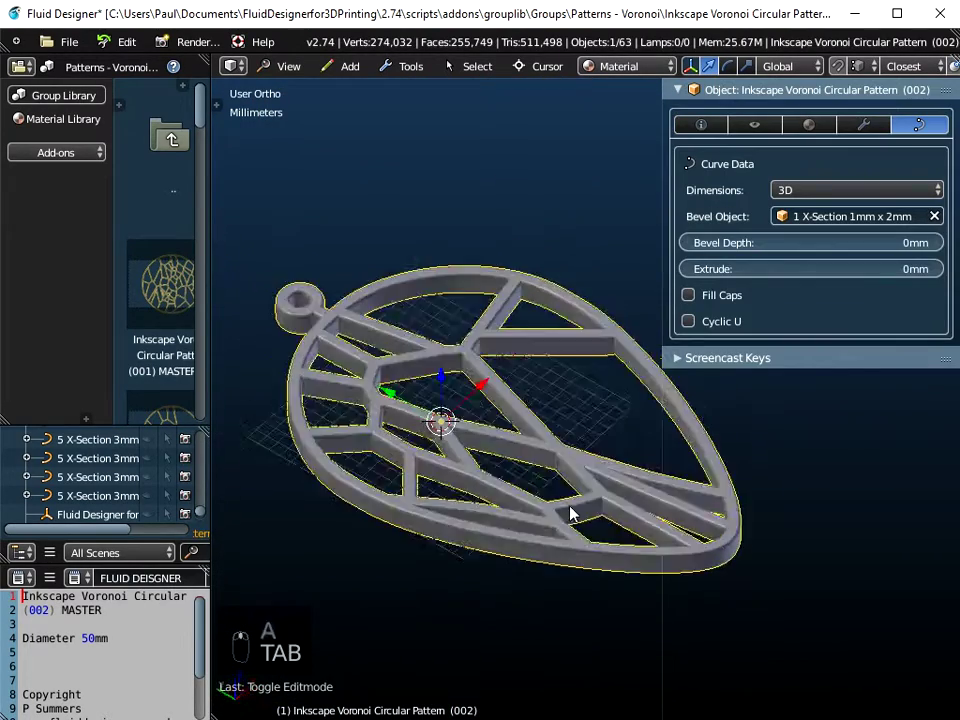
Bring the pendant to a straight top view showing its 25.48 x 41.63 mm dimensions
middle_click(682, 475)
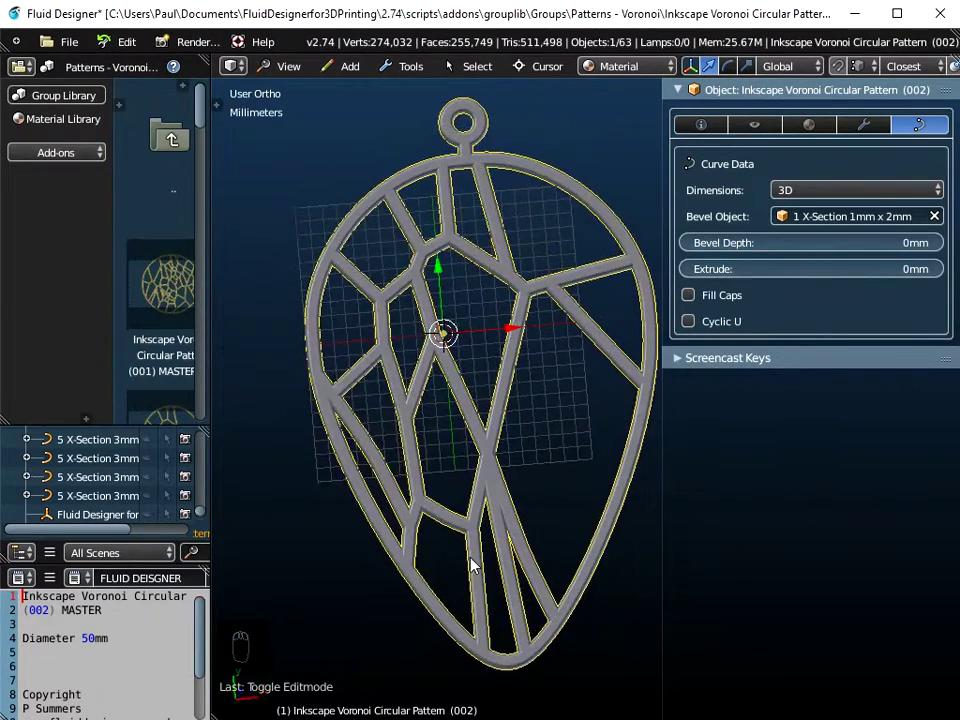
left_click_drag(301, 76, 542, 369)
left_click_drag(542, 369, 543, 489)
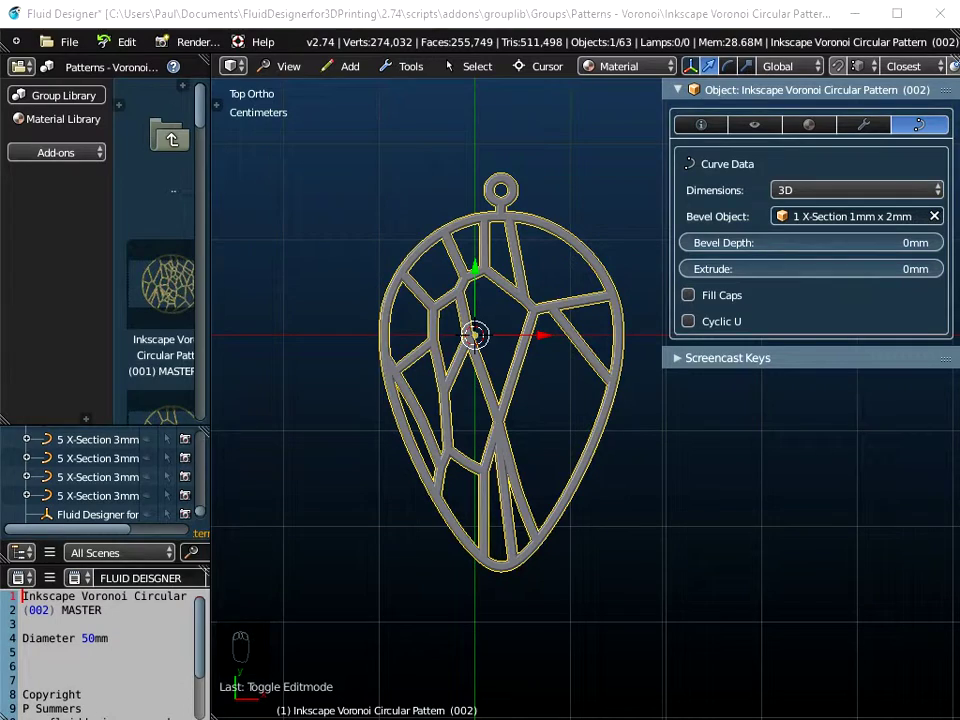
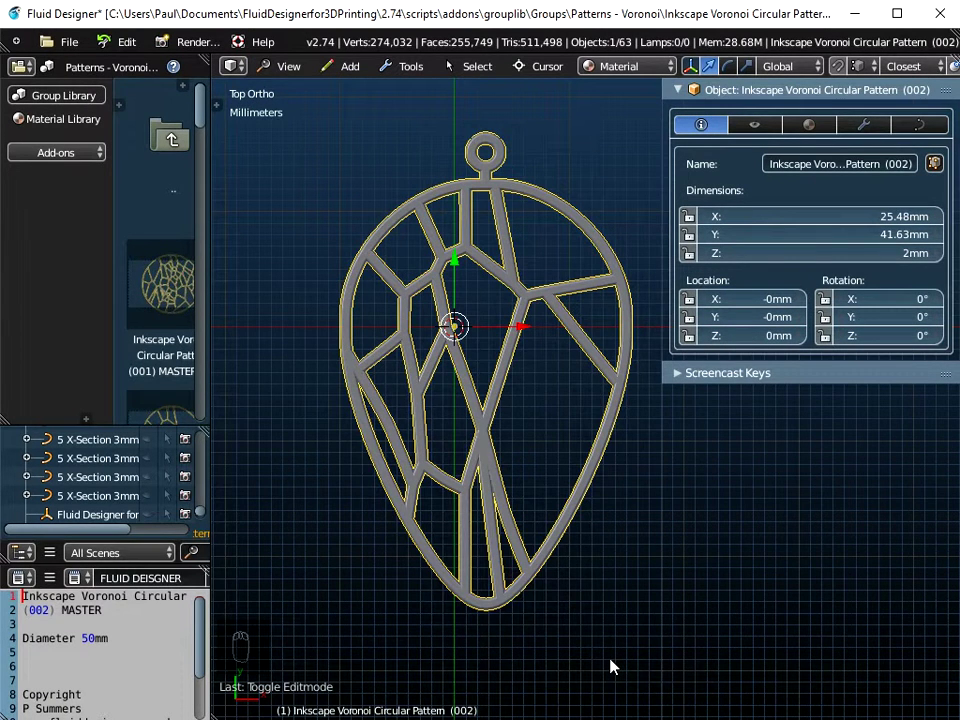
Scale the pendant down to about 15.7 by 25.5 mm and apply the scale
key("s")
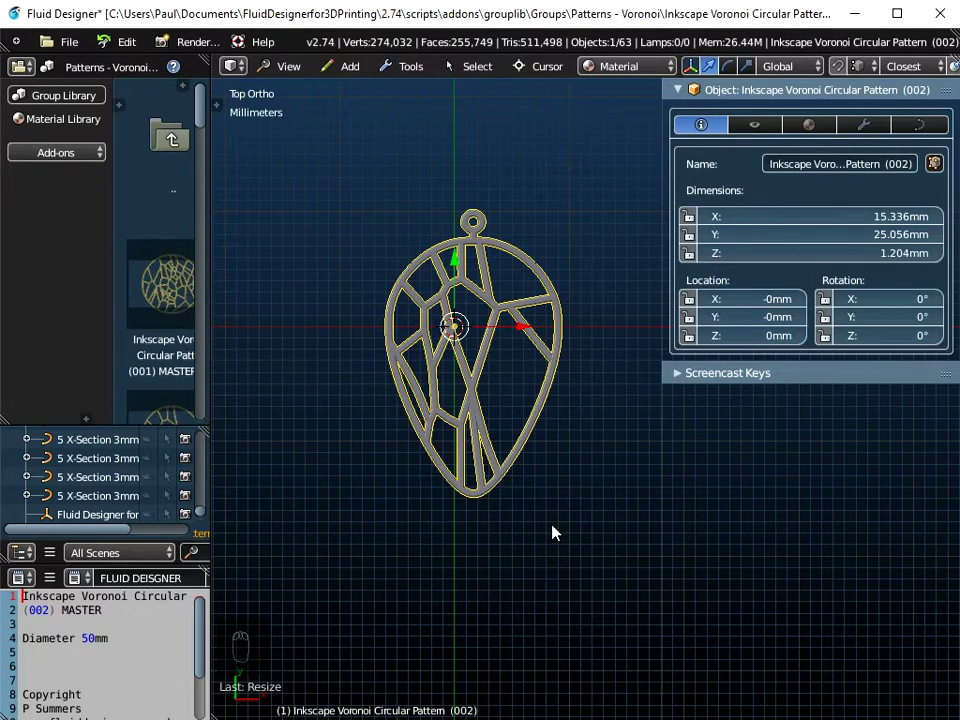
key("ctrl+a")
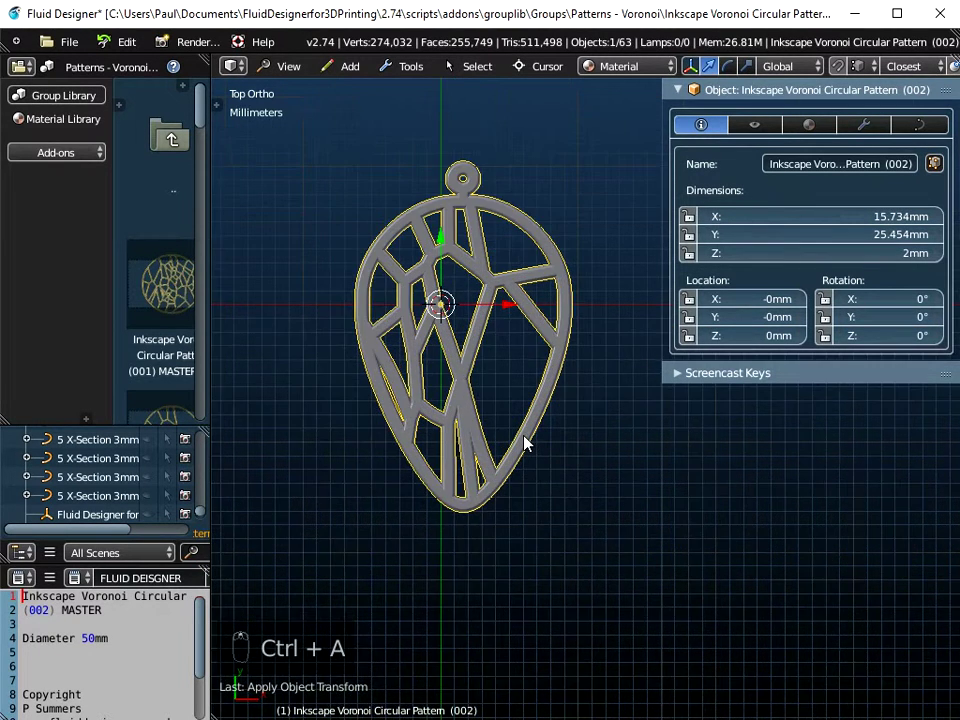
middle_click(533, 443)
left_click_drag(533, 443, 936, 117)
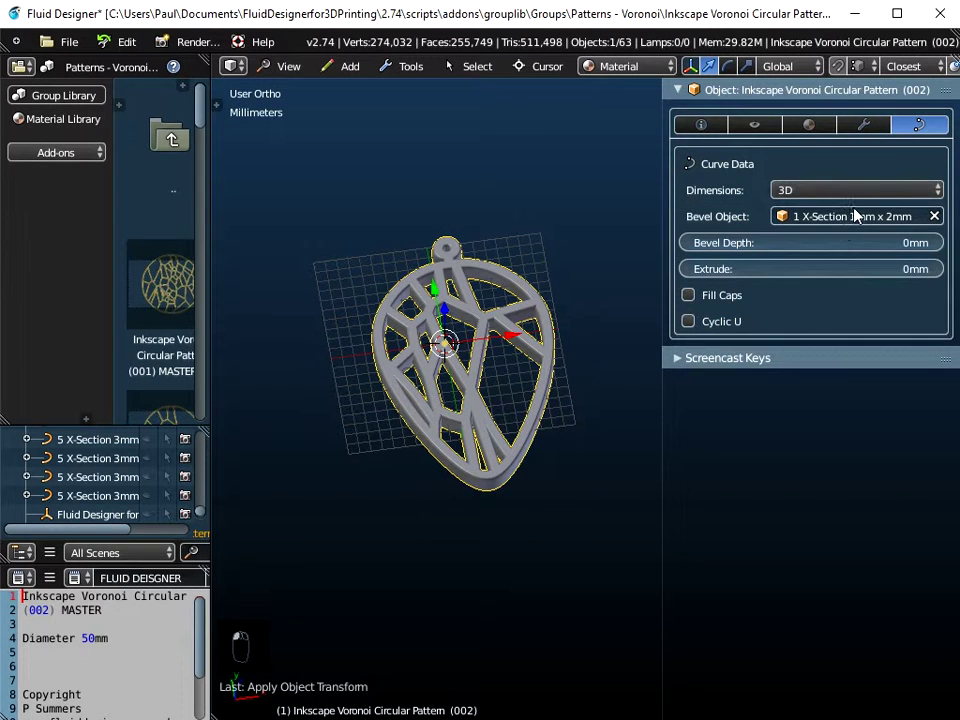
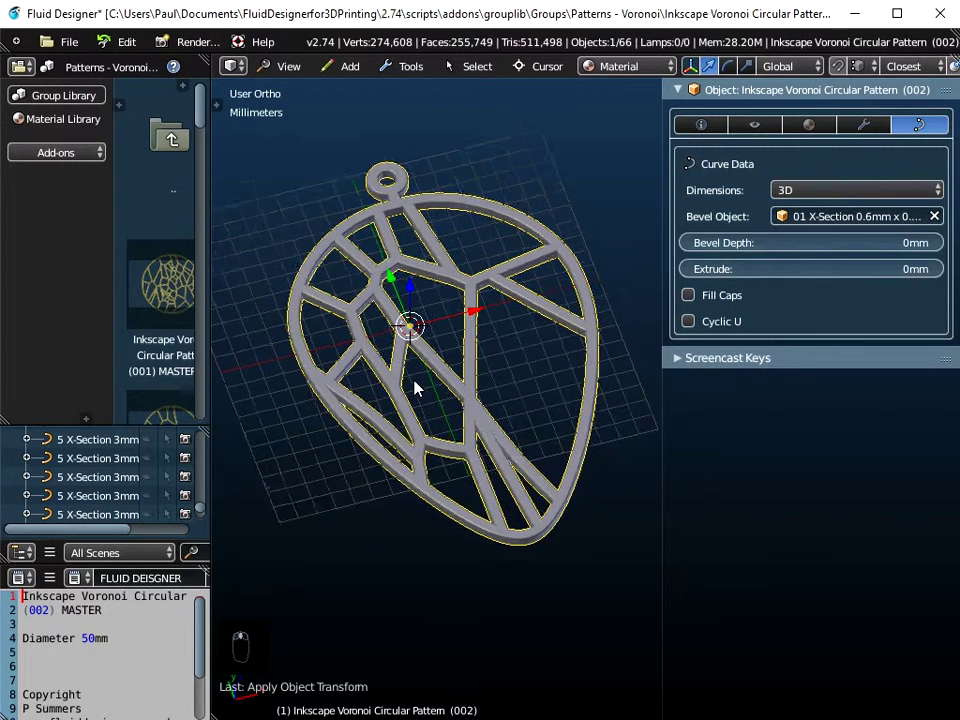
Set the struts' Bevel Object to 01 X-Section 0.8mm x 0.8mm
scroll("down", 3)
middle_click(444, 439)
left_click_drag(464, 355, 465, 446)
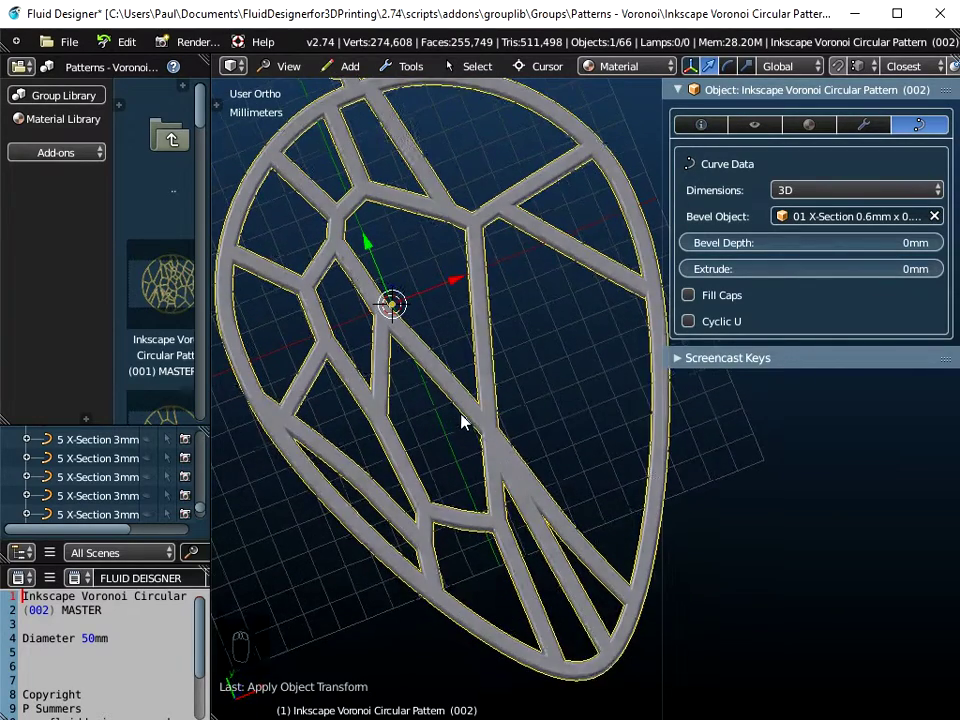
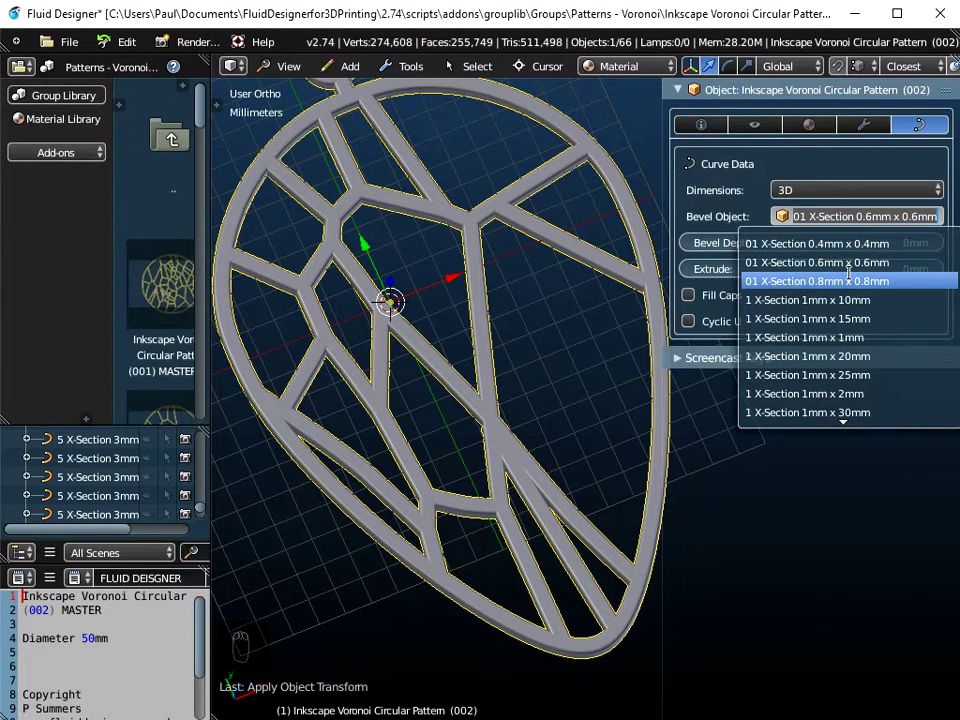
left_click_drag(562, 397, 542, 434)
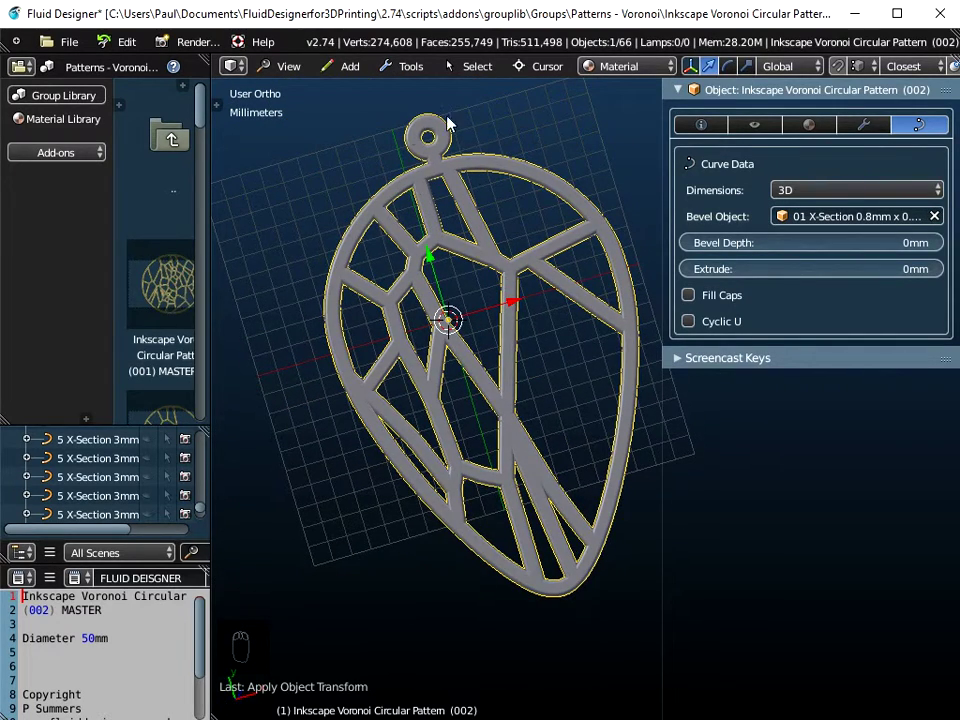
left_click_drag(299, 72, 549, 117)
middle_click(549, 117)
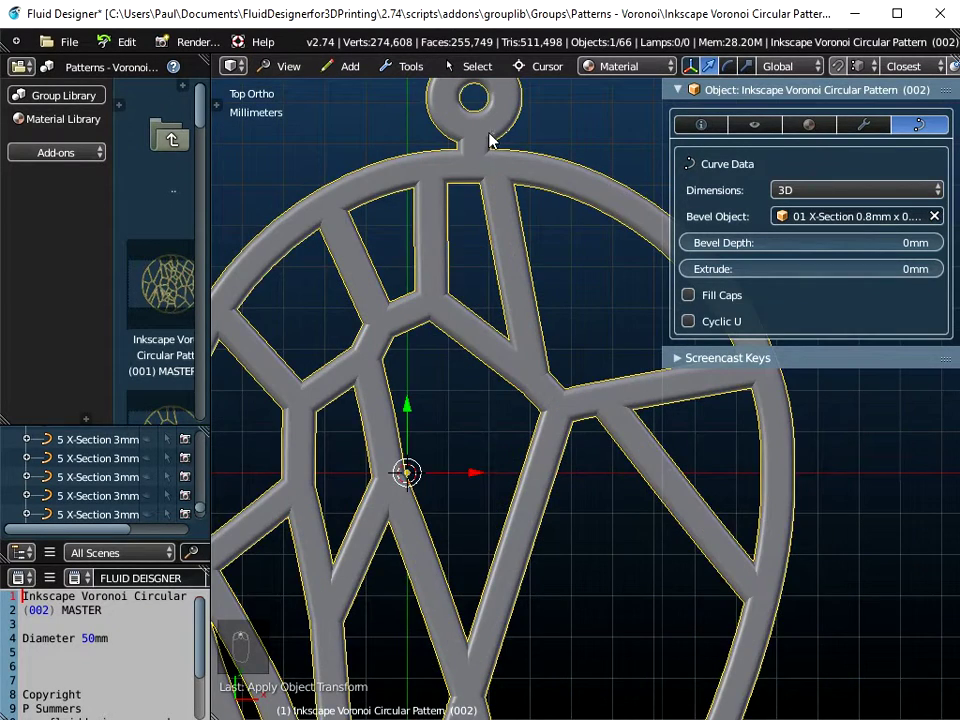
middle_click(504, 167)
Select the hanging loop's control points in Edit Mode for deletion
left_click(511, 232)
middle_click(511, 321)
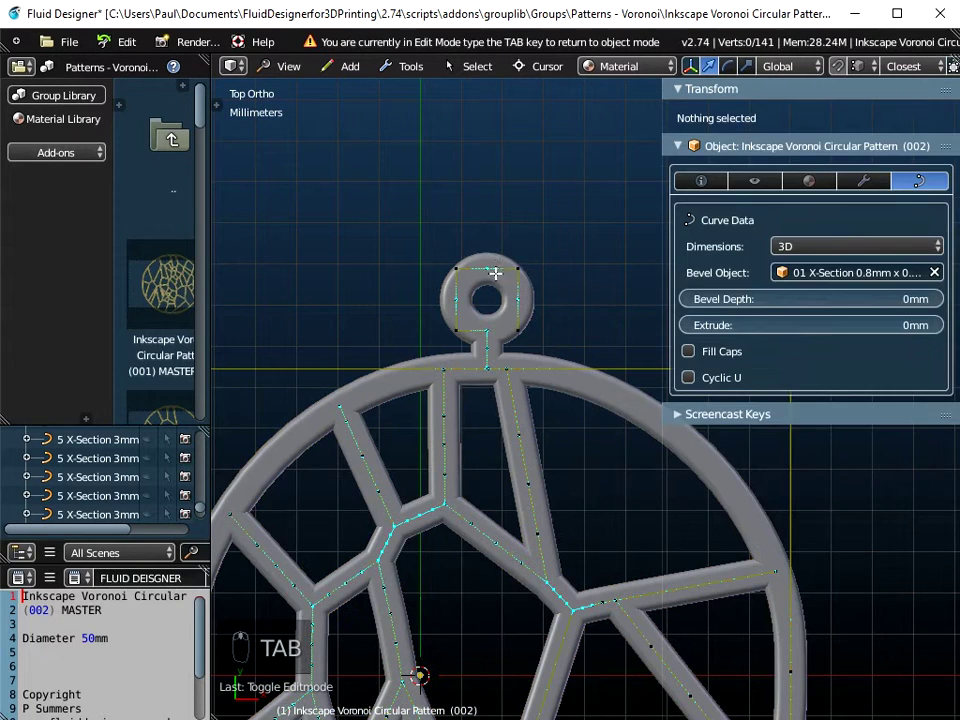
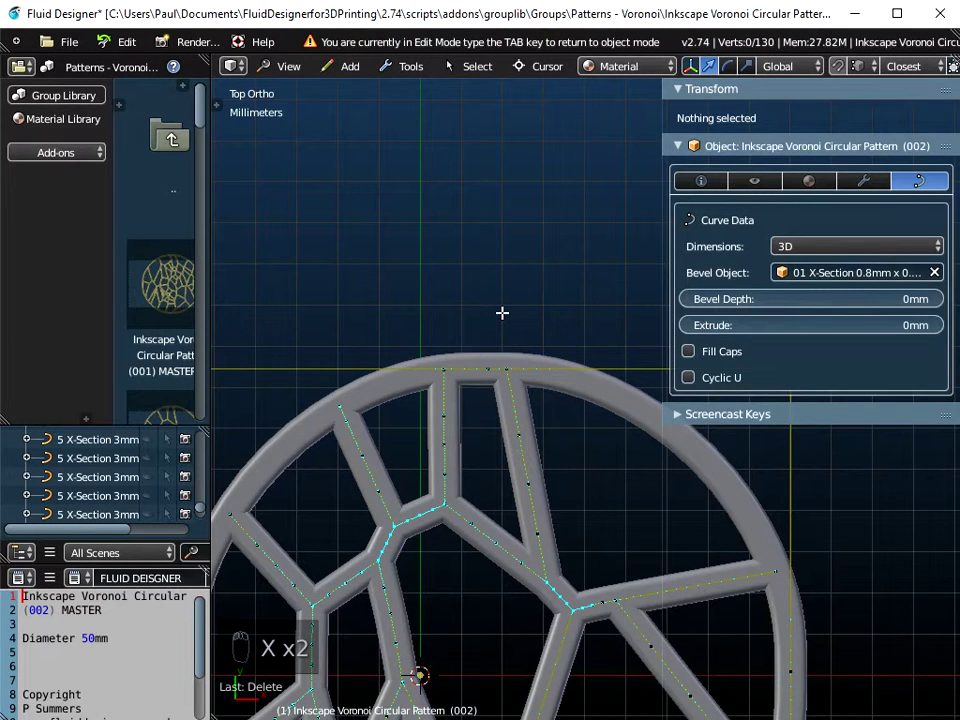
Append the Wire Connector 1.5mm Diameter Hole and place it on top of the rim
left_click(78, 49)
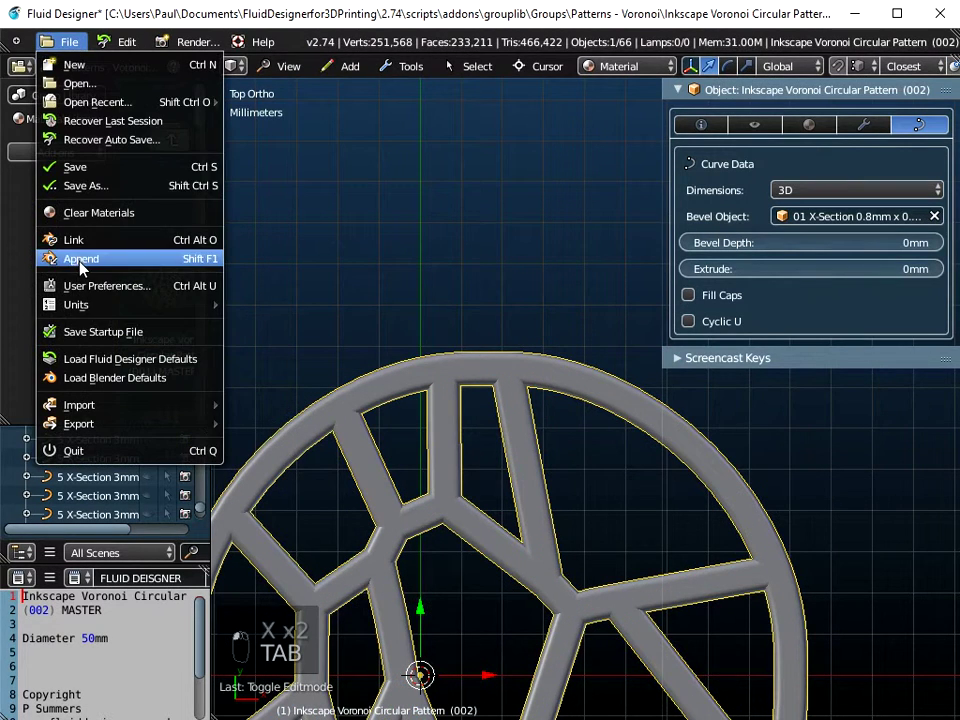
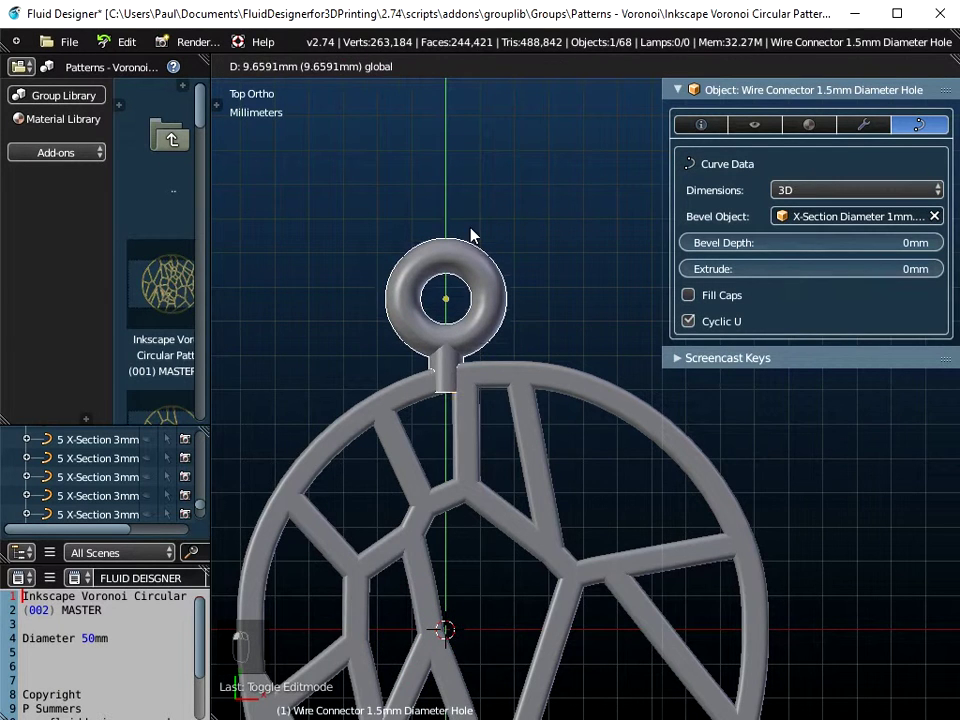
middle_click(474, 349)
middle_click(518, 301)
left_click_drag(512, 273, 587, 269)
left_click_drag(524, 202, 525, 513)
Check in 3D that the loop meets the rim and join both into one object
middle_click(524, 495)
middle_click(570, 411)
middle_click(595, 358)
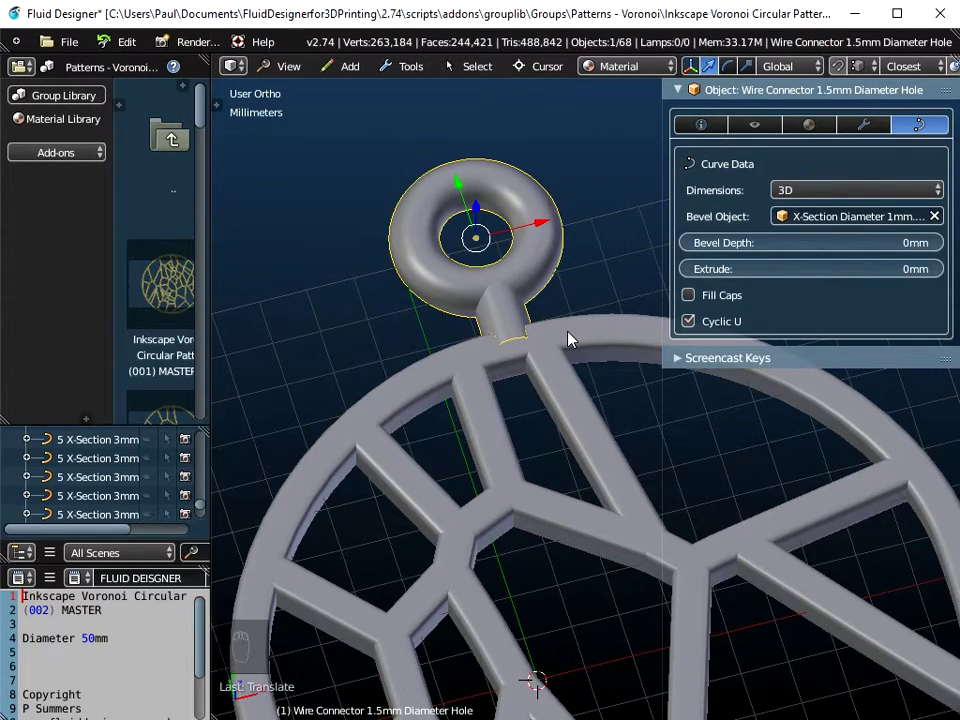
left_click_drag(573, 338, 540, 176)
middle_click(554, 317)
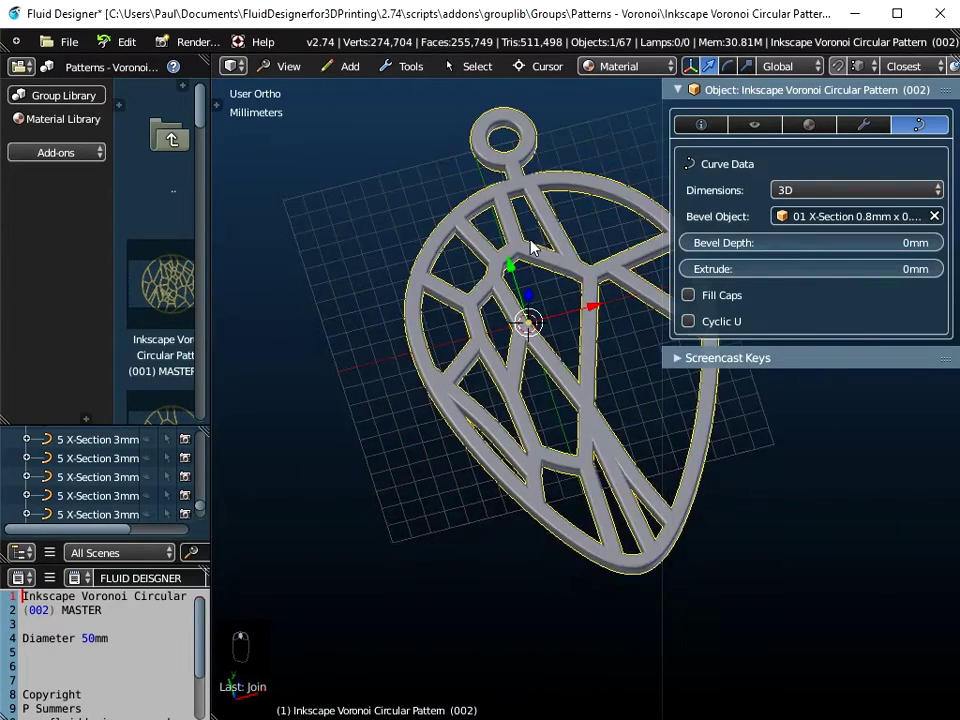
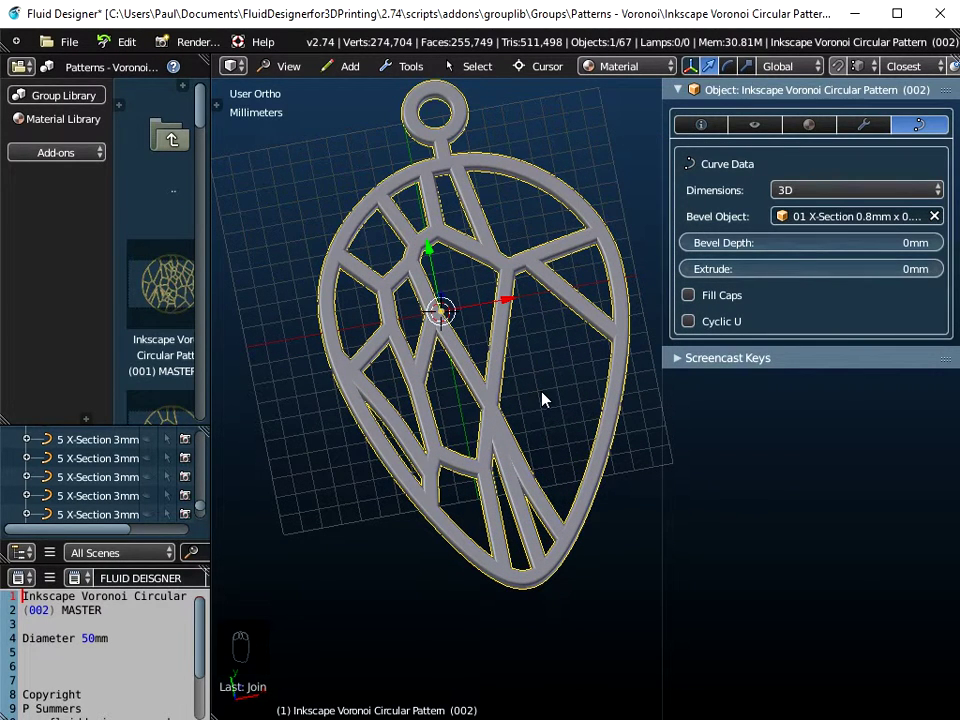
Append the Harrington Font - a group from the Group Library over the pendant
left_click(75, 105)
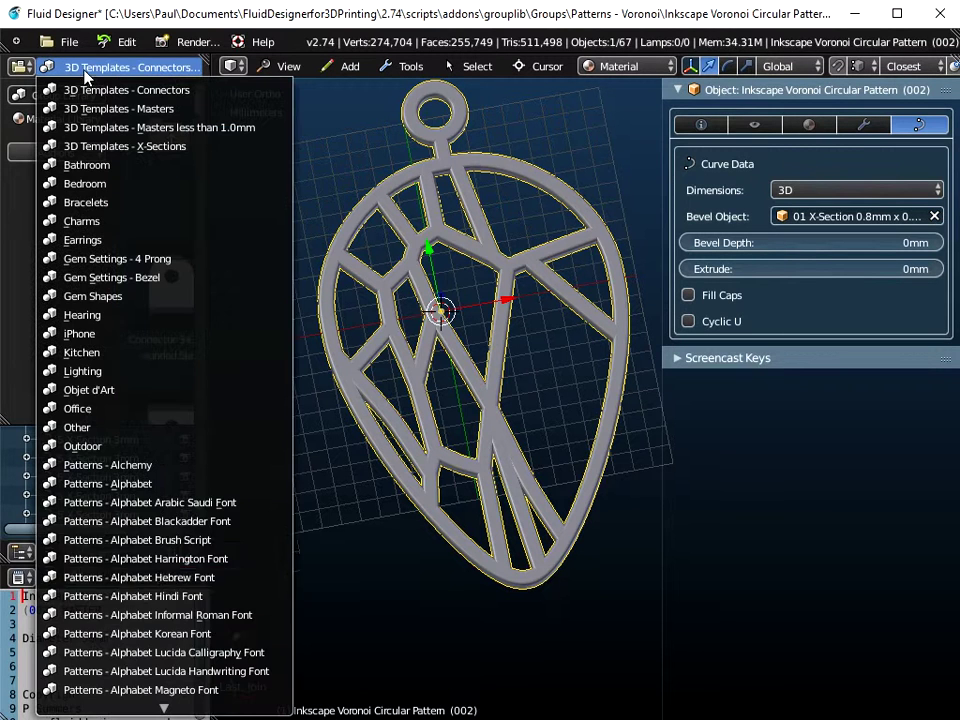
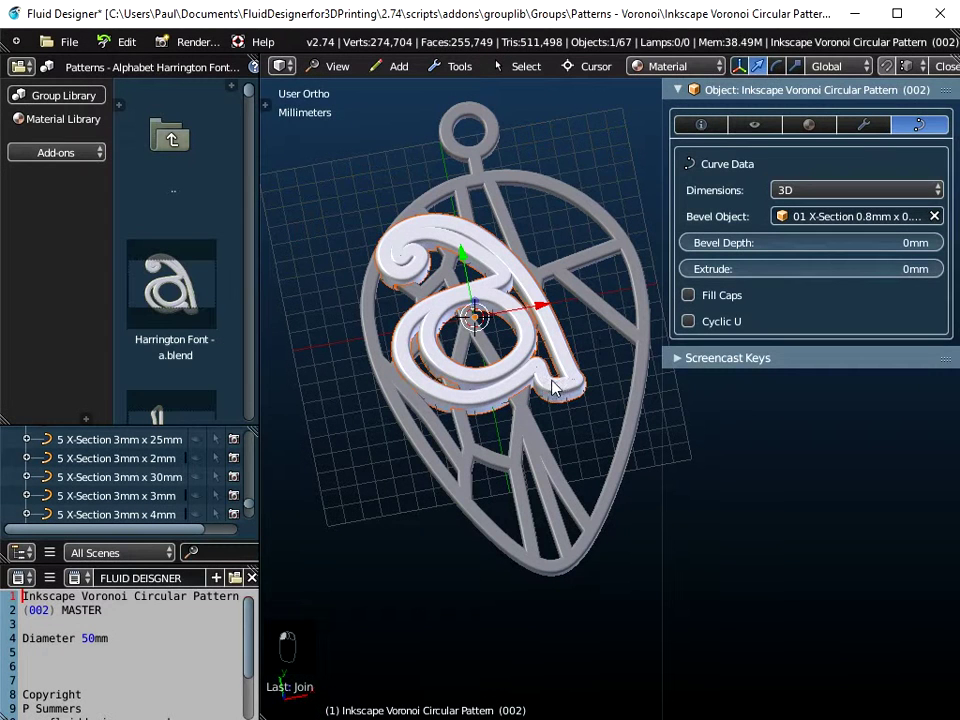
middle_click(556, 471)
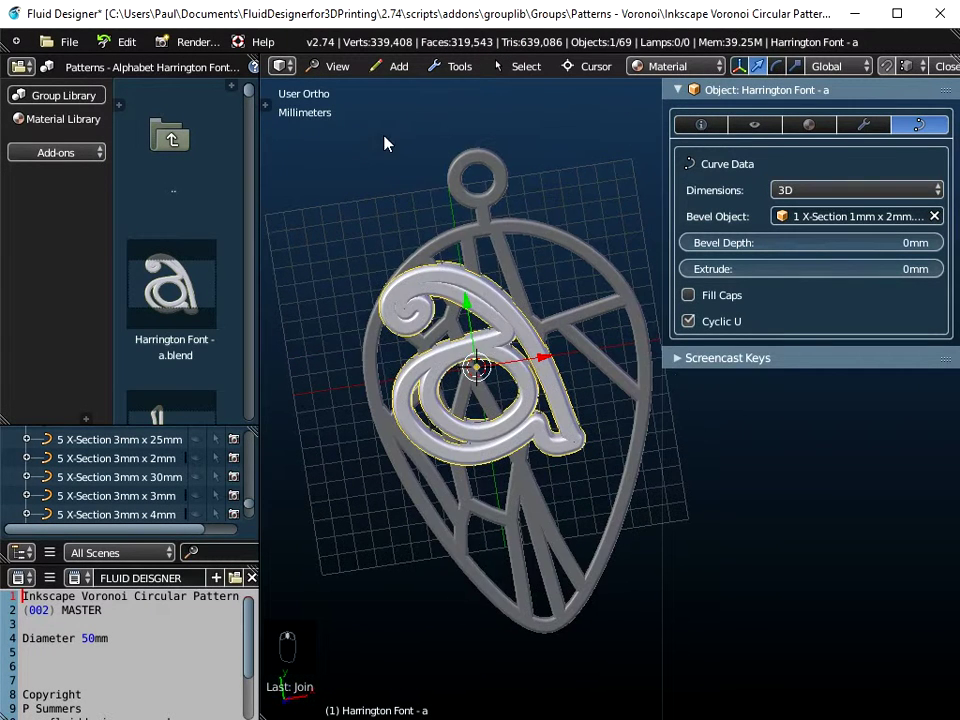
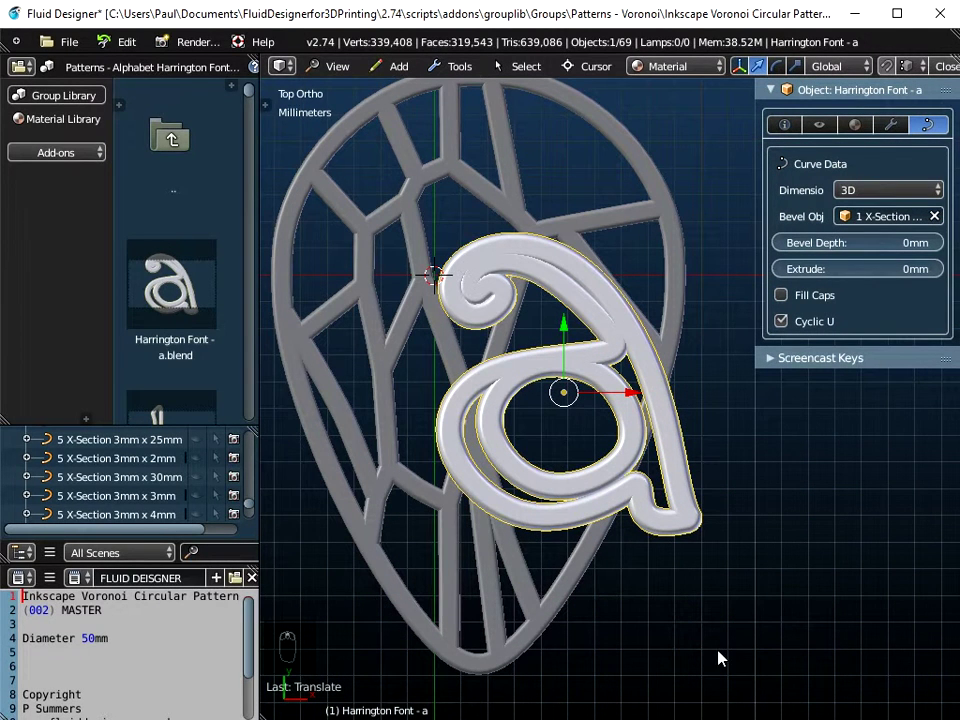
Scale the letter 'a' to about 0.68, apply the scale, and add the pendant to the selection
key("s")
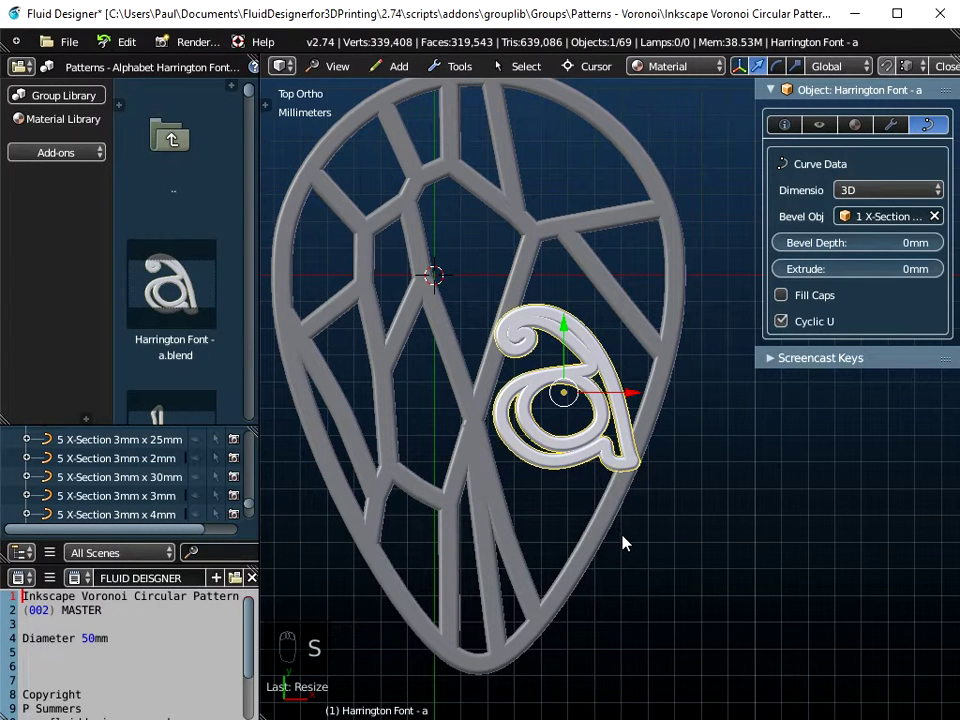
key("ctrl+a")
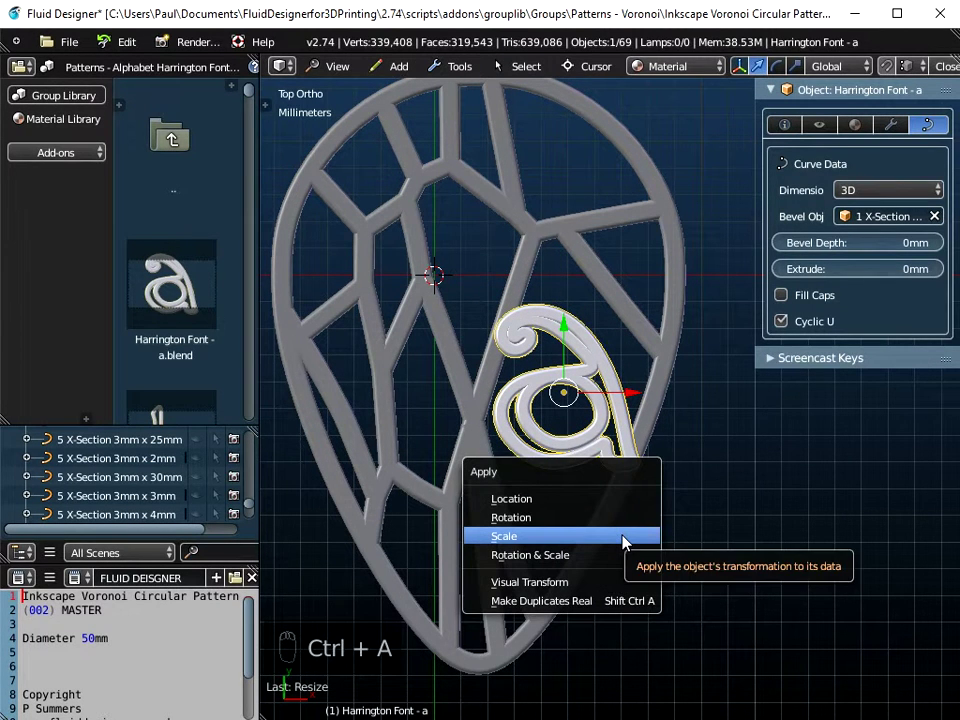
left_click_drag(614, 456, 630, 443)
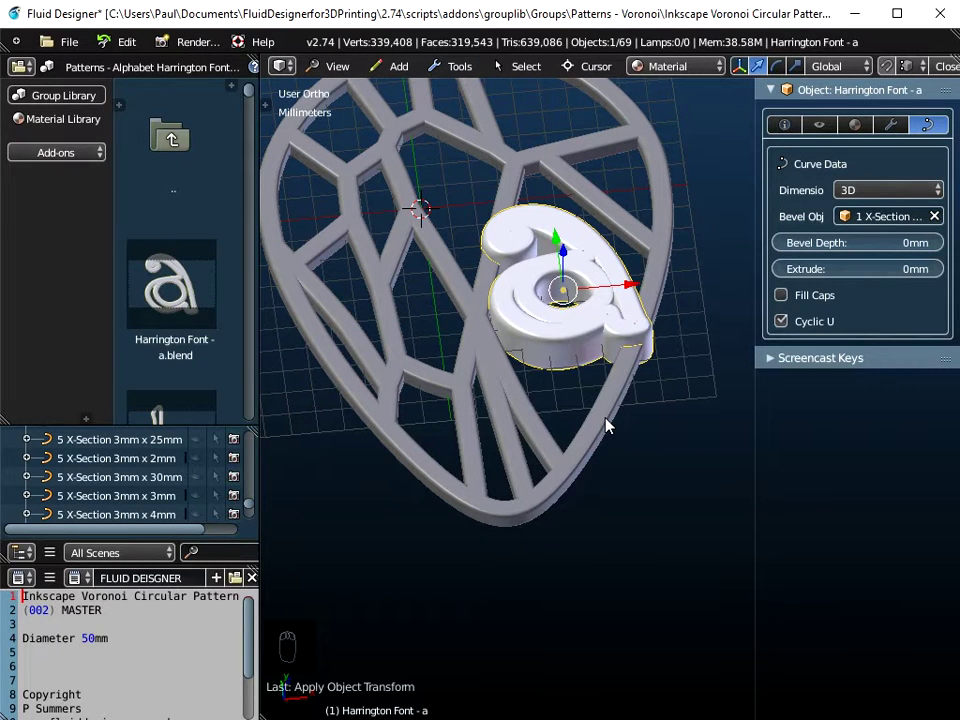
left_click_drag(613, 426, 573, 468)
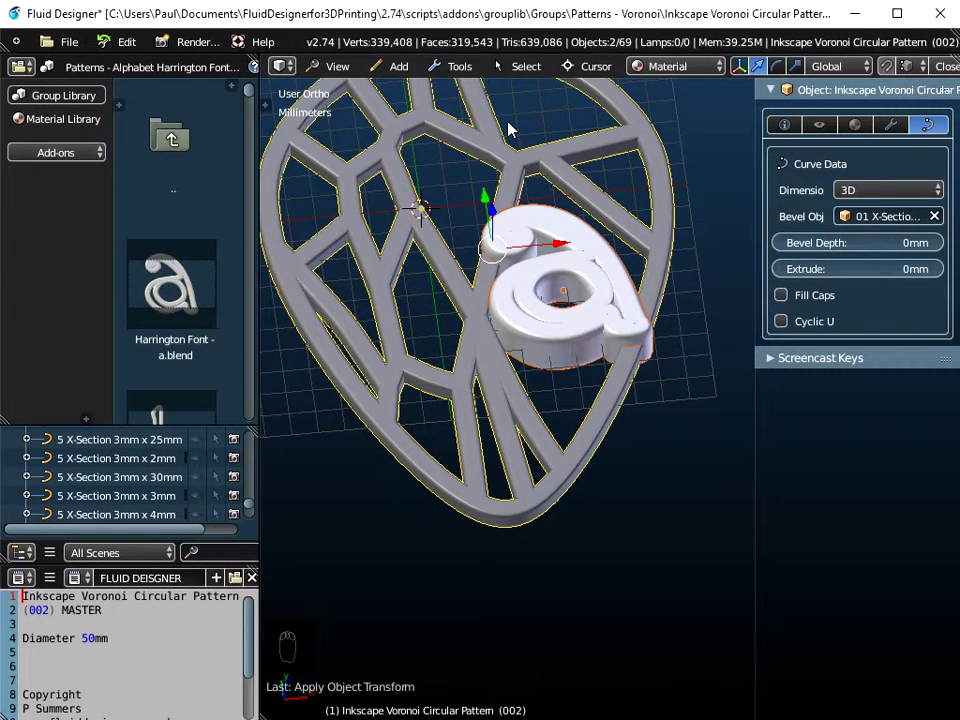
left_click_drag(465, 75, 477, 85)
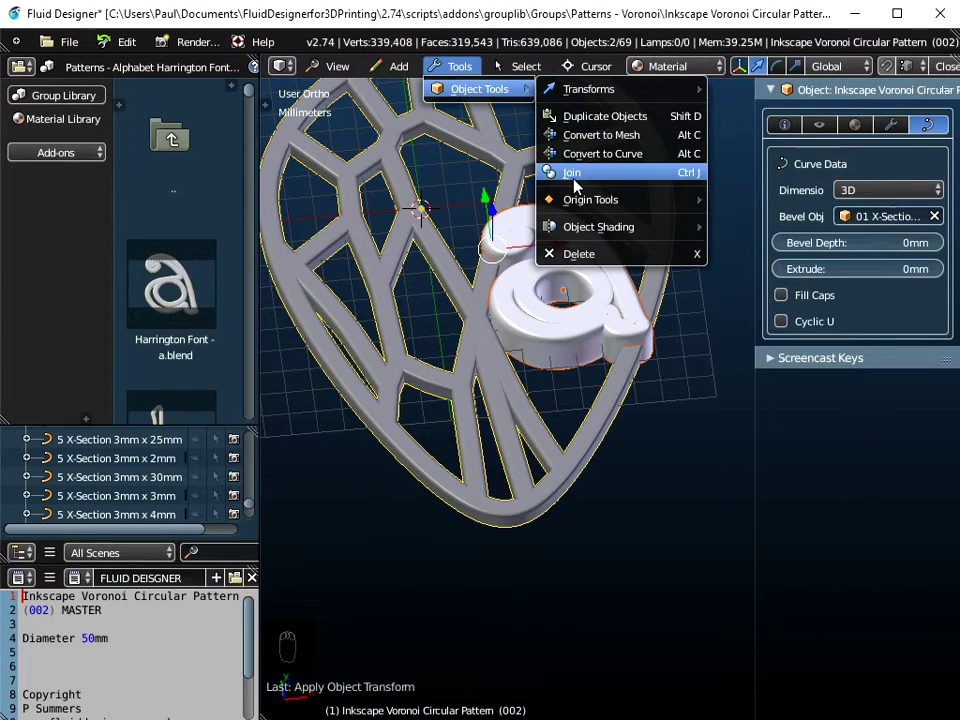
Join the letter 'a' into the Voronoi pendant and view it from directly above
middle_click(585, 297)
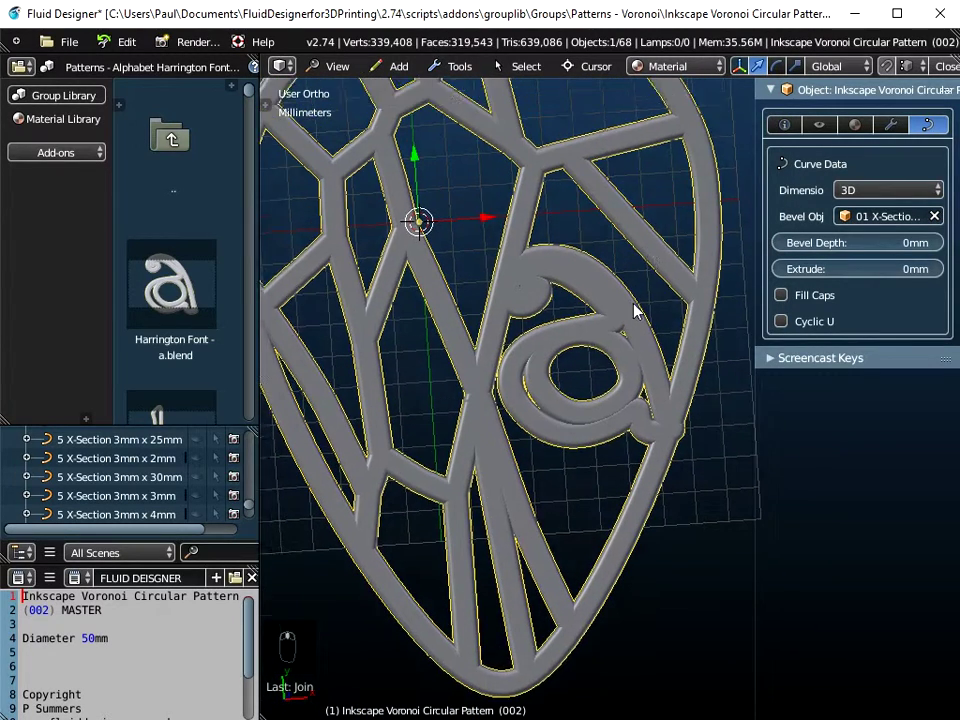
left_click_drag(360, 78, 596, 490)
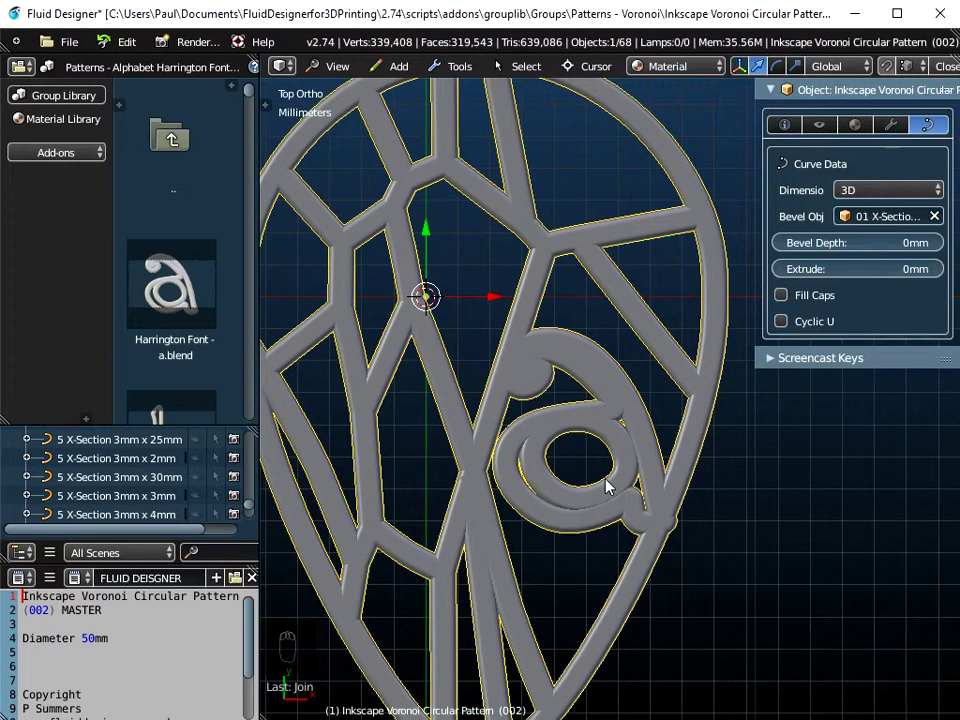
Move the curl's control points inward to tighten its spiral into the pattern, then leave Edit Mode
key("Tab")
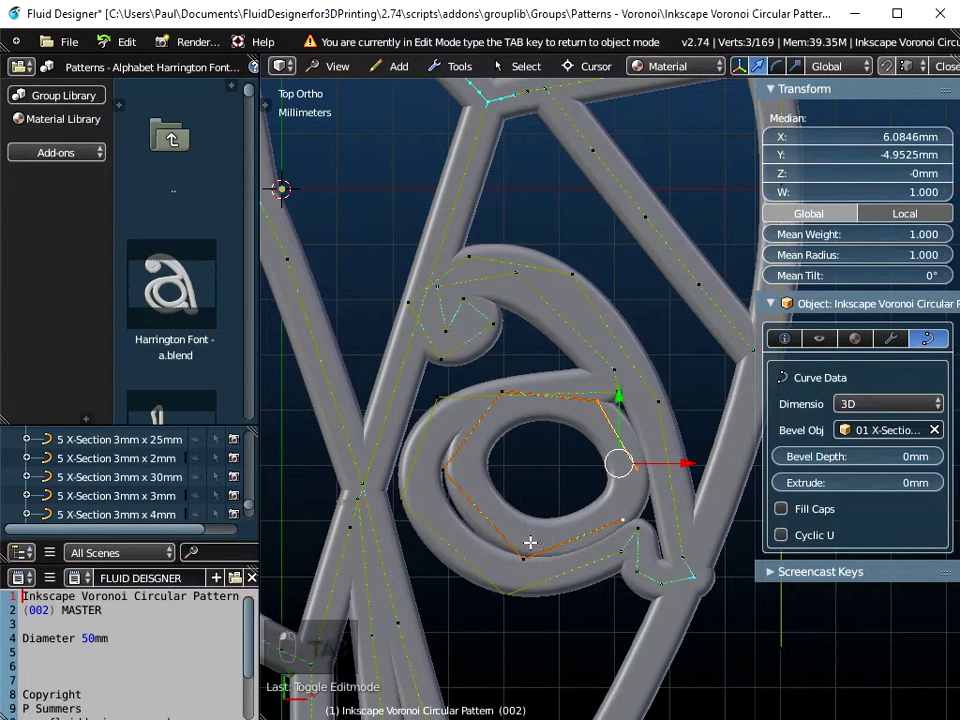
key("x")
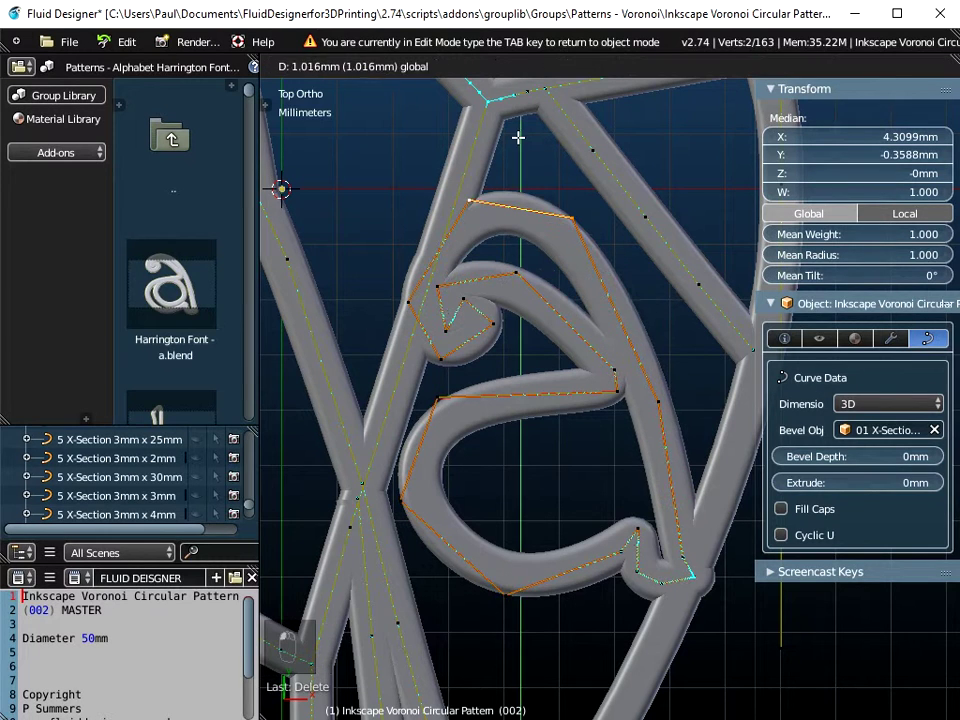
key("g")
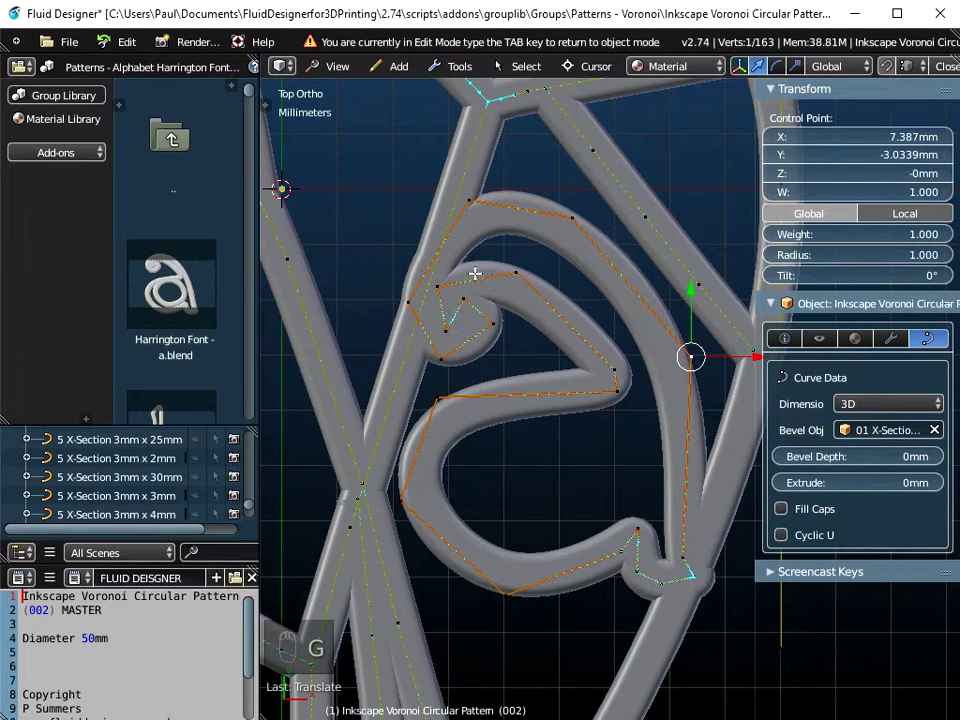
key("g")
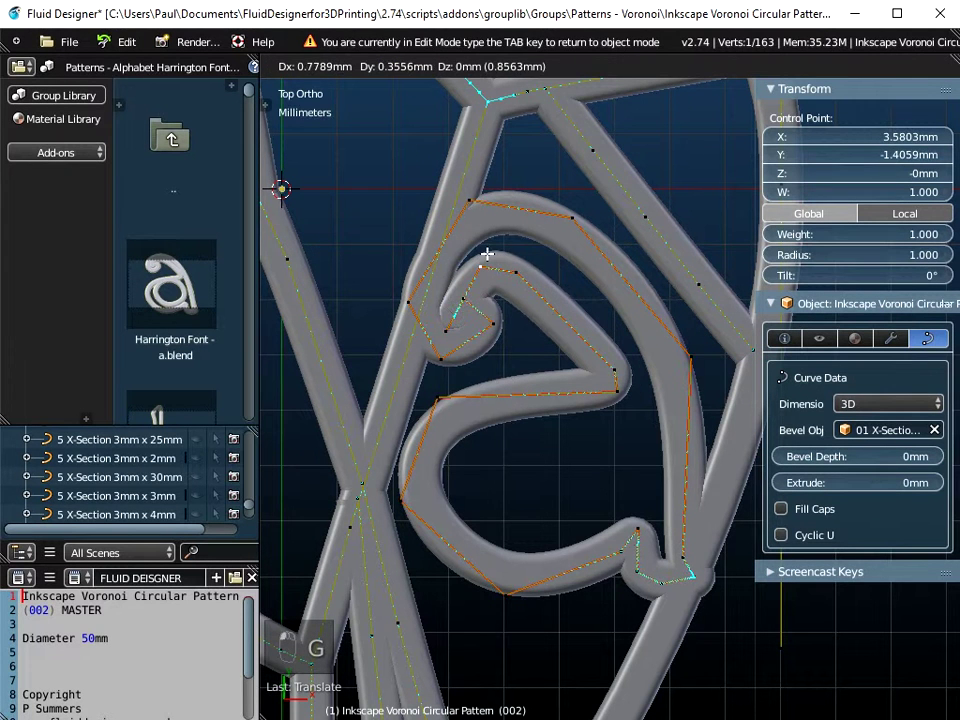
key("g")
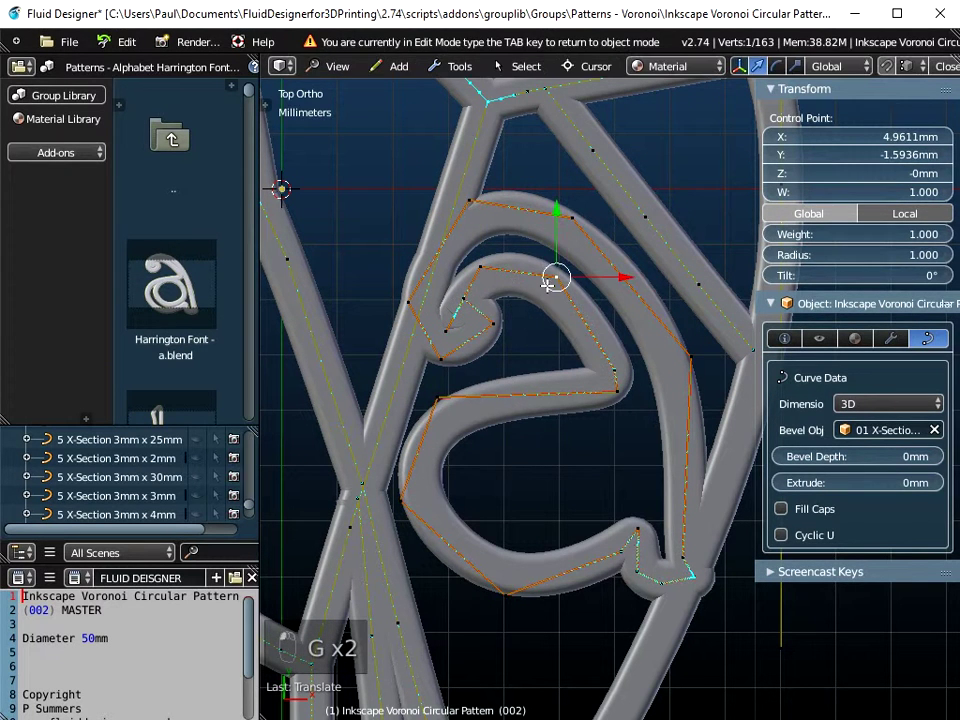
key("g")
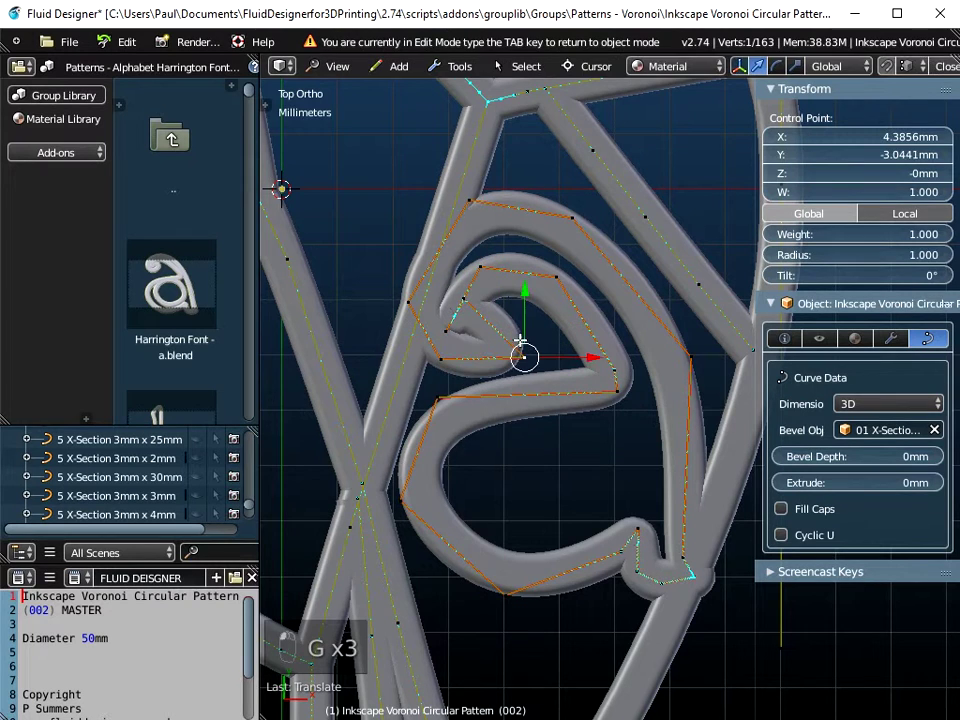
key("g")
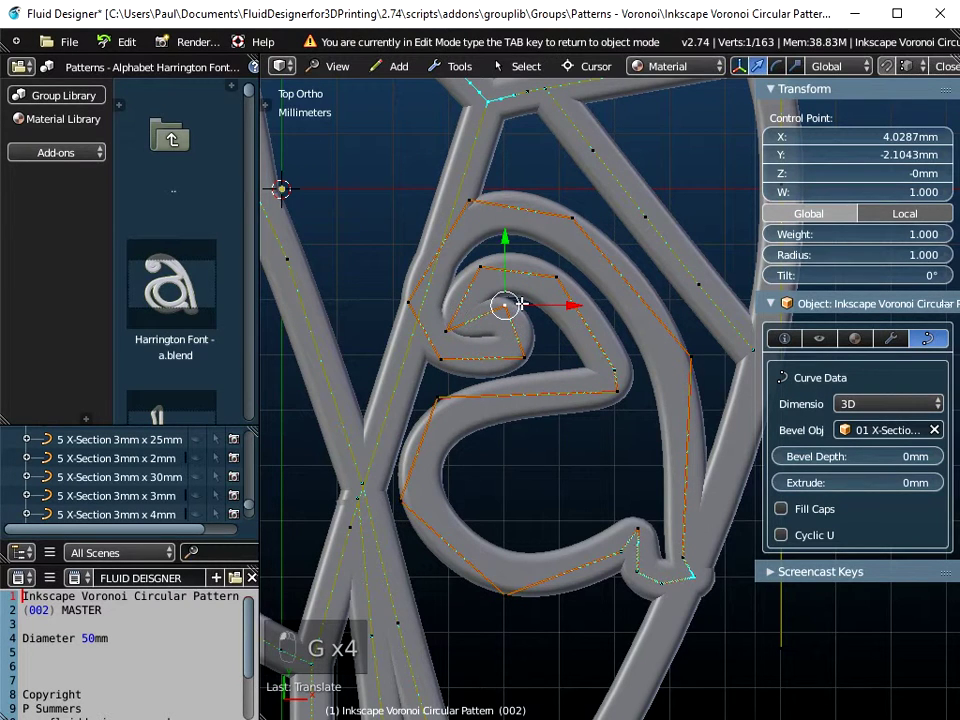
key("a")
key("Tab")
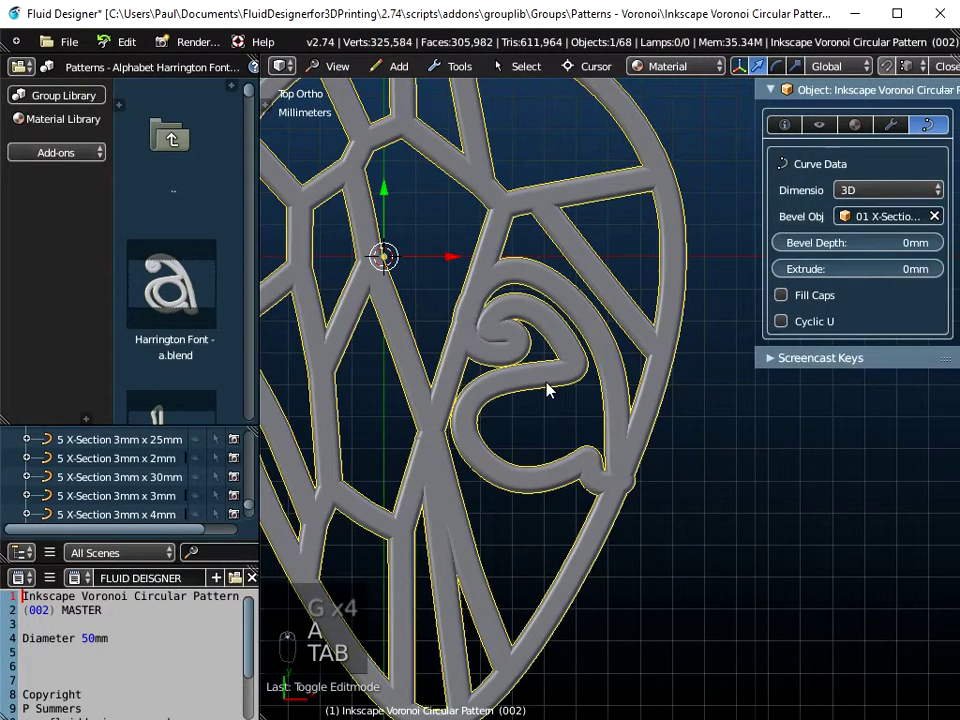
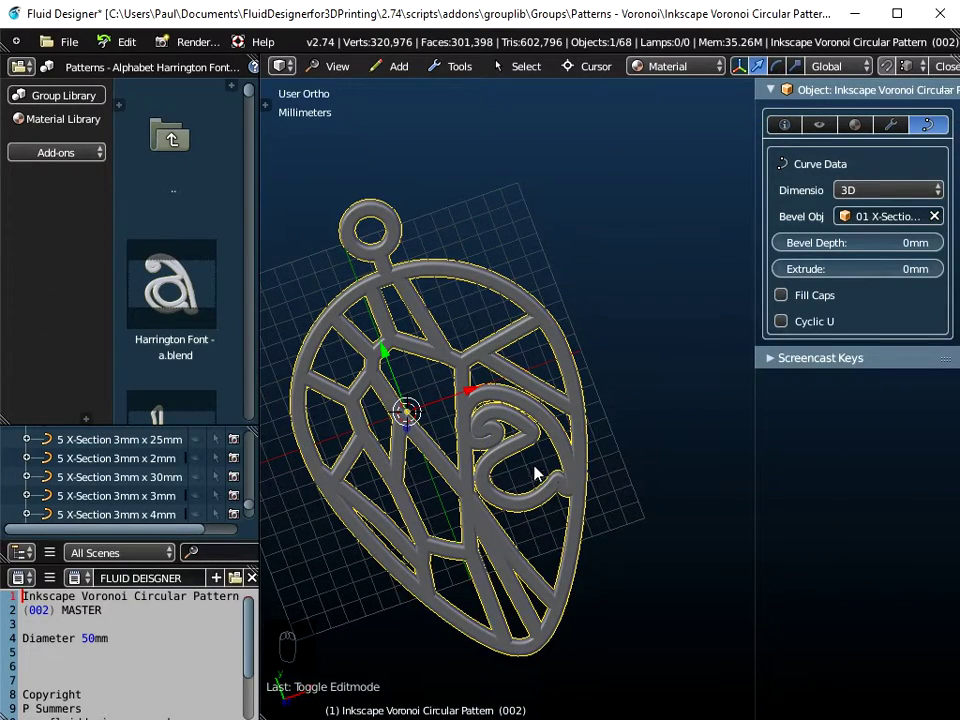
Inspect the pendant in 3D and convert it to a mesh via Object Tools
left_click_drag(541, 495, 661, 334)
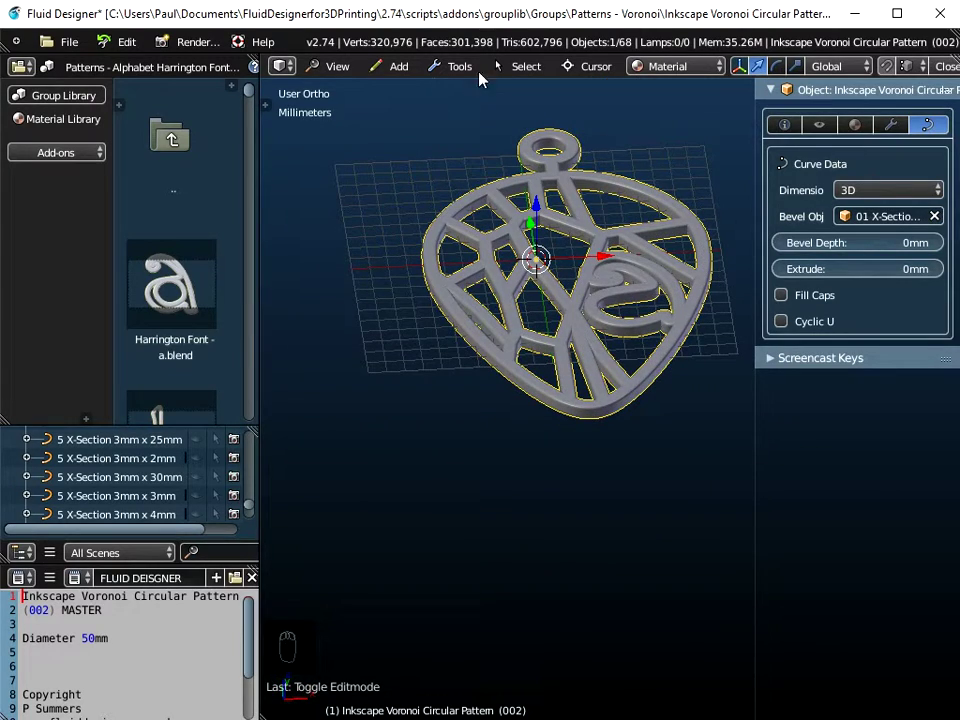
left_click_drag(475, 67, 632, 118)
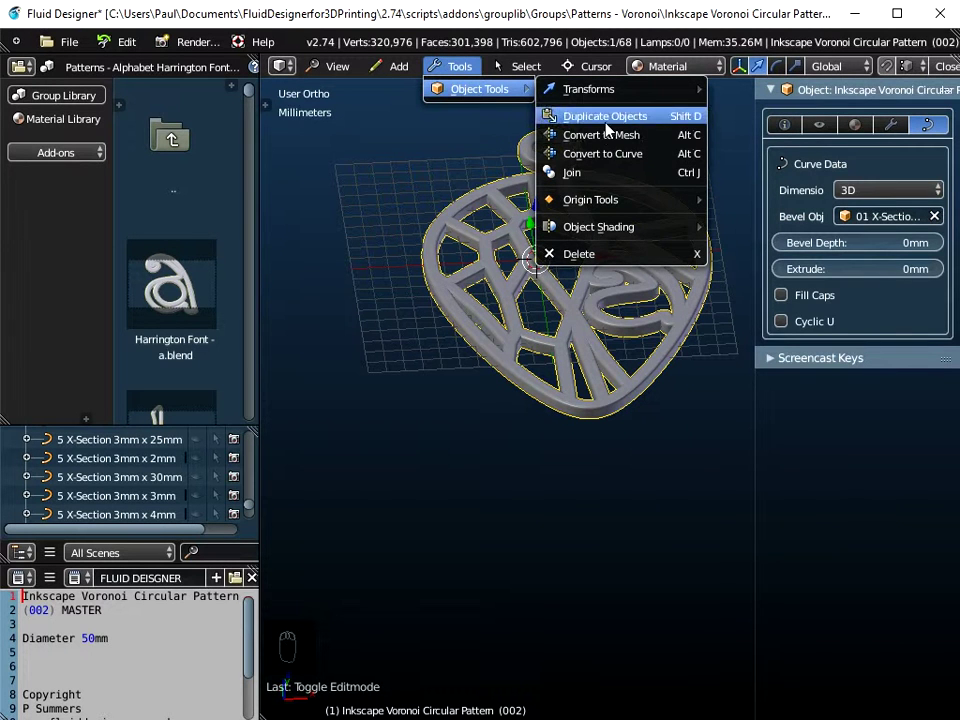